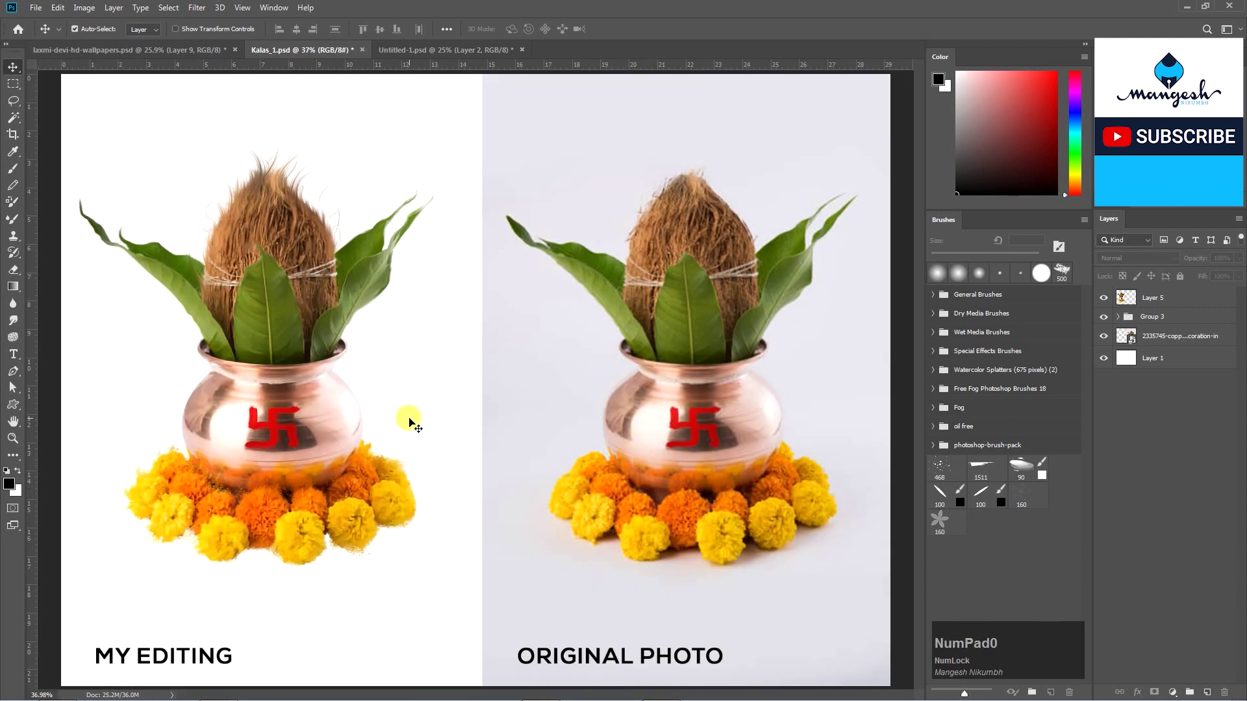
Bring the kalash layer in front of the idol and settle it beside Lakshmi.
key("-")
right_click(612, 440)
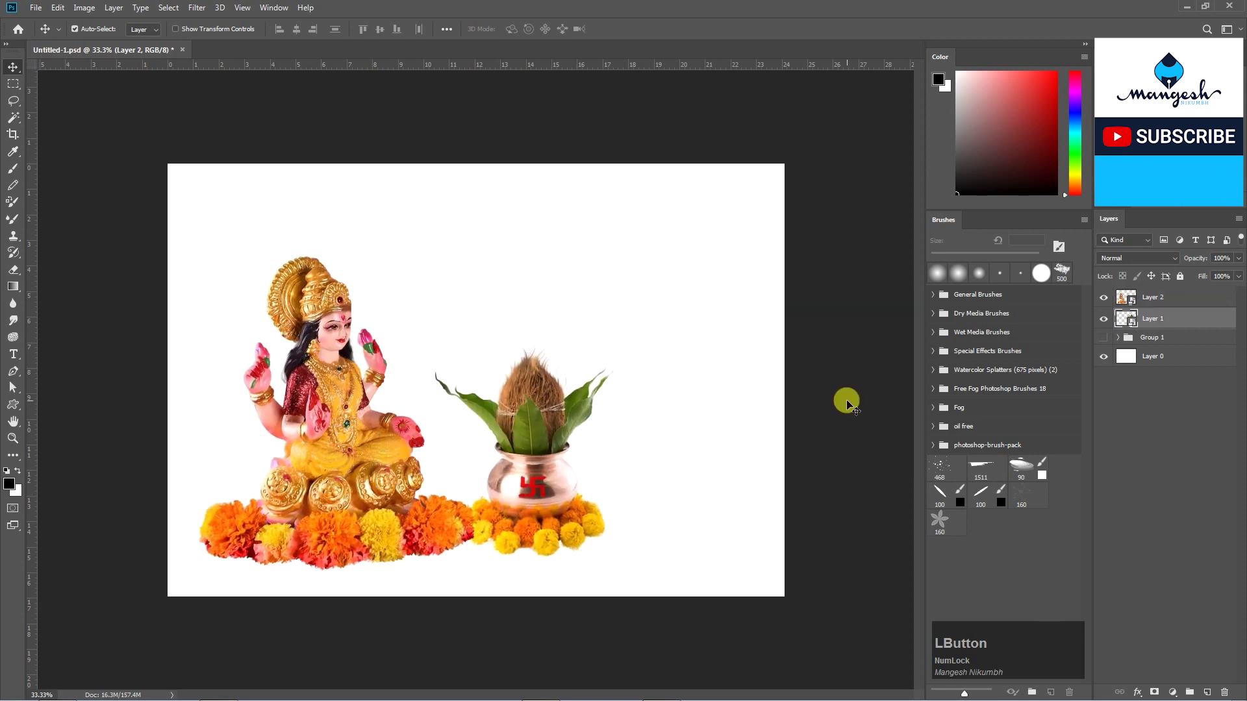
key("ctrl+]")
left_click(379, 483)
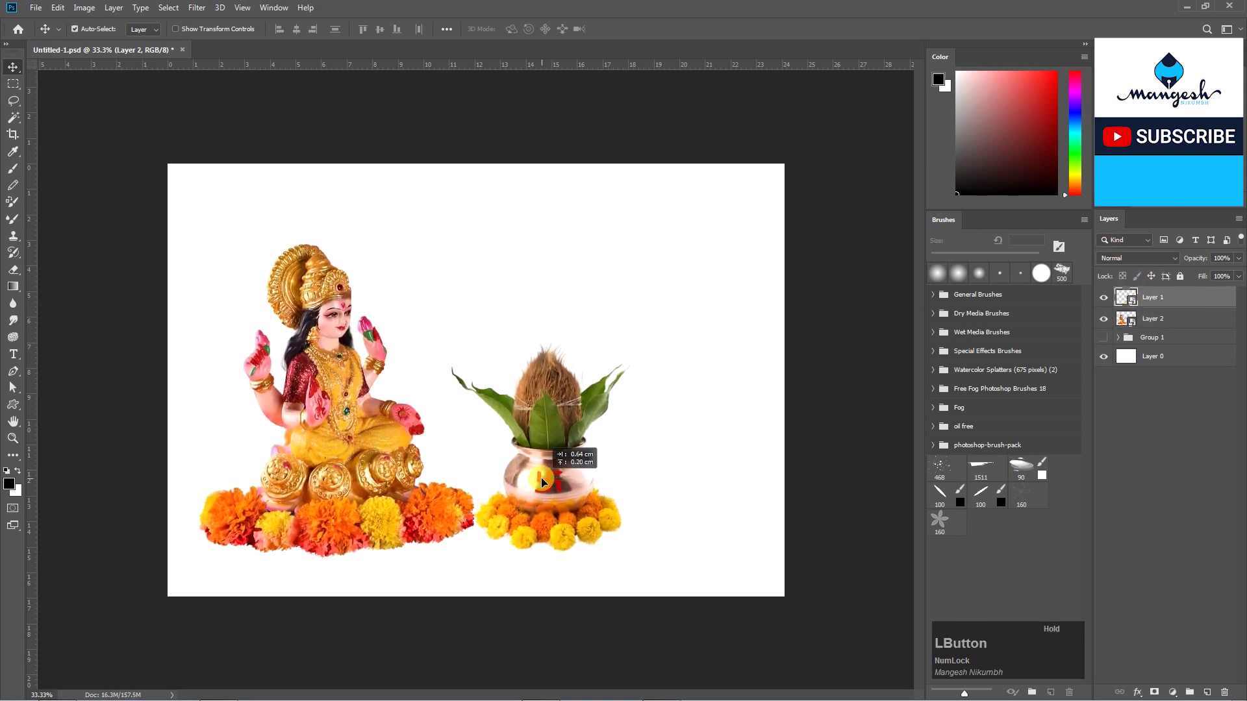
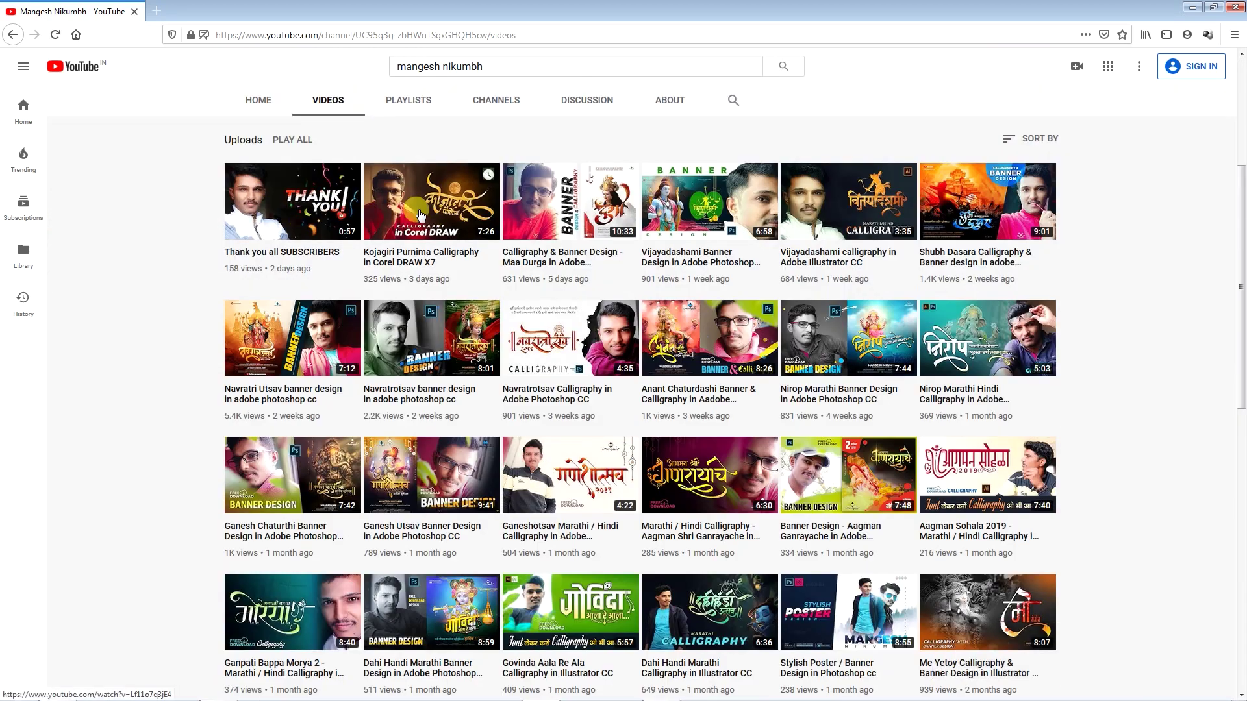
Scroll through the channel's uploaded videos before switching to Playlists.
scroll("down", 3)
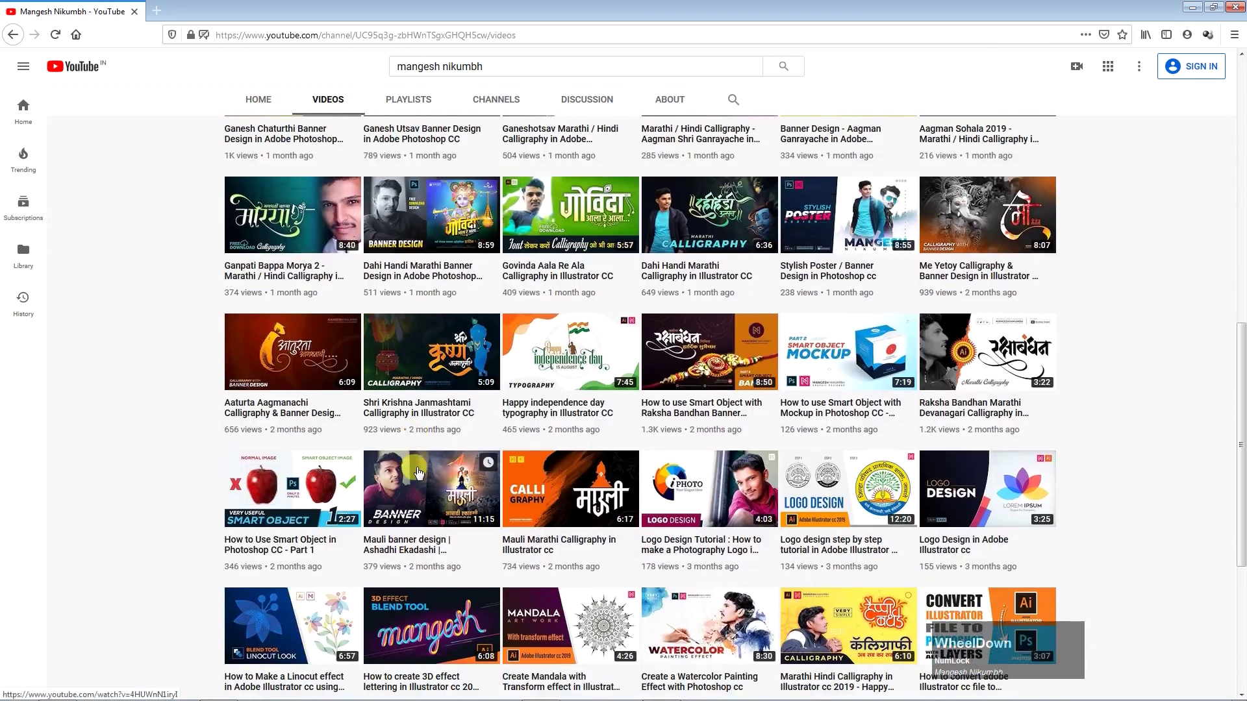
scroll("up", 3)
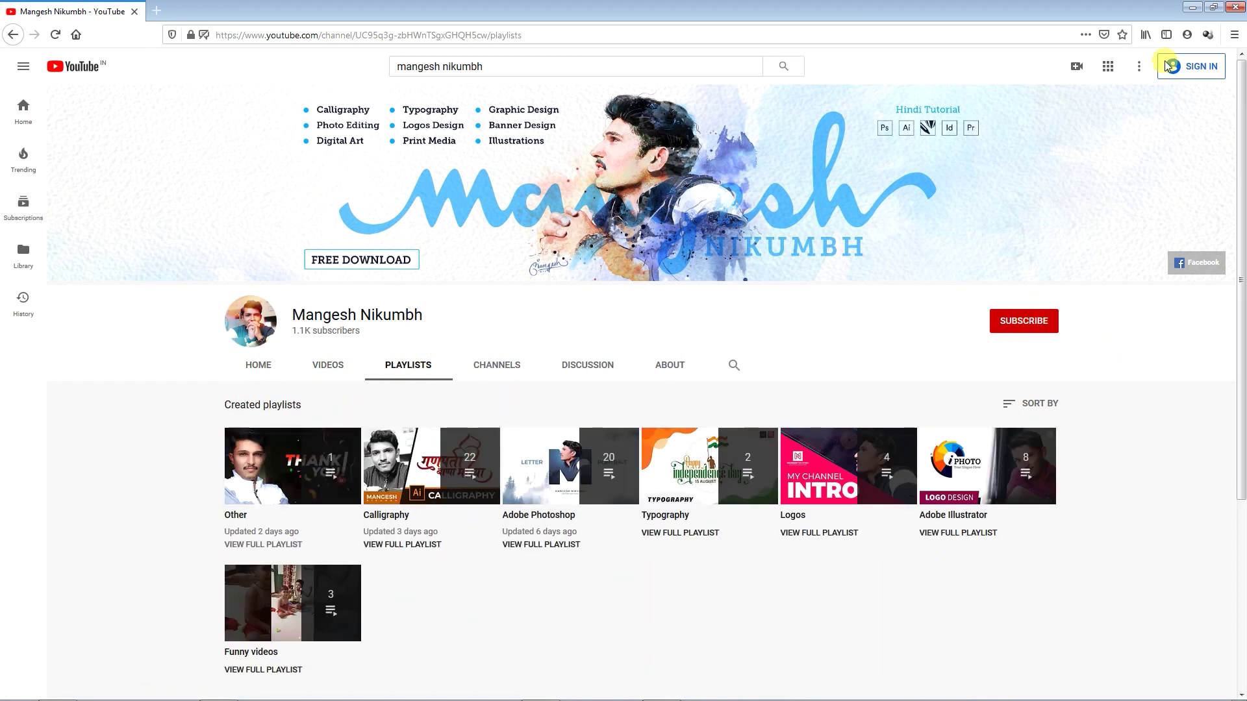
Place the red cloth image as an embedded drape, confirm its angle, and select the idol layer.
left_click(452, 442)
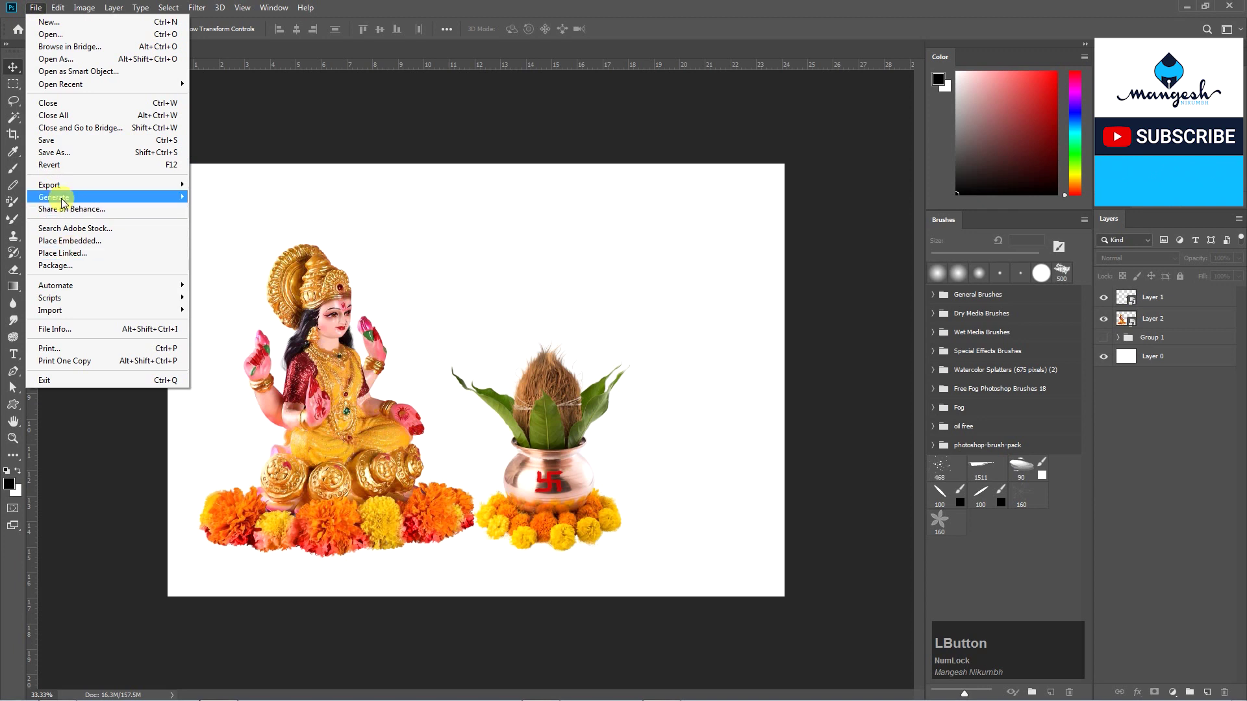
left_click(84, 245)
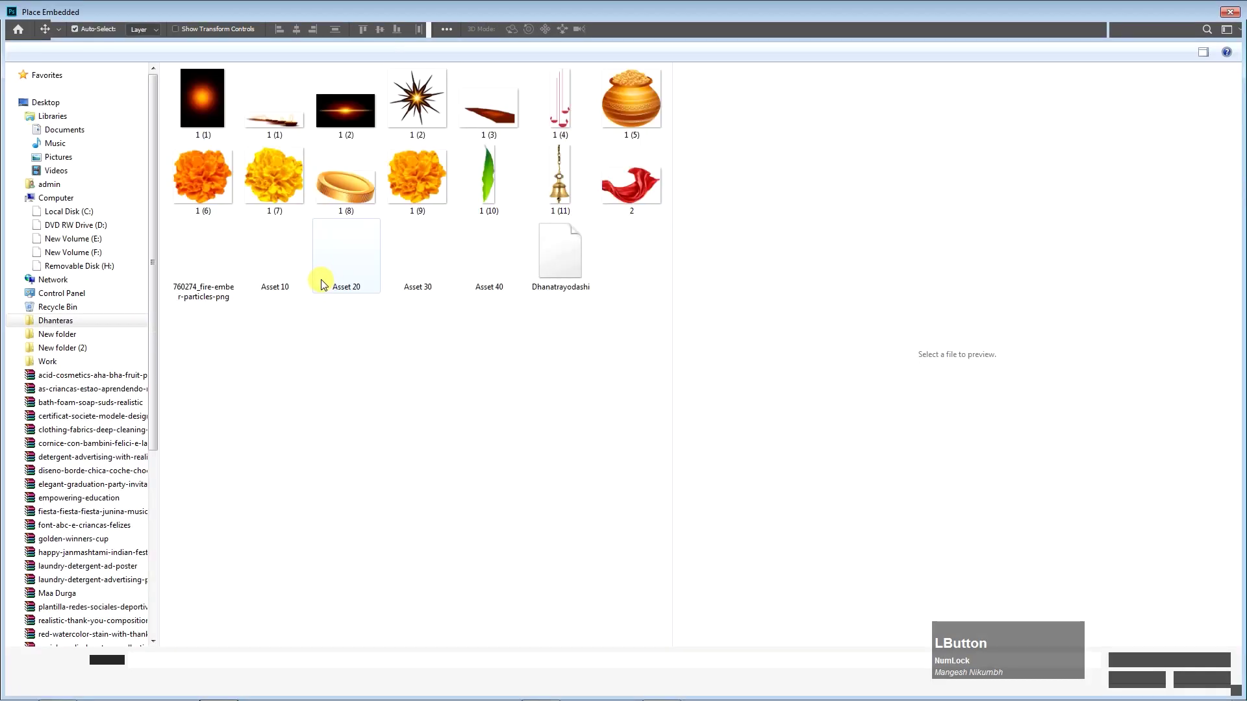
right_click(628, 424)
left_click(673, 576)
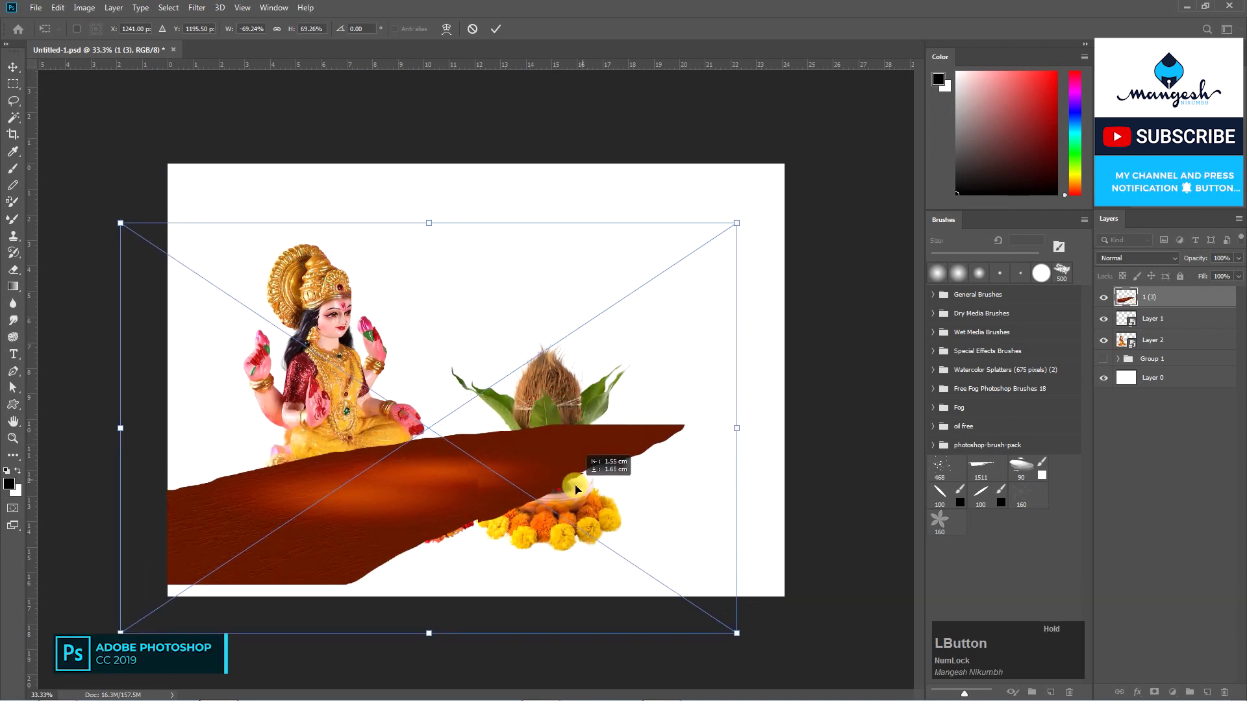
key("Return")
left_click(1171, 312)
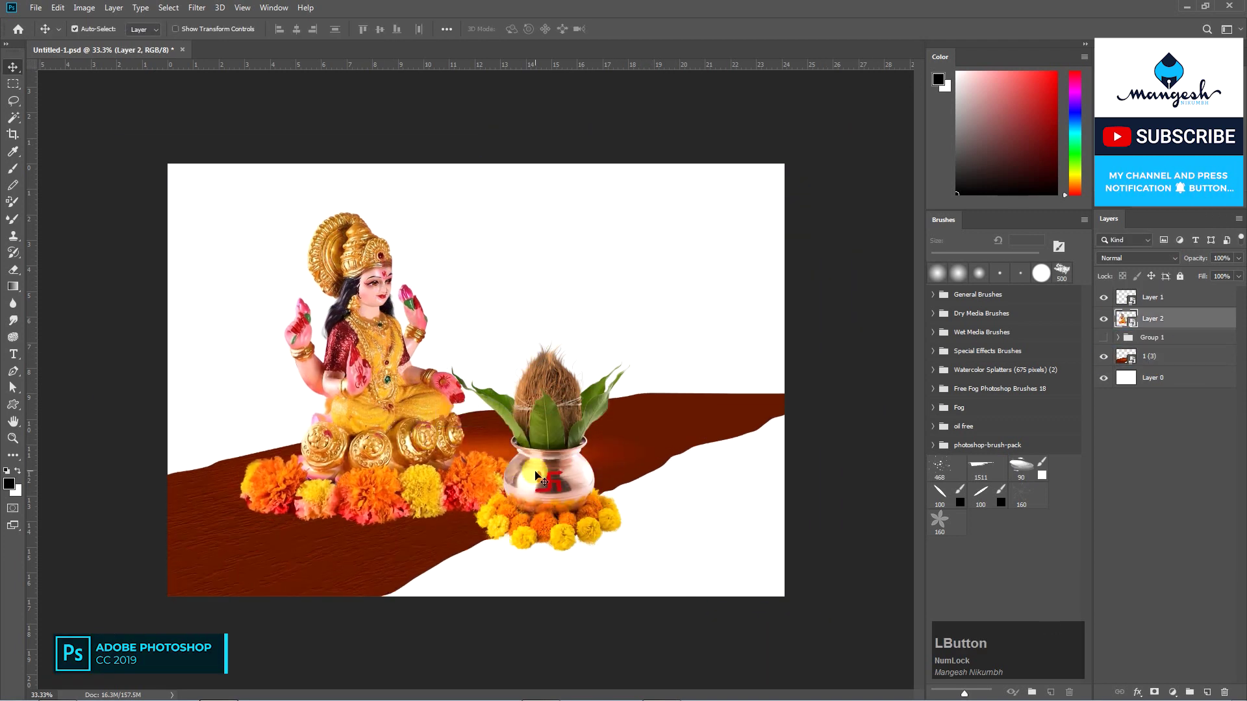
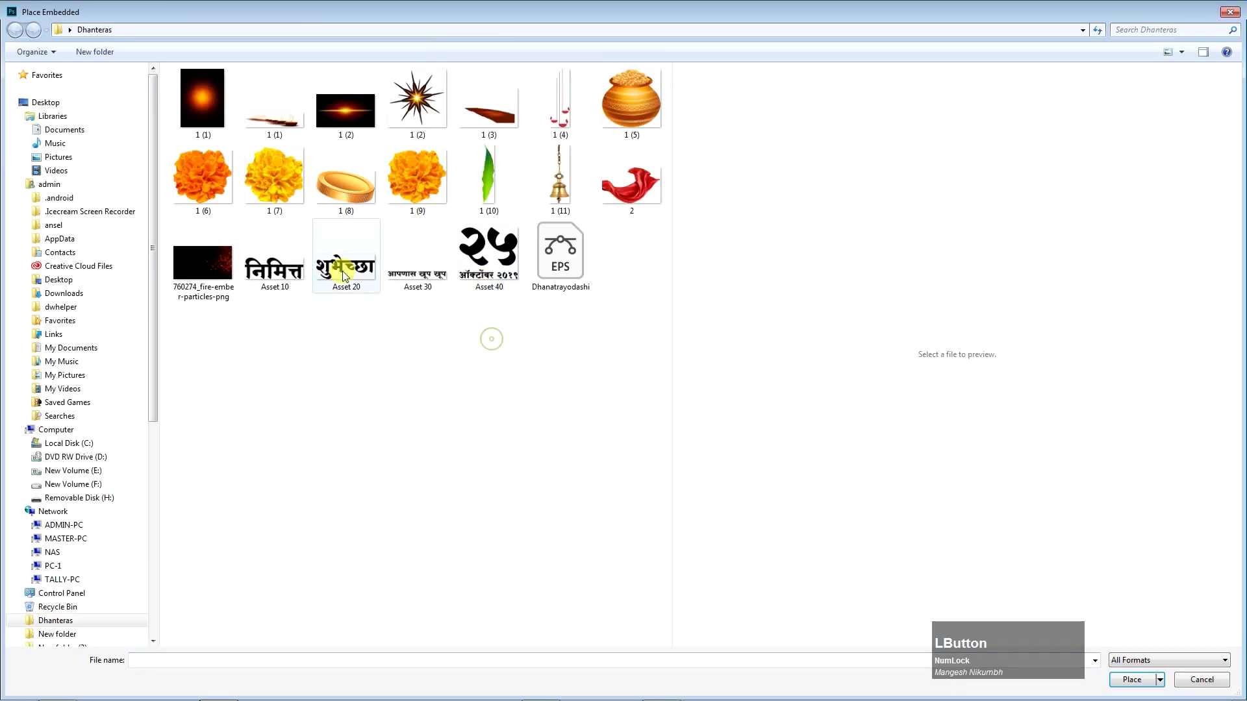
Place and scale the diyas row along the drape, then choose the Dhanatrayodashi calligraphy file.
key("Return")
left_click(613, 533)
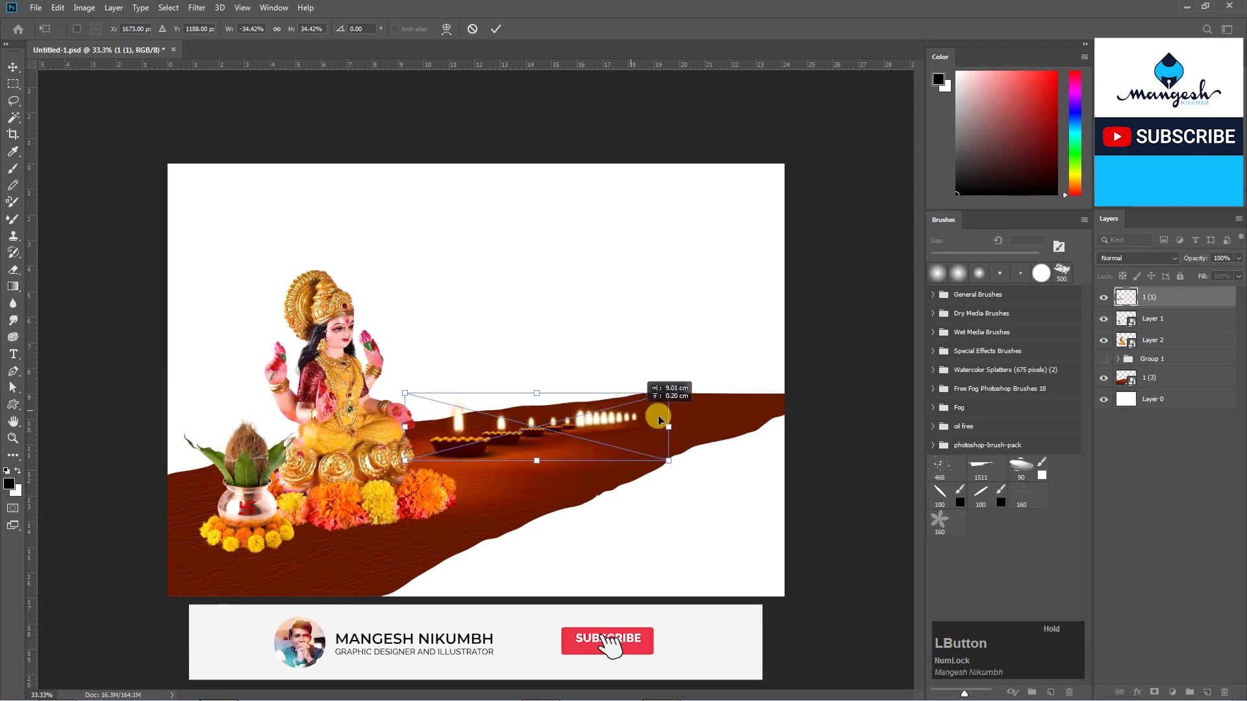
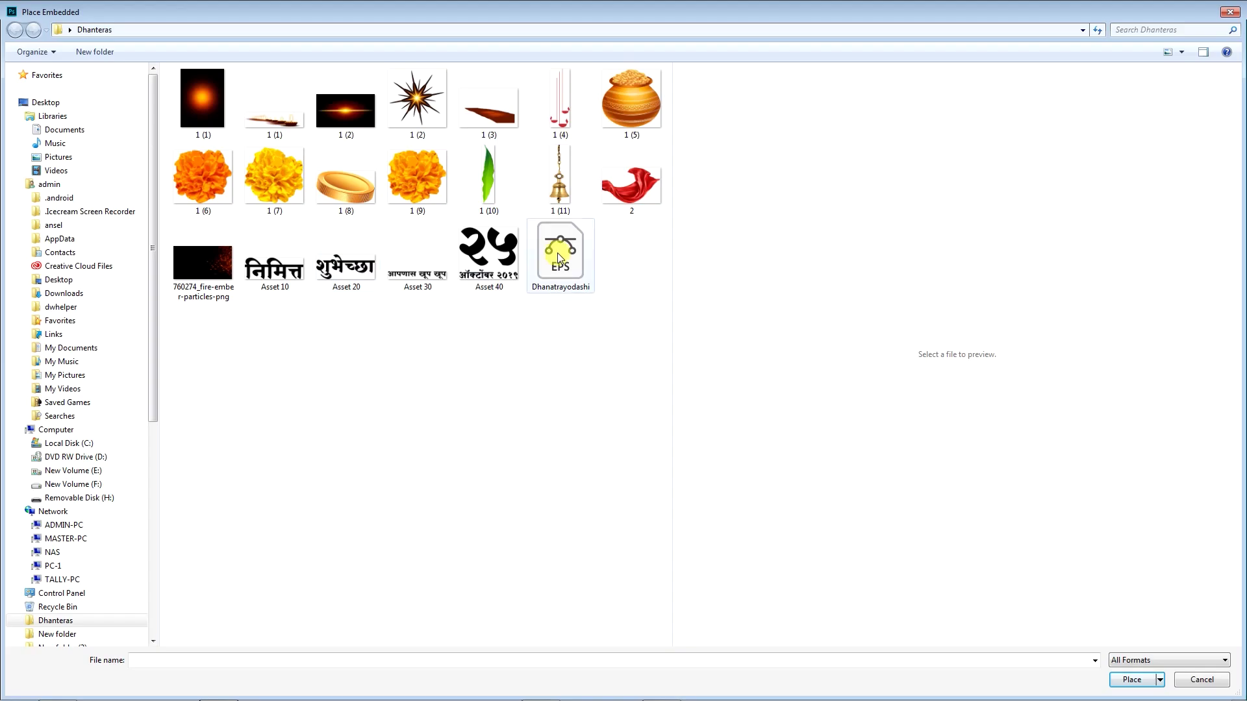
left_click(563, 260)
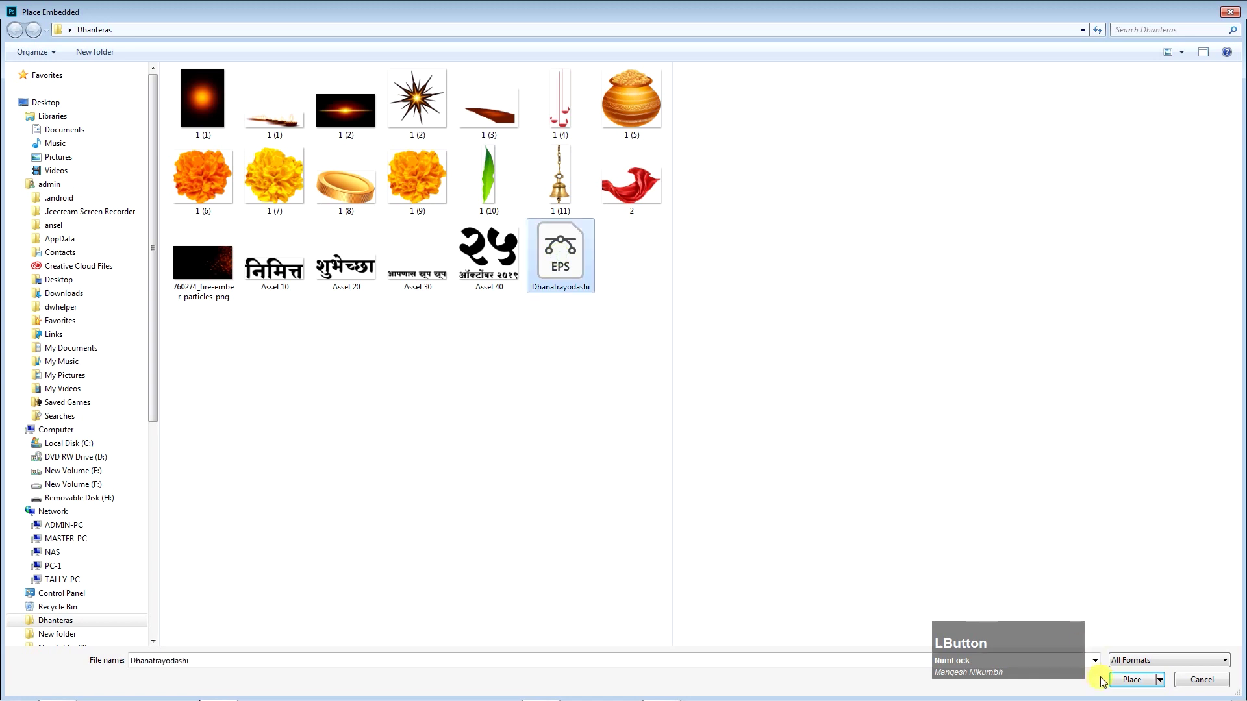
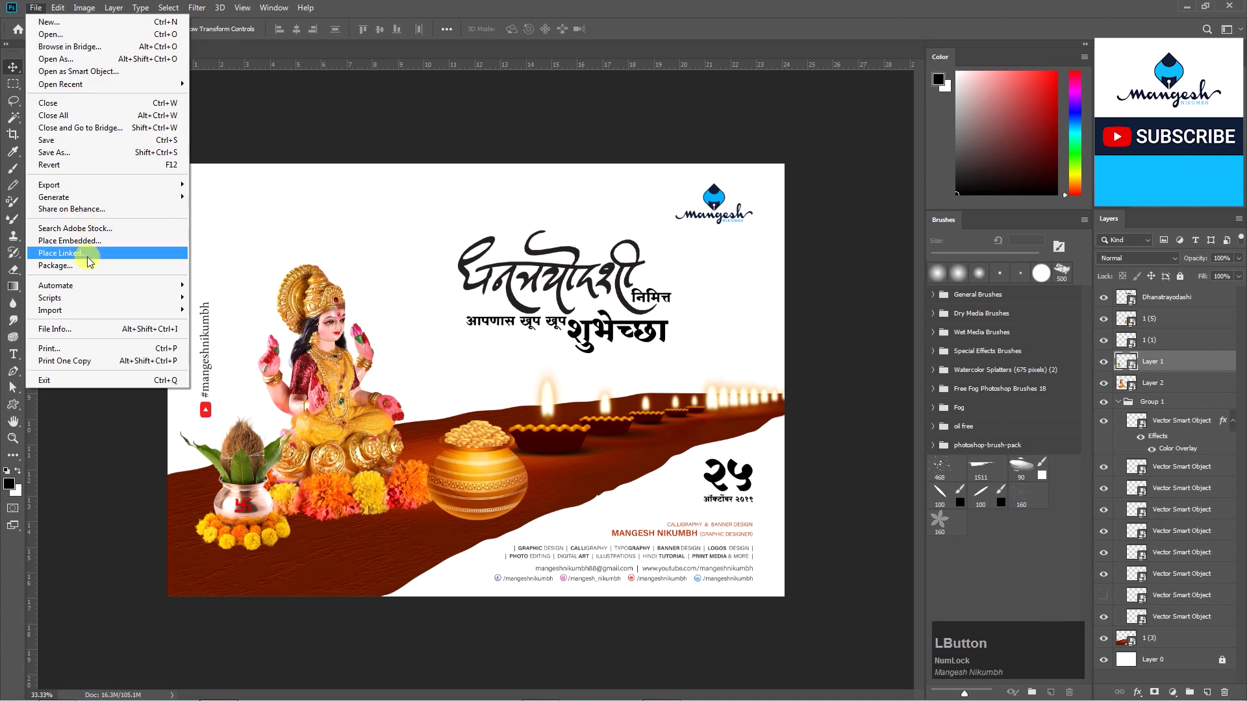
Place the brass bell image and shrink it into the top-left corner.
left_click(92, 244)
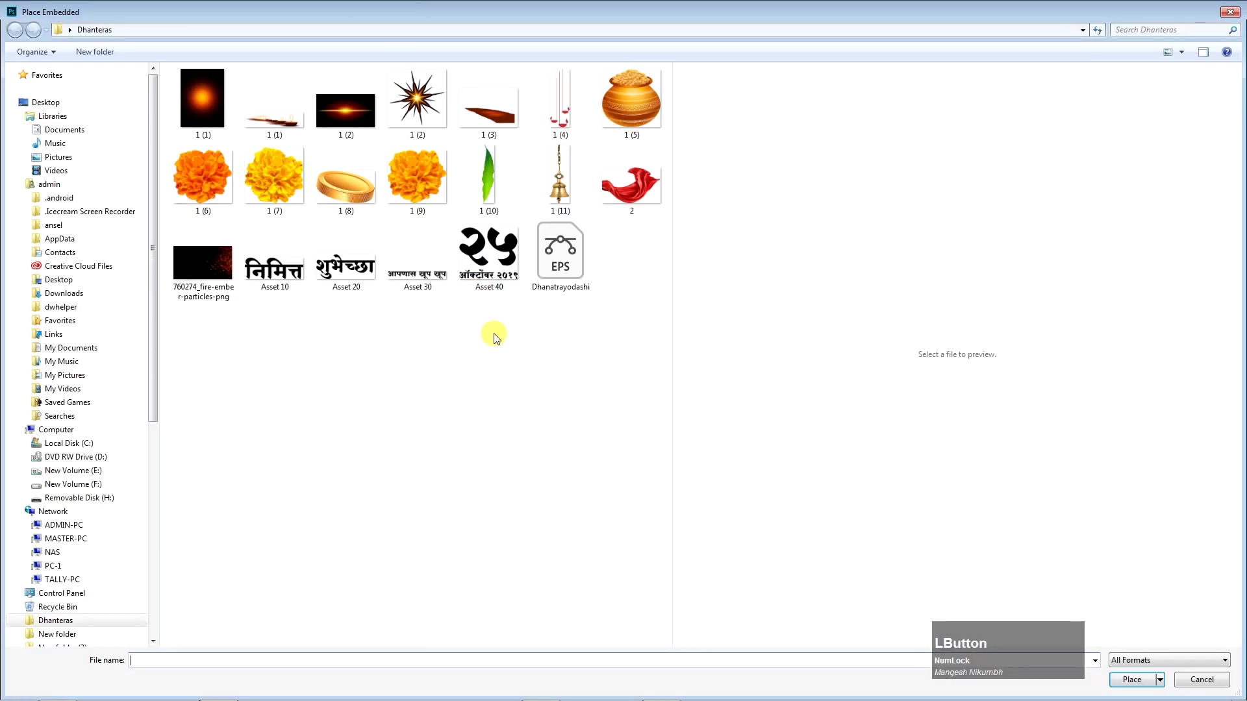
key("Return")
left_click(491, 347)
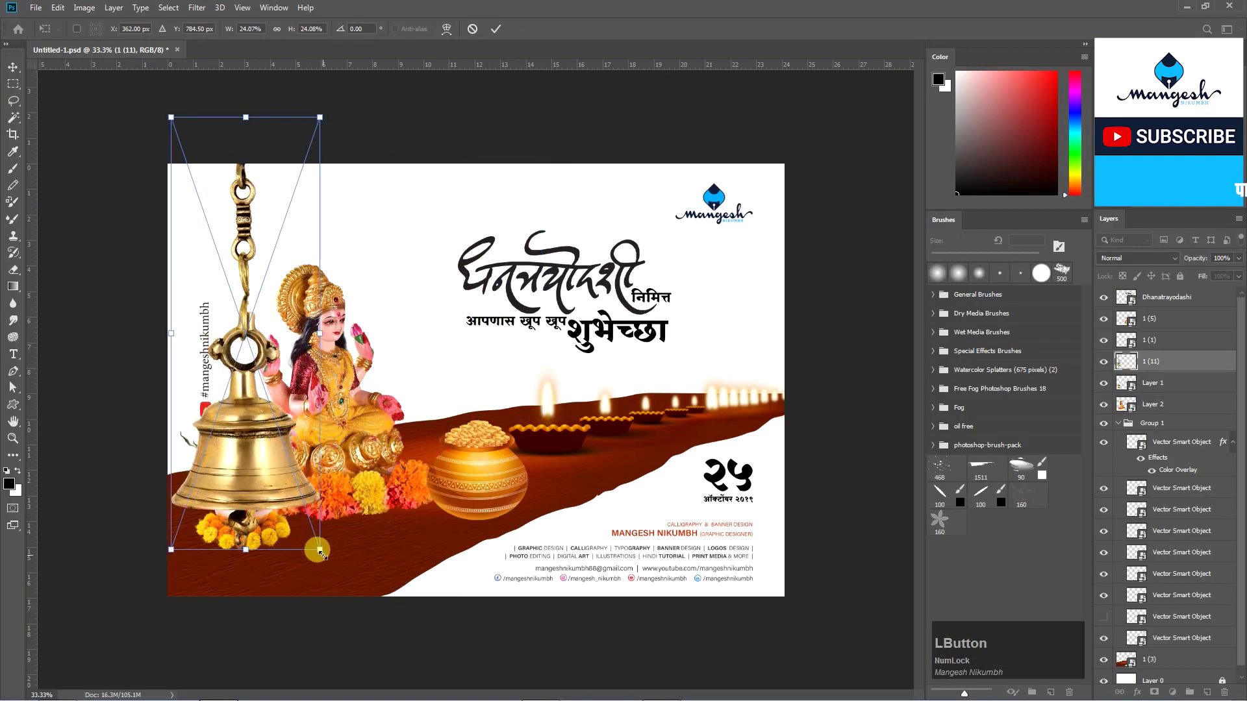
key("Return")
key("Down")
key("Up")
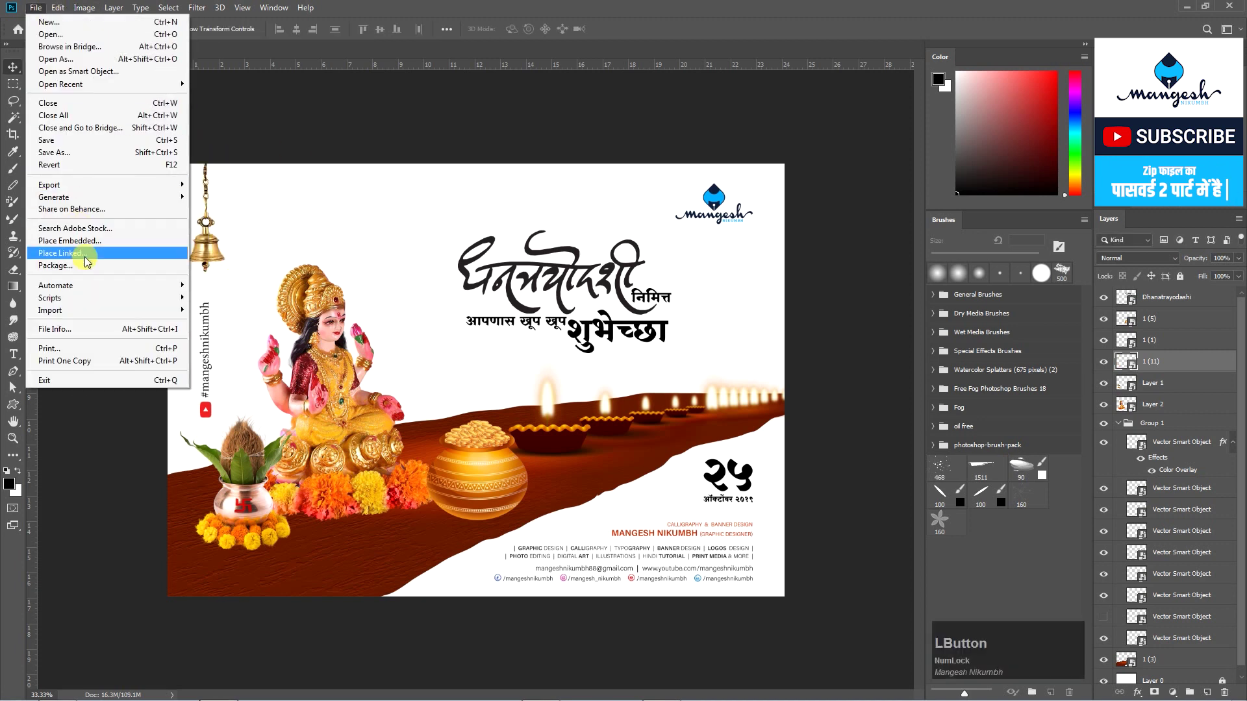
Place the orange glow and sparkle over the gold pot with Screen blending.
left_click(87, 245)
key("Return")
left_click(508, 356)
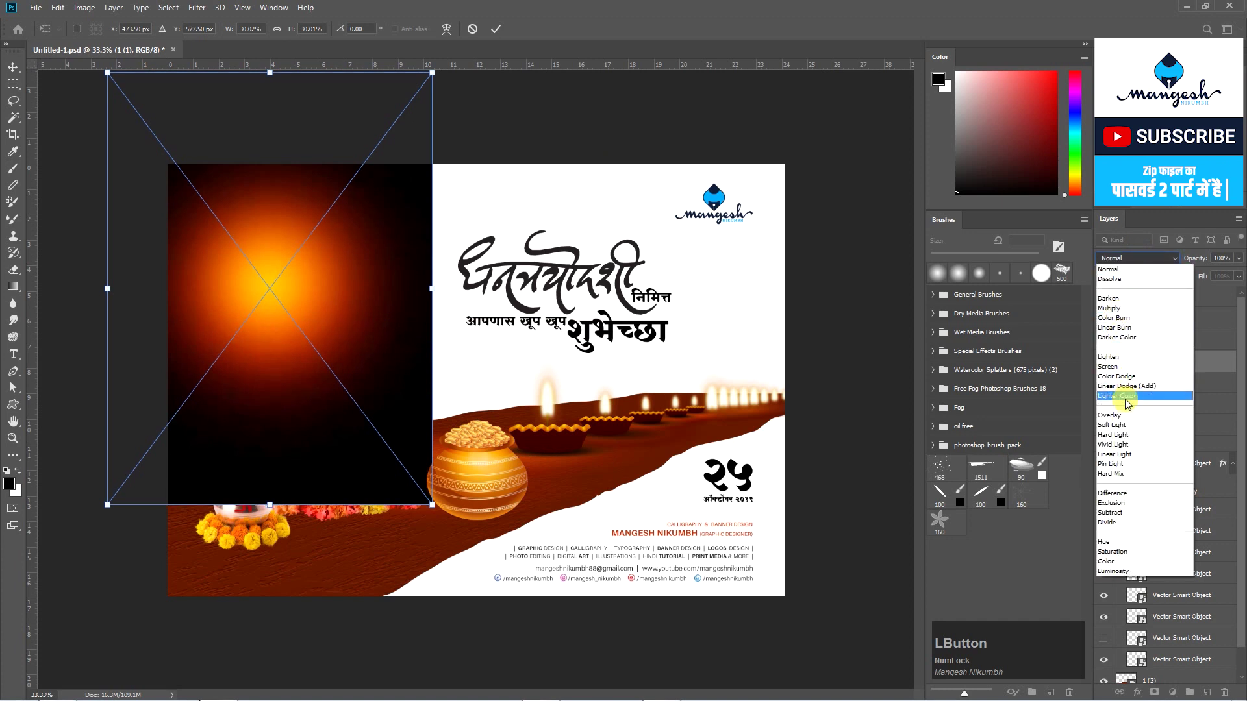
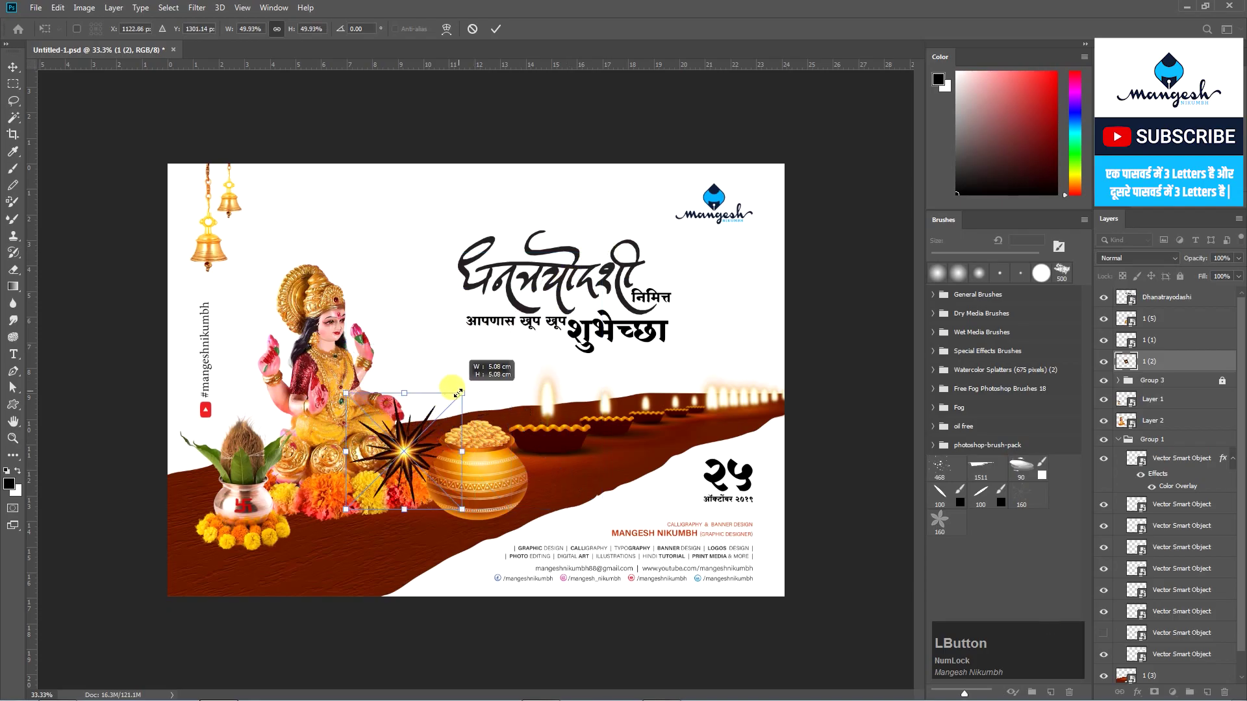
key("Return")
key("ctrl+shift+]")
left_click(1140, 262)
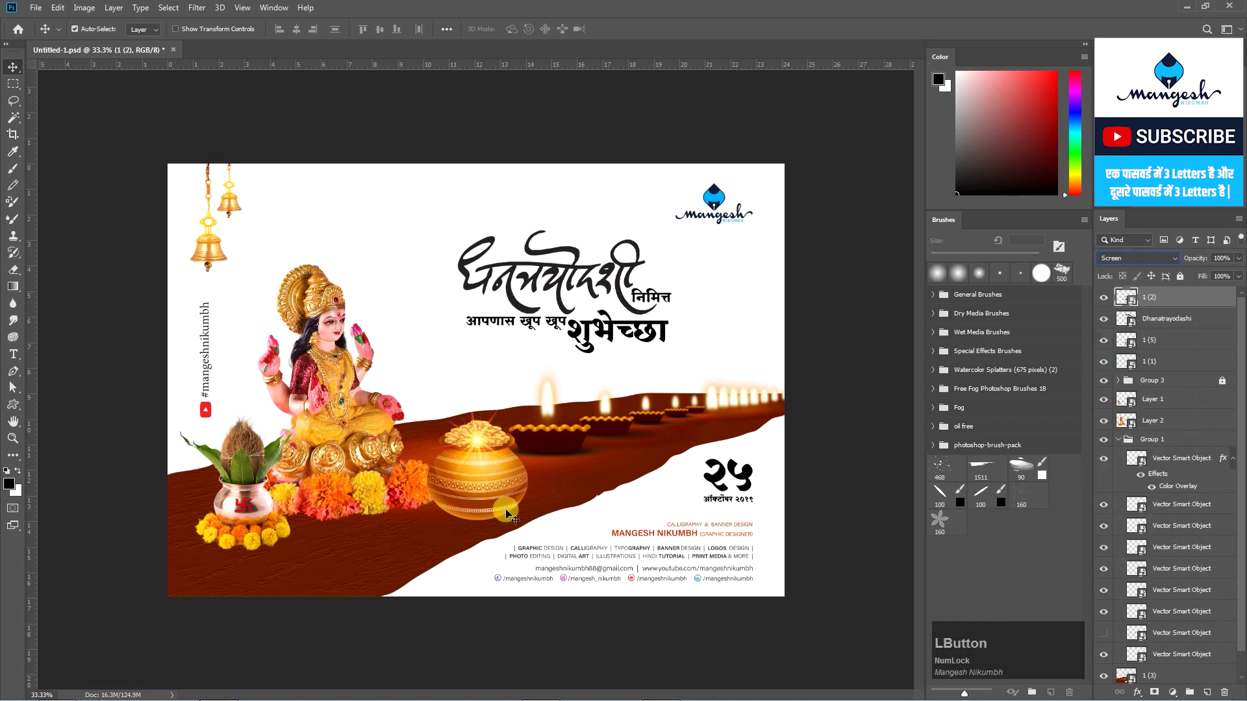
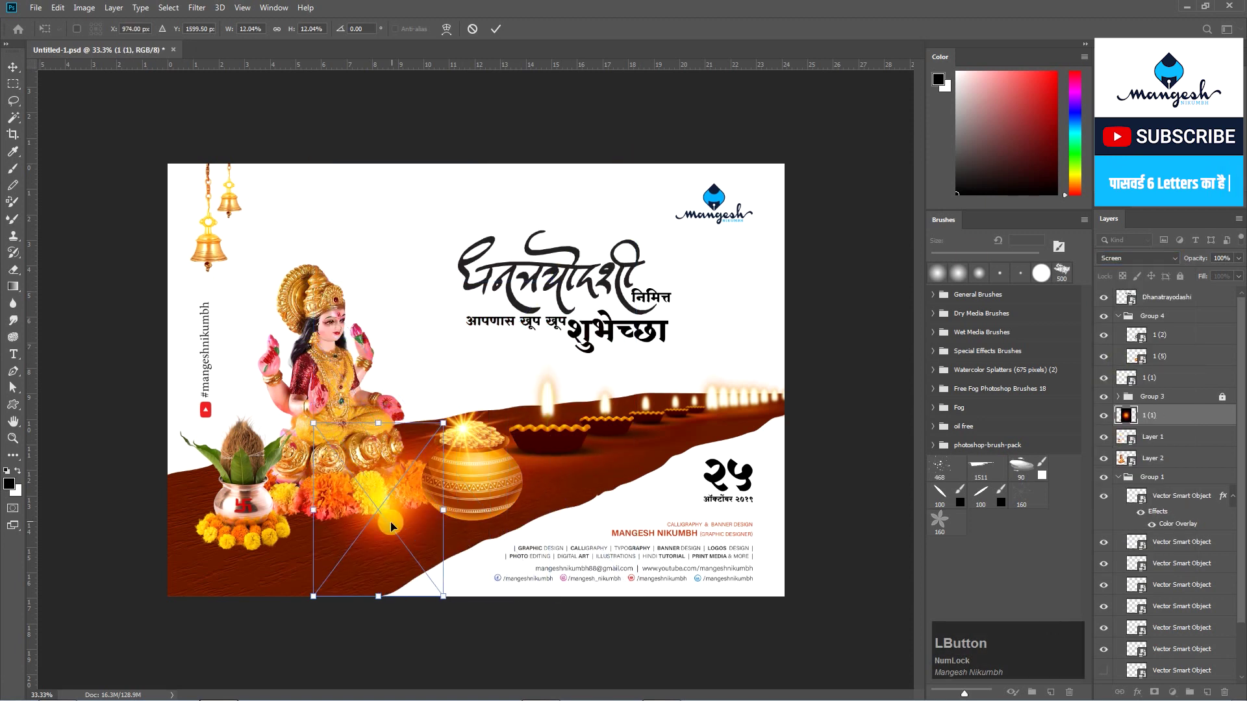
Place the glow over the kalash and group it with the kalash layer using Ctrl+G.
key("Return")
left_click(259, 435)
left_click(254, 487)
left_click(252, 536)
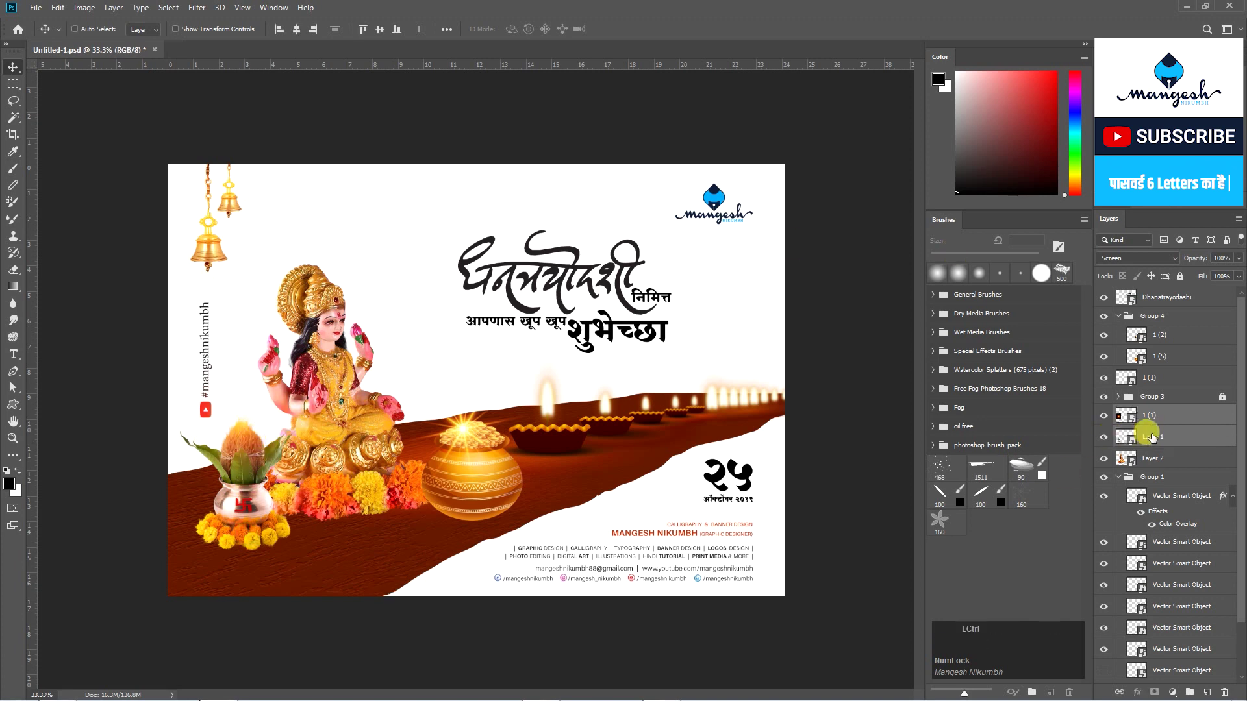
key("ctrl+g")
left_click(1109, 418)
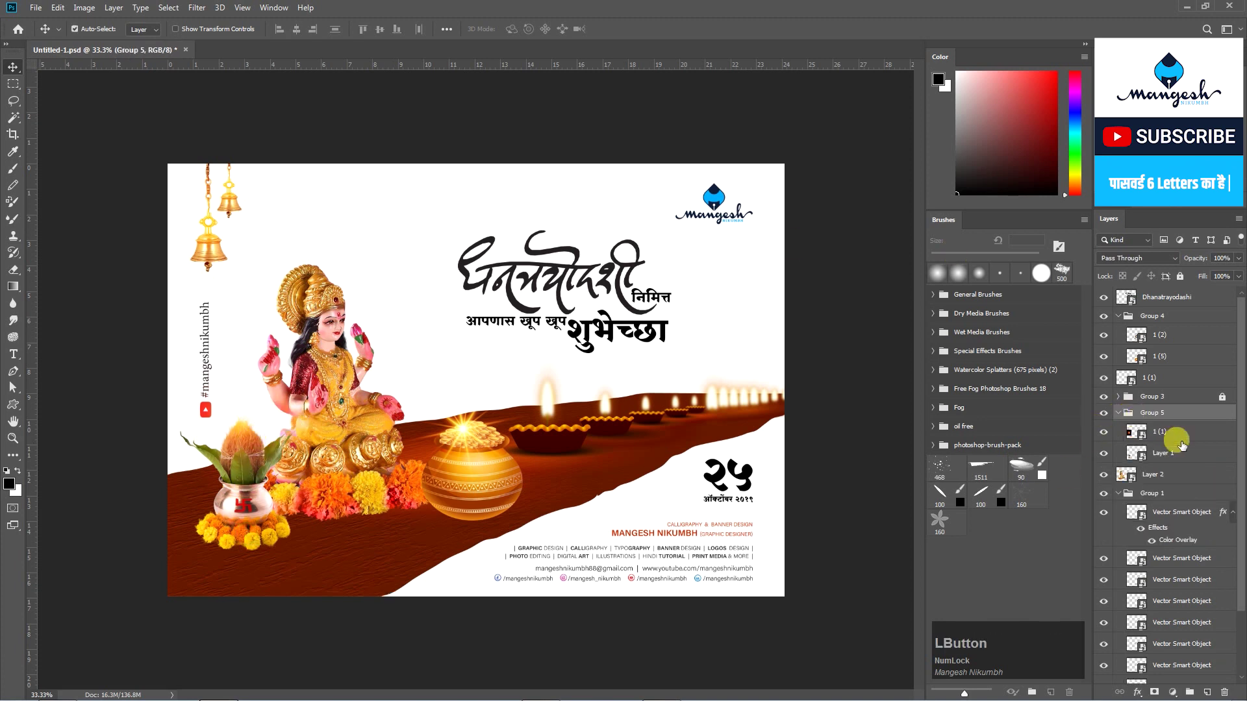
left_click(1178, 462)
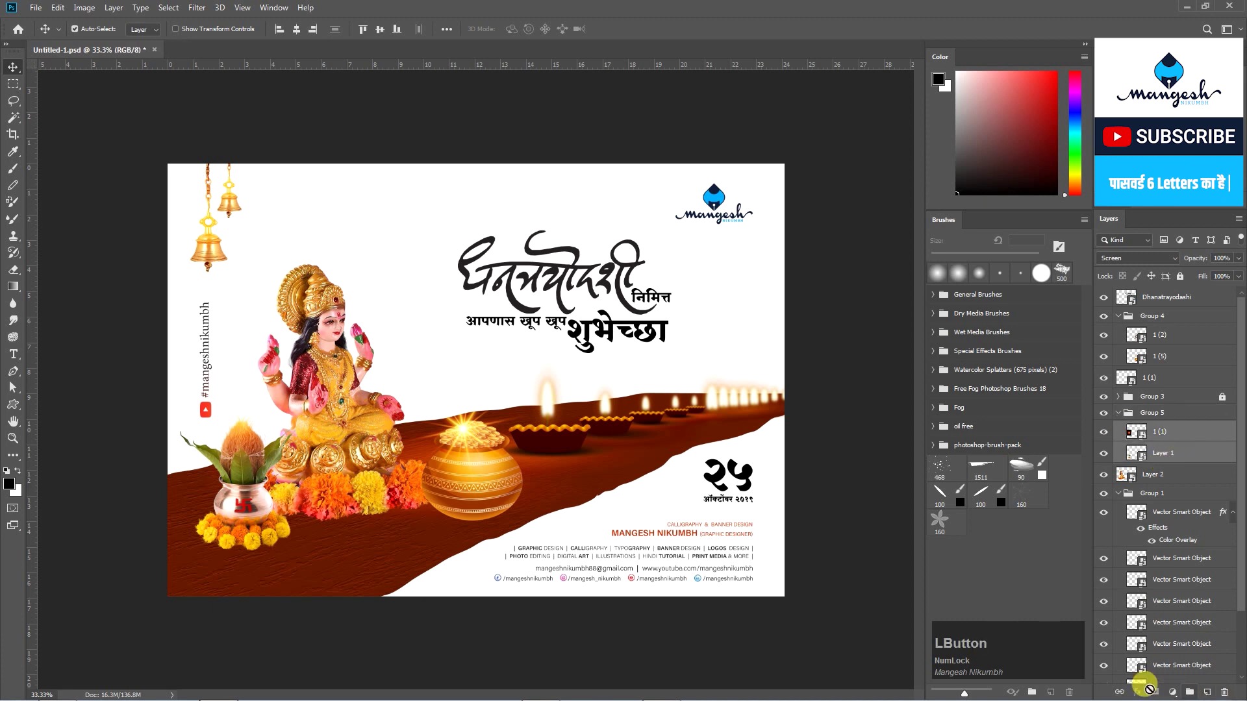
left_click(1125, 694)
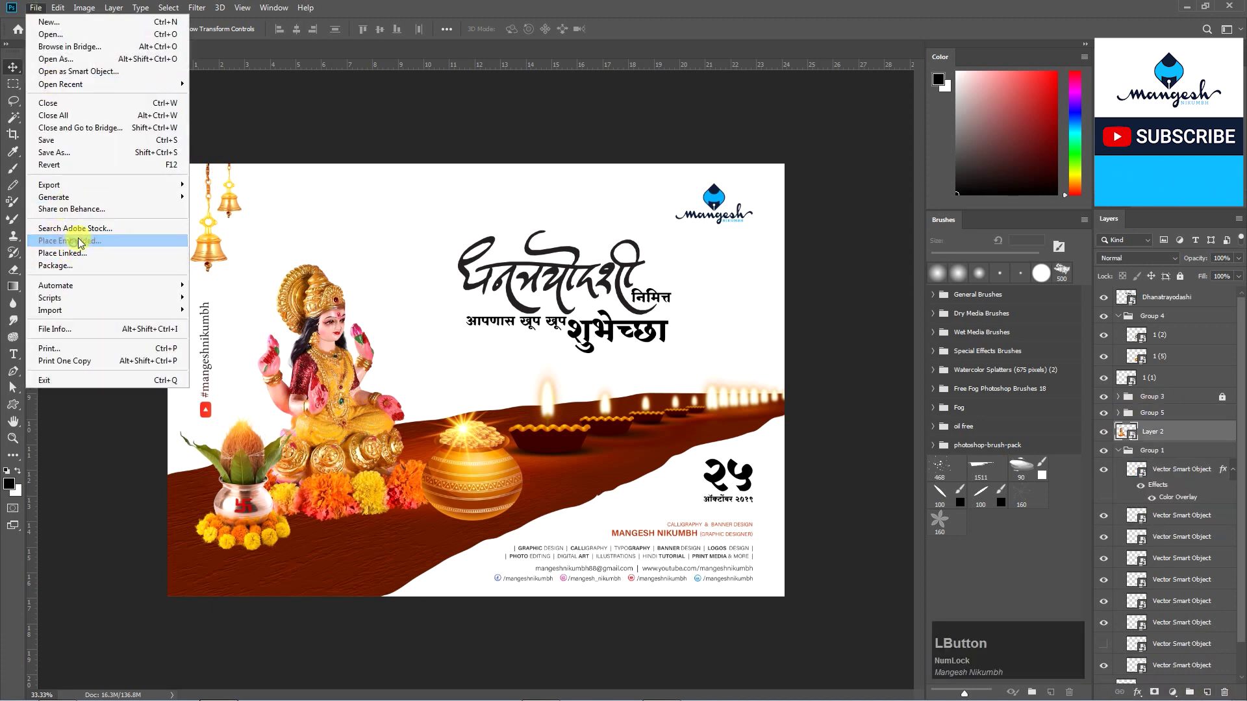
Place a screen-blended orange glow over the idol, confirm the flower placement and duplicate its layer.
left_click(443, 340)
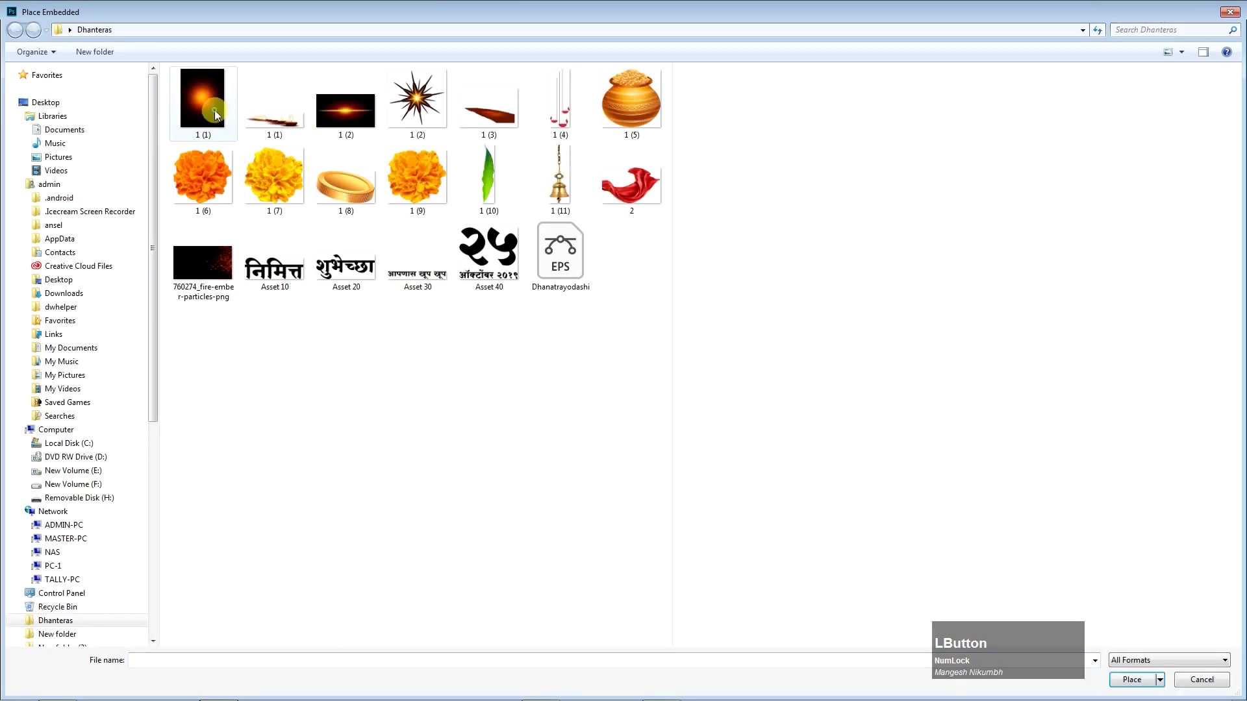
key("Return")
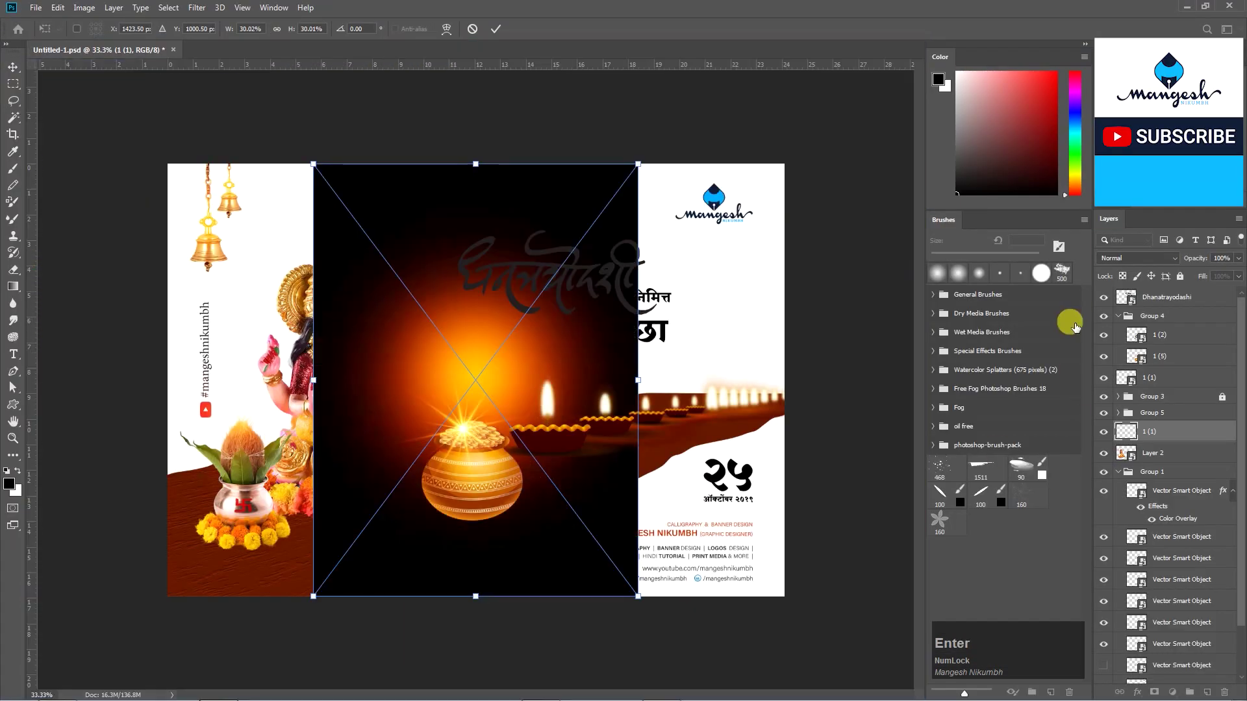
left_click(1130, 265)
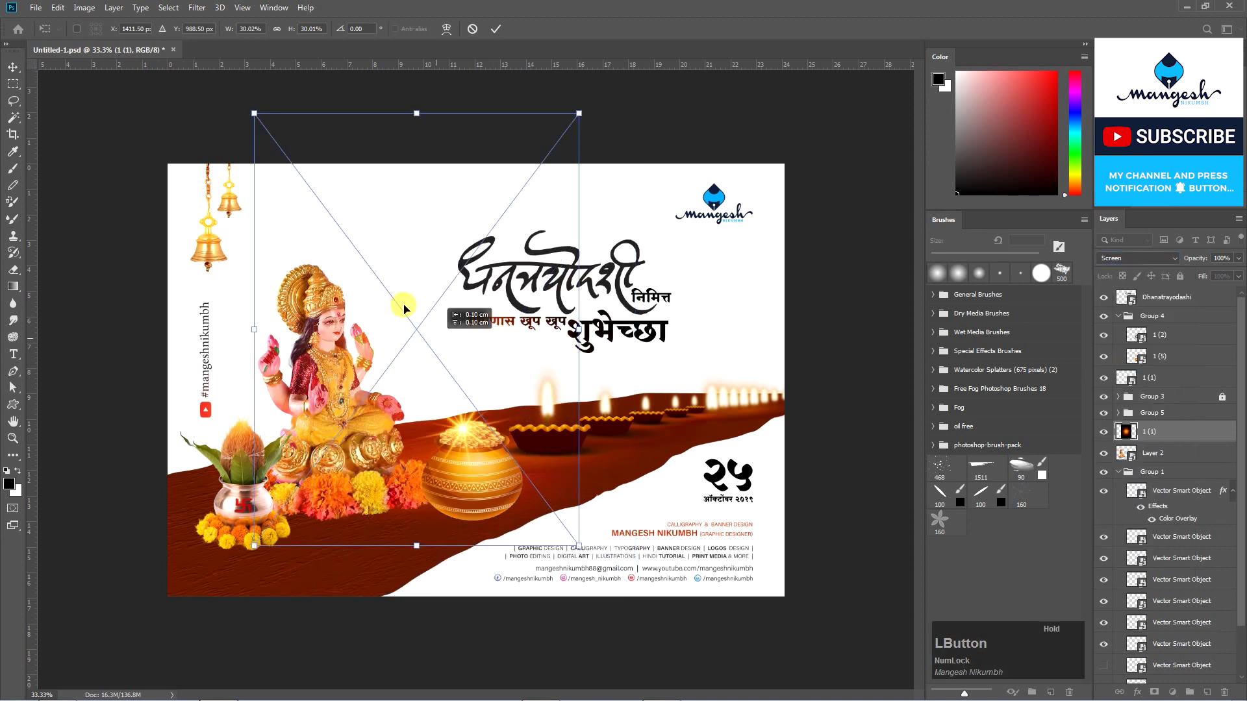
left_click(385, 276)
key("Return")
key("=")
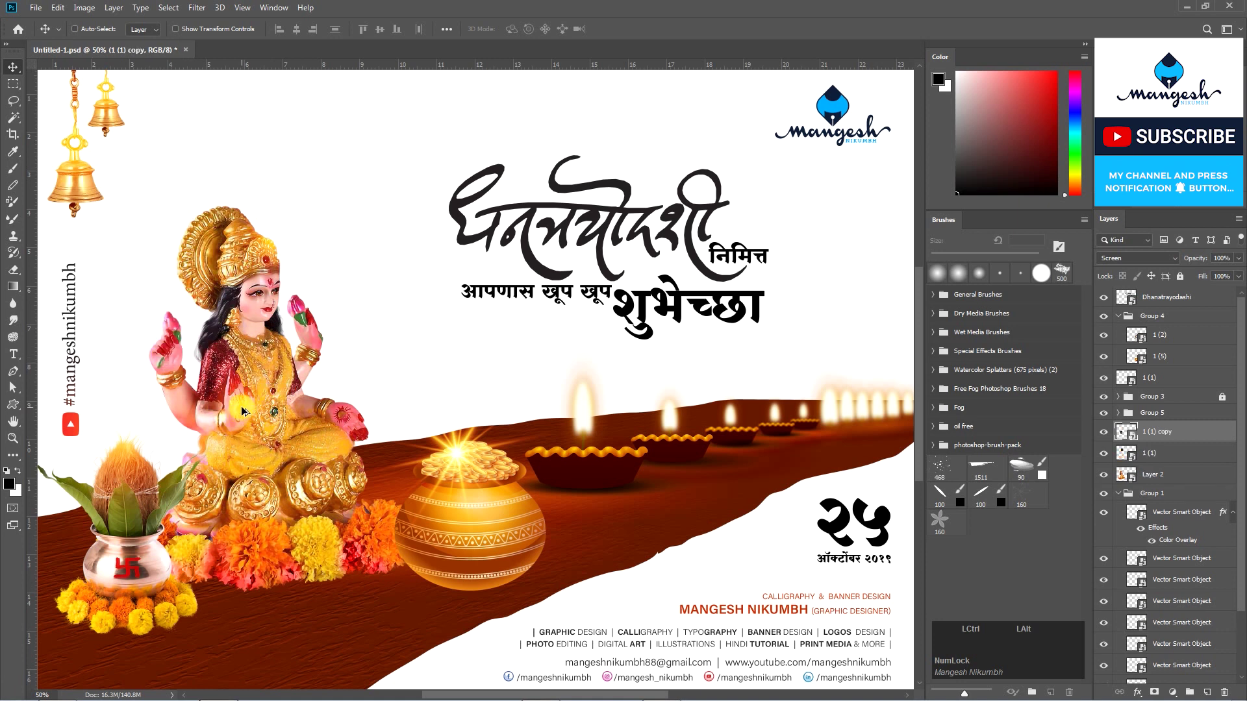
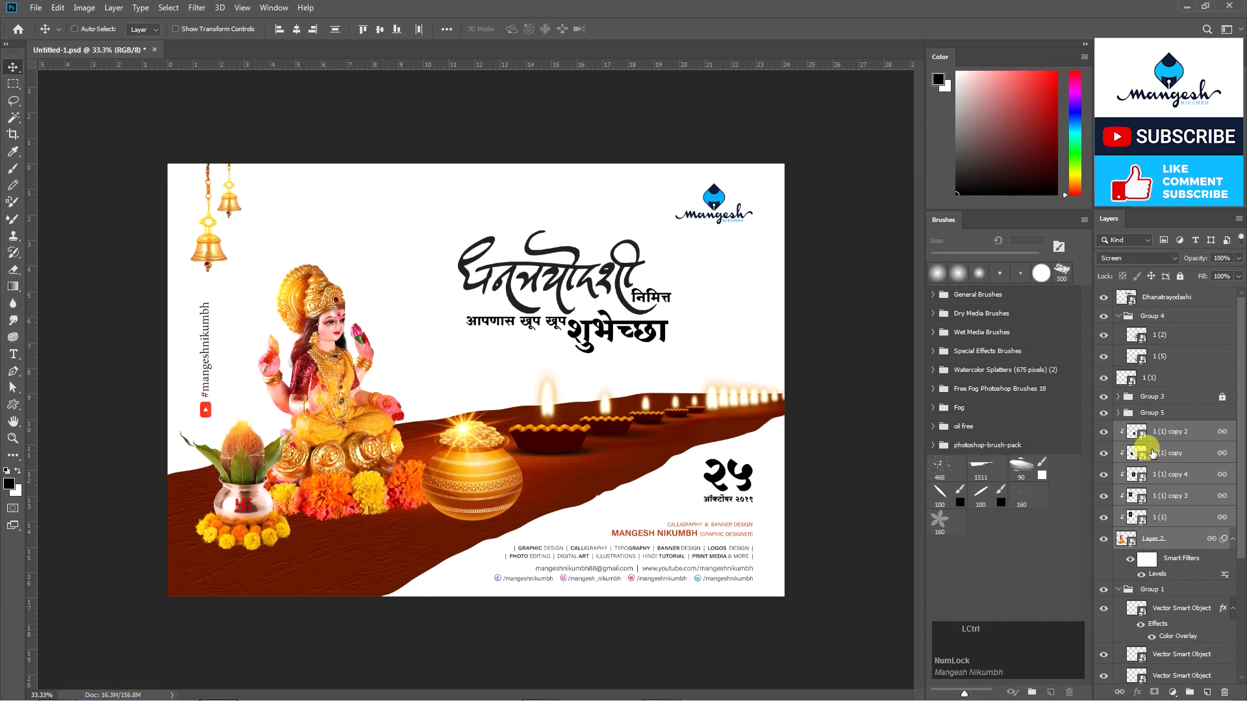
Group the flower copies with Lakshmi into Group 6, show it, and start placing the marigold image.
key("g")
left_click(1108, 435)
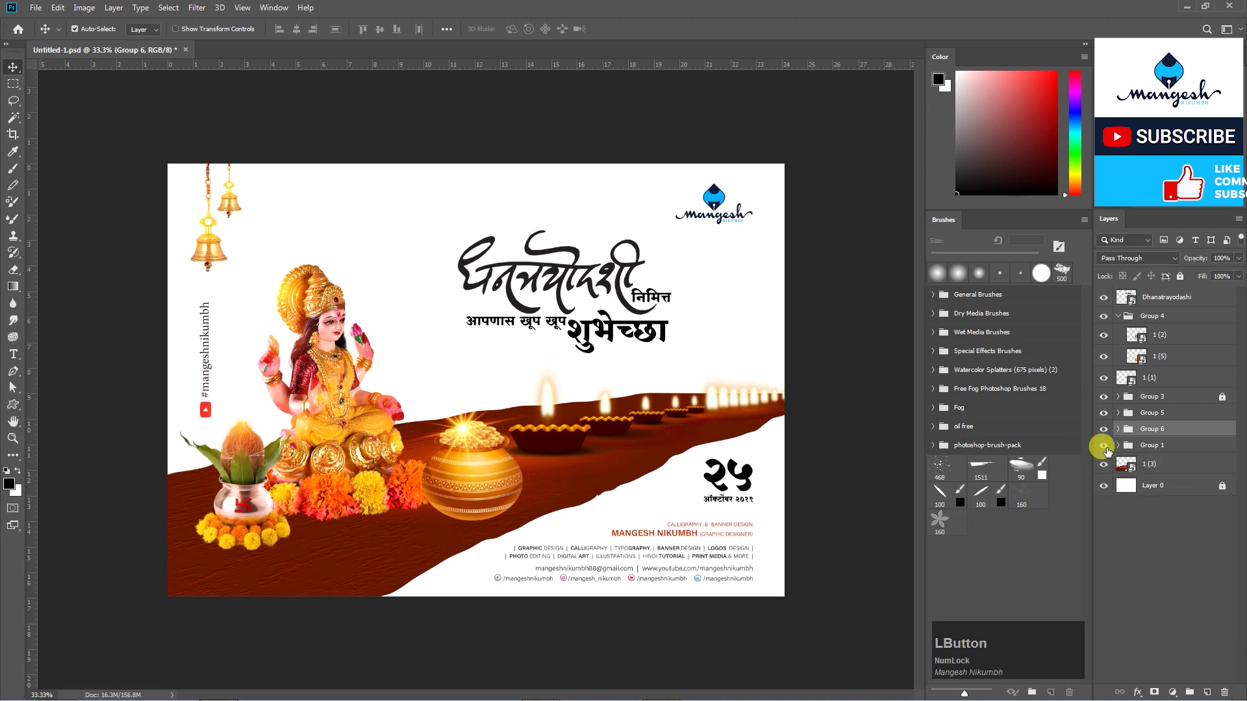
left_click(83, 246)
key("Return")
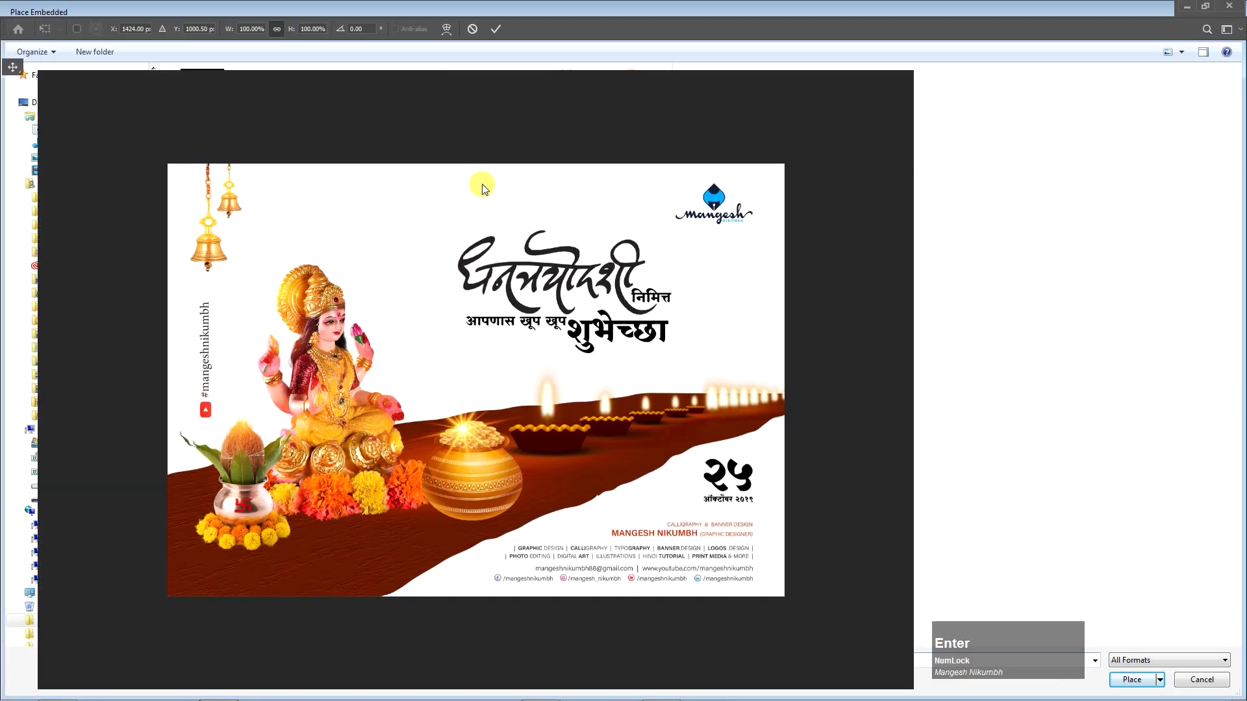
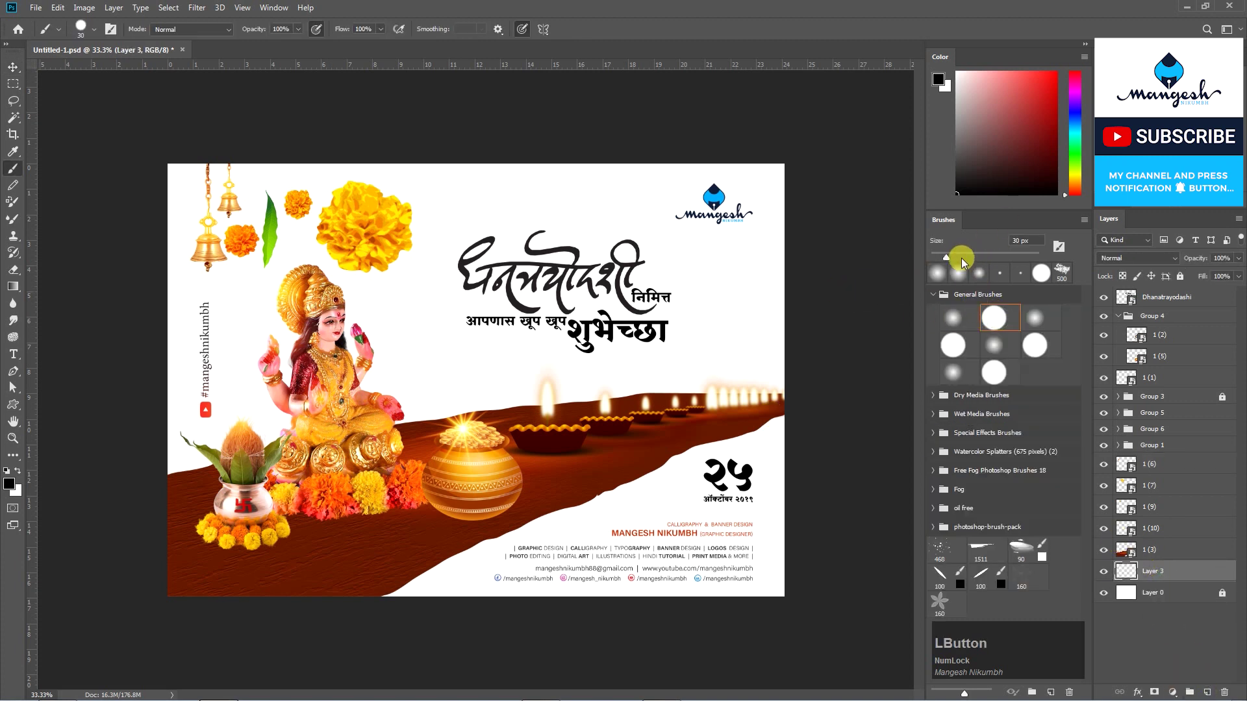
Shrink the marigold with Free Transform and pick flowers to hang along the drawn string.
type("d")
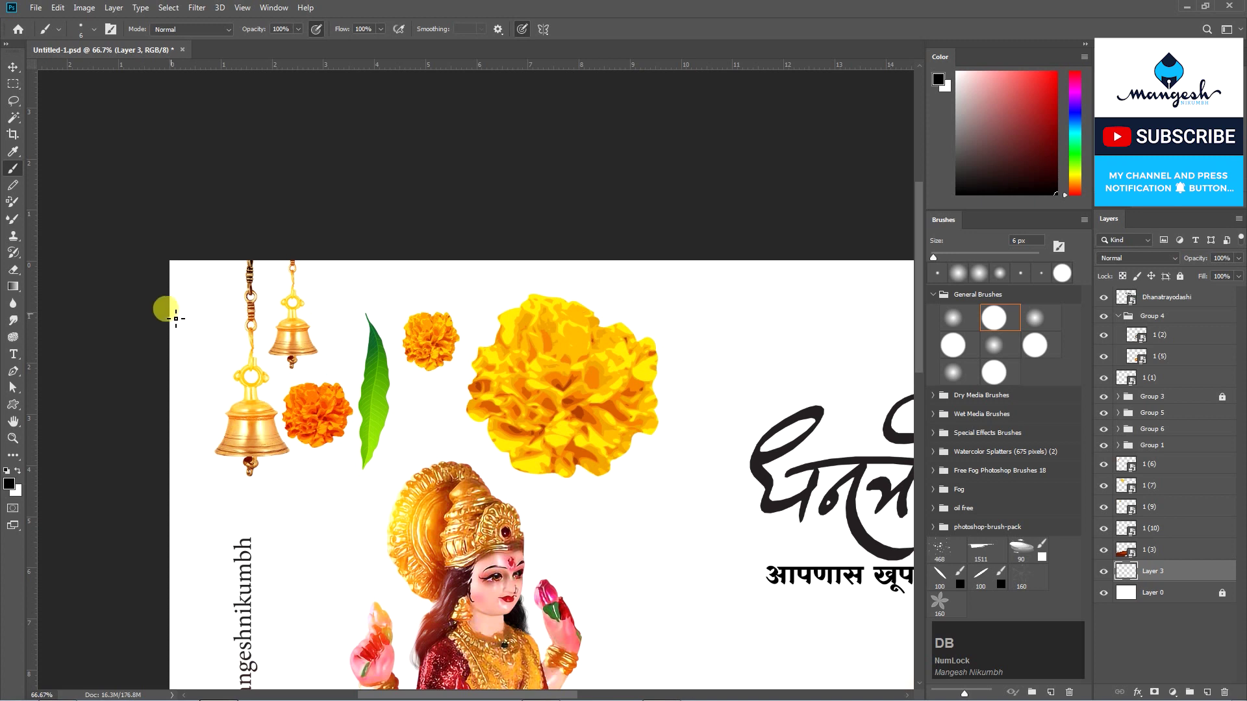
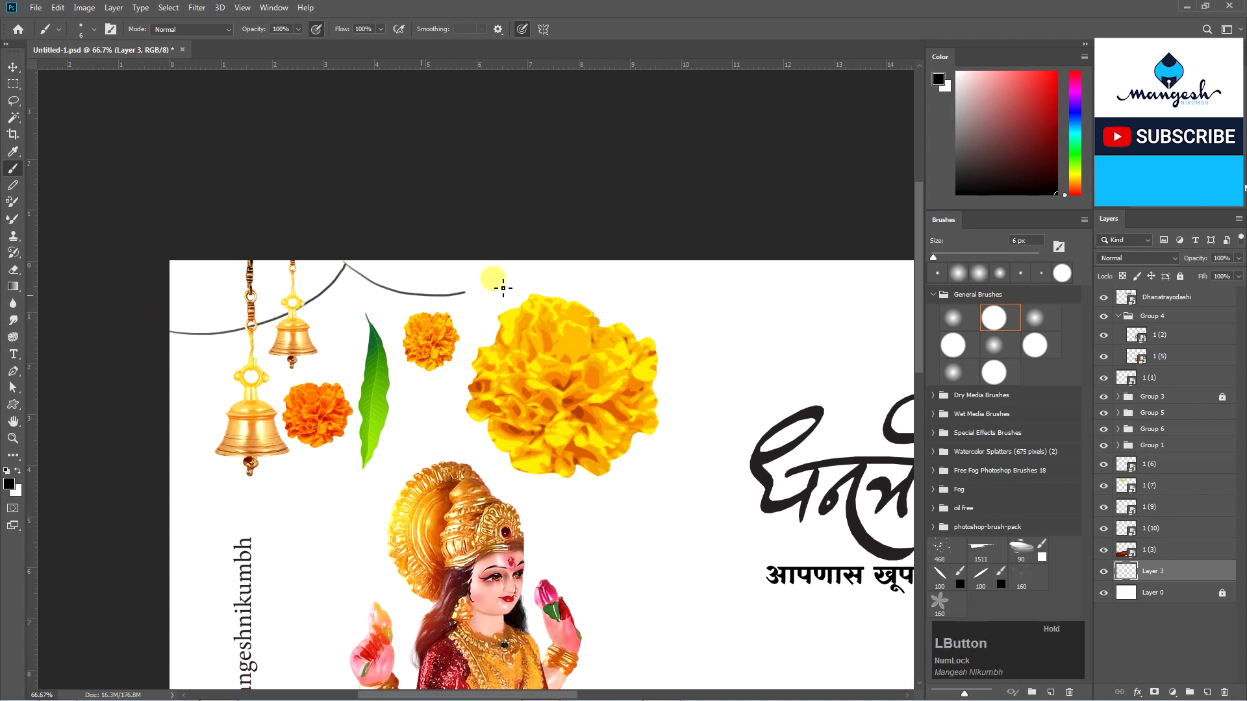
key("v")
left_click(435, 341)
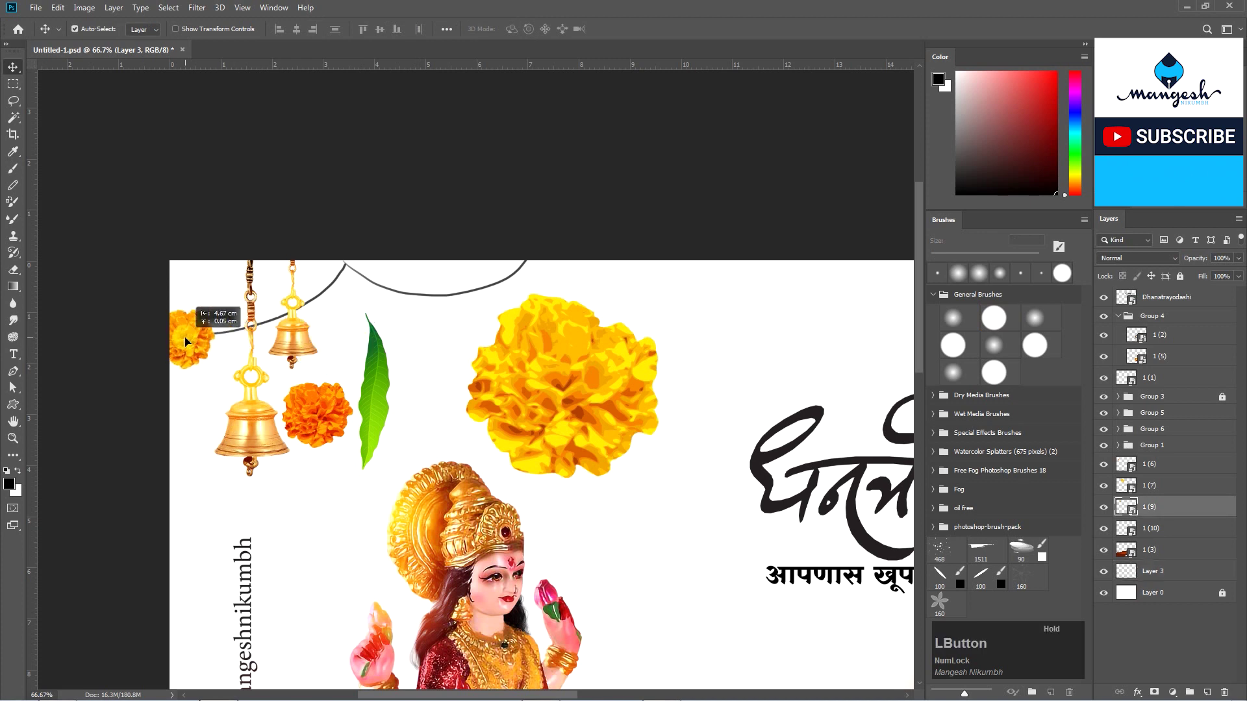
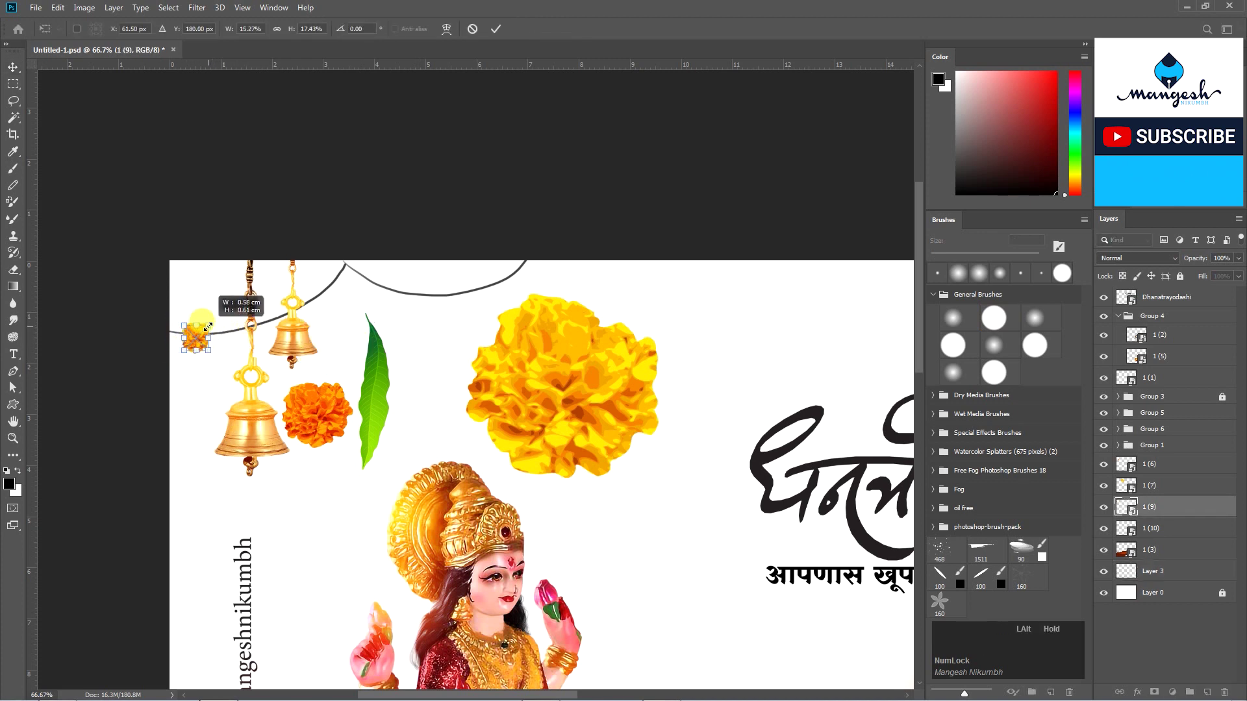
key("Return")
key("v")
left_click(202, 340)
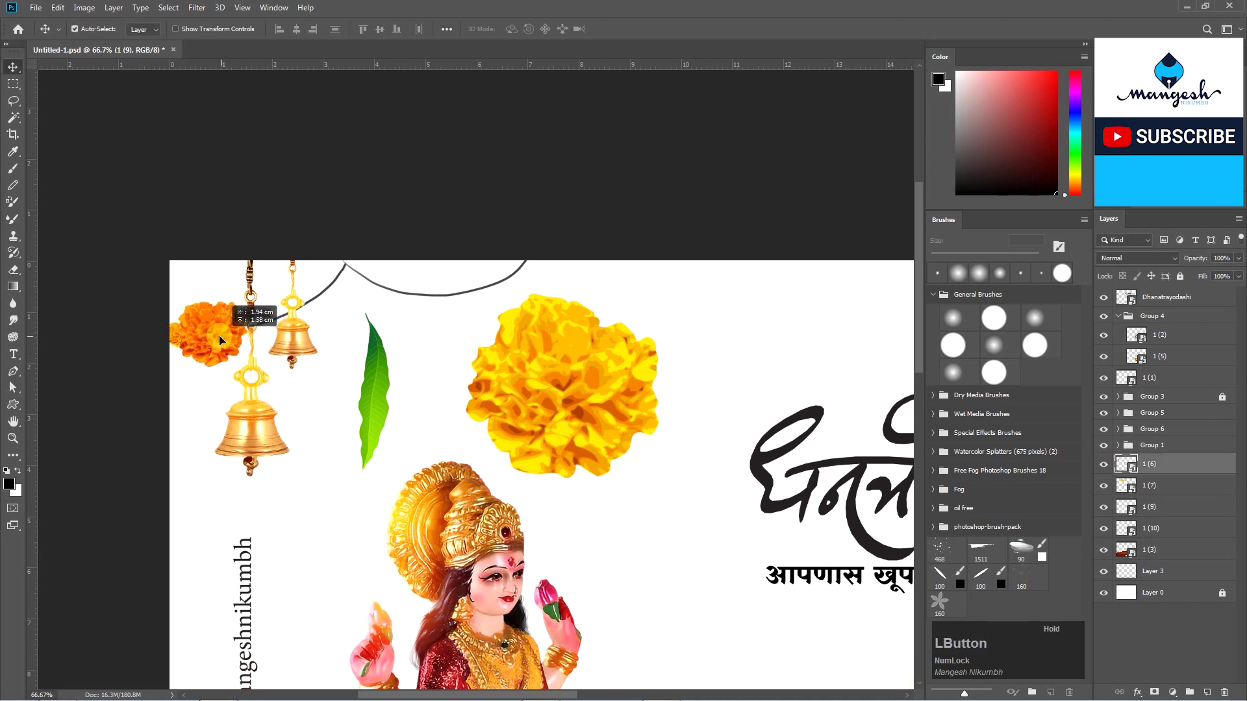
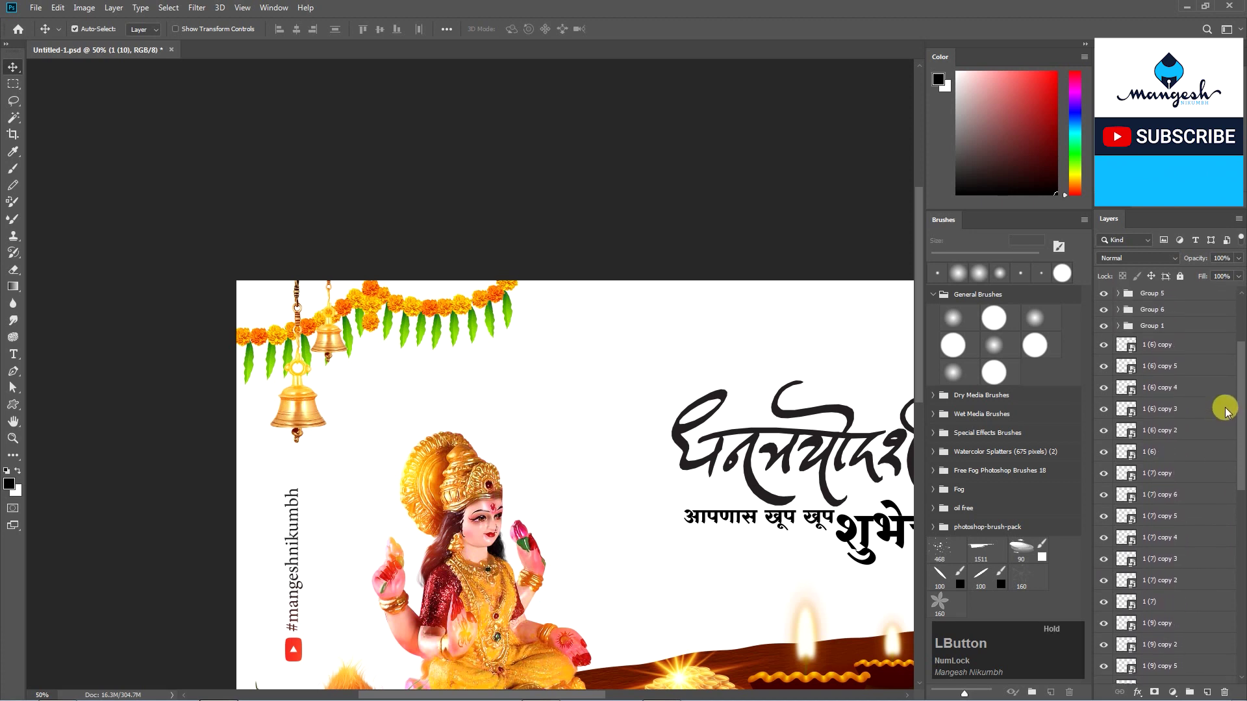
Place the gold coin image, shrink it small and scatter copies around the gold pot.
left_click(1185, 343)
key("ctrl+e")
left_click(1110, 471)
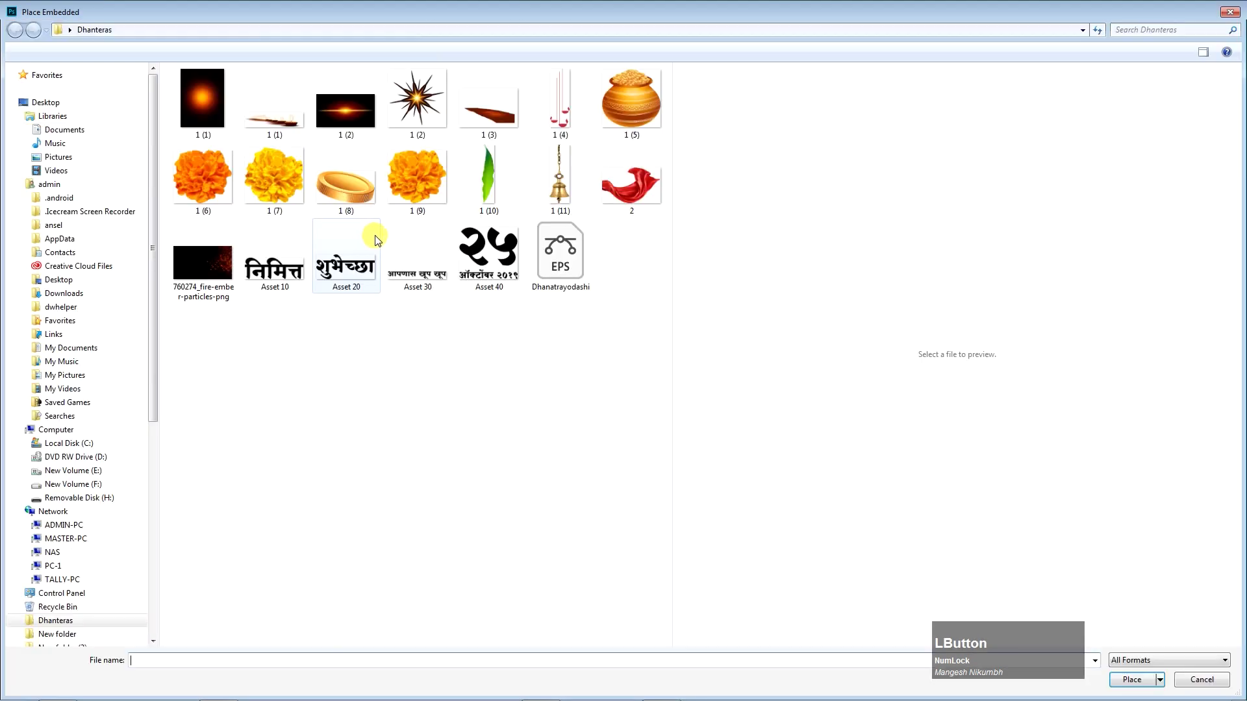
key("Return")
left_click(484, 377)
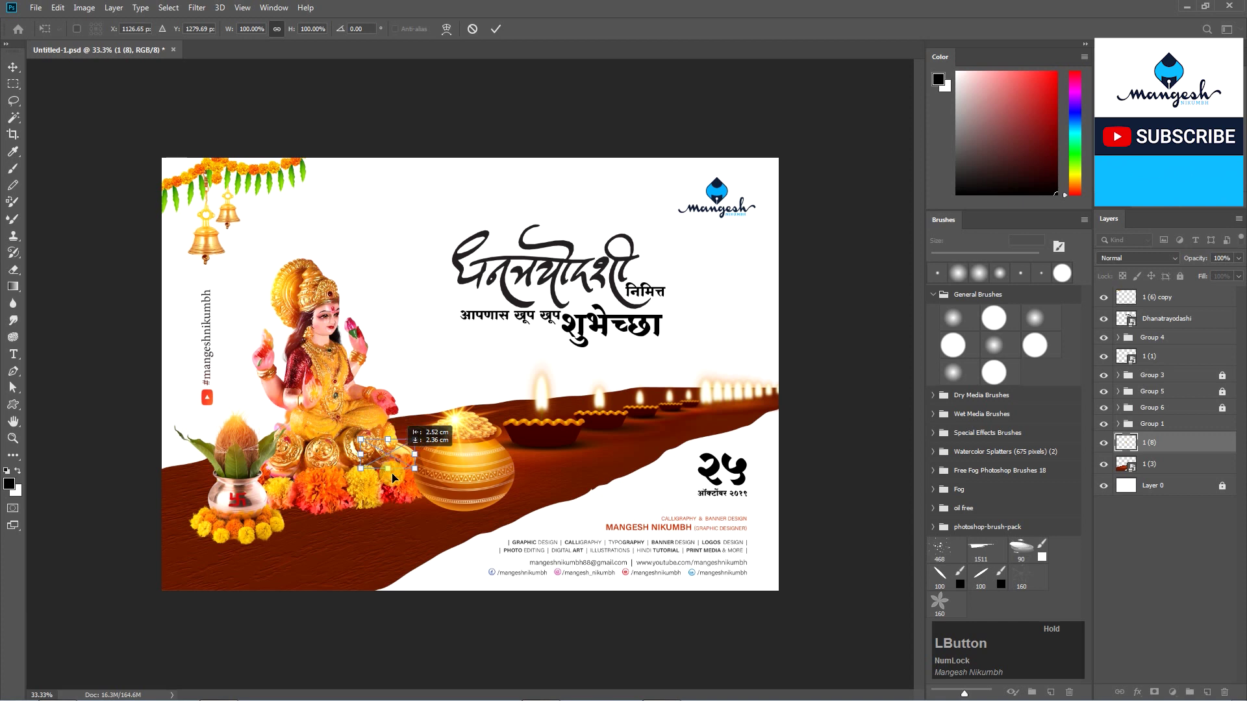
key("KP_Enter")
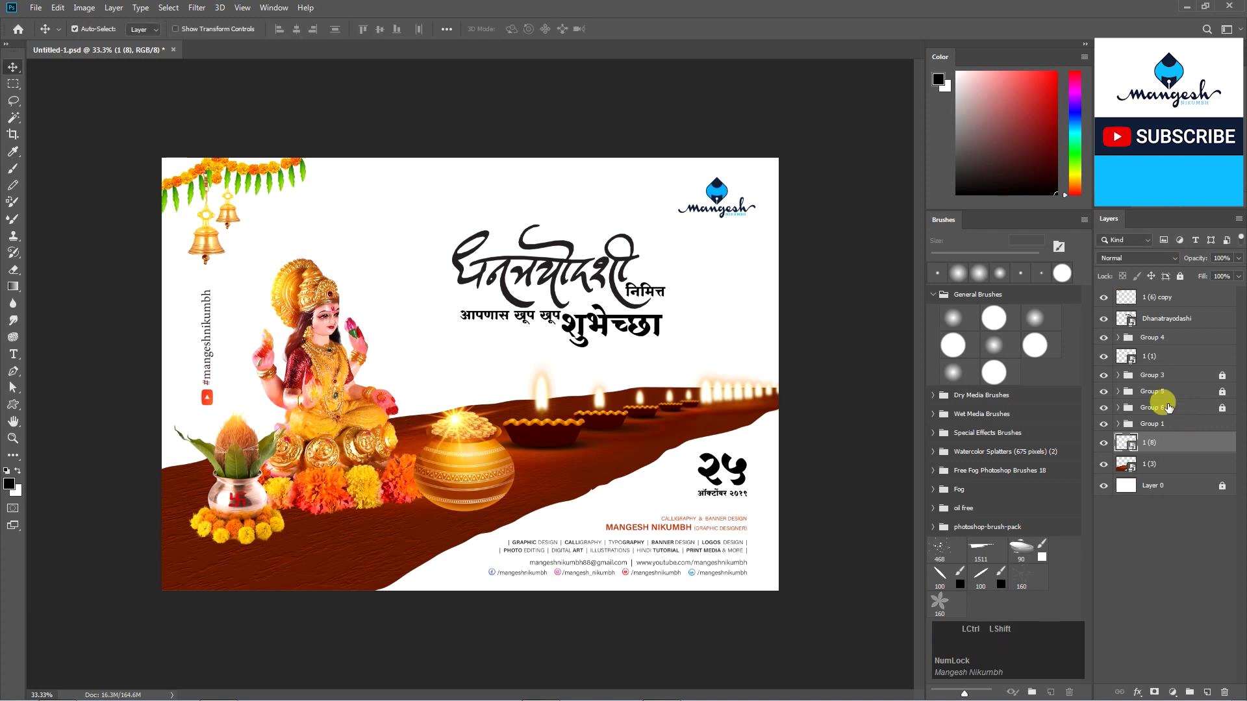
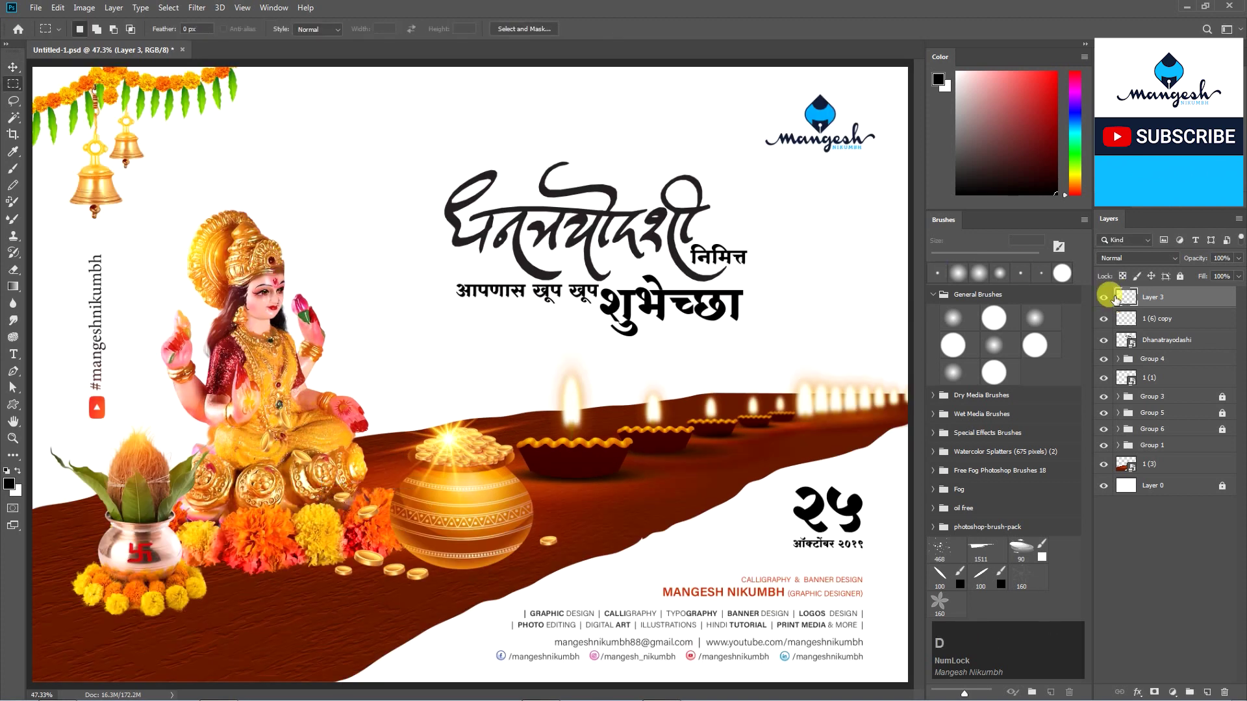
left_click(1107, 305)
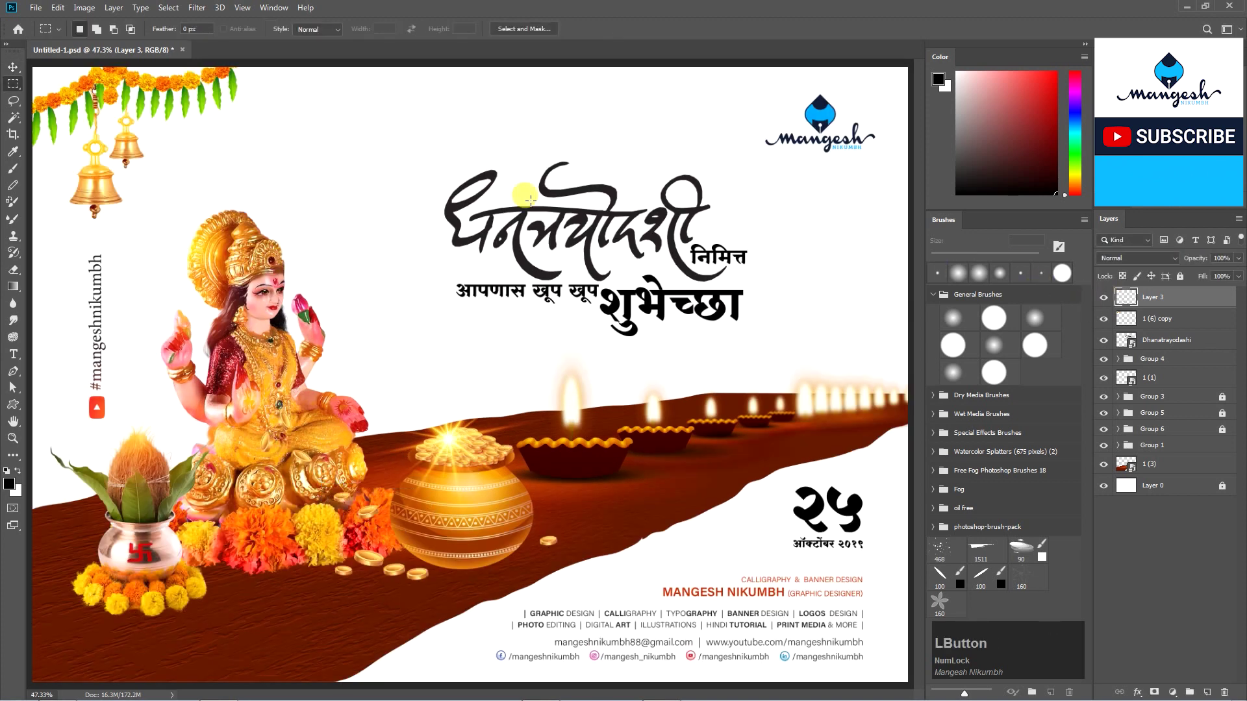
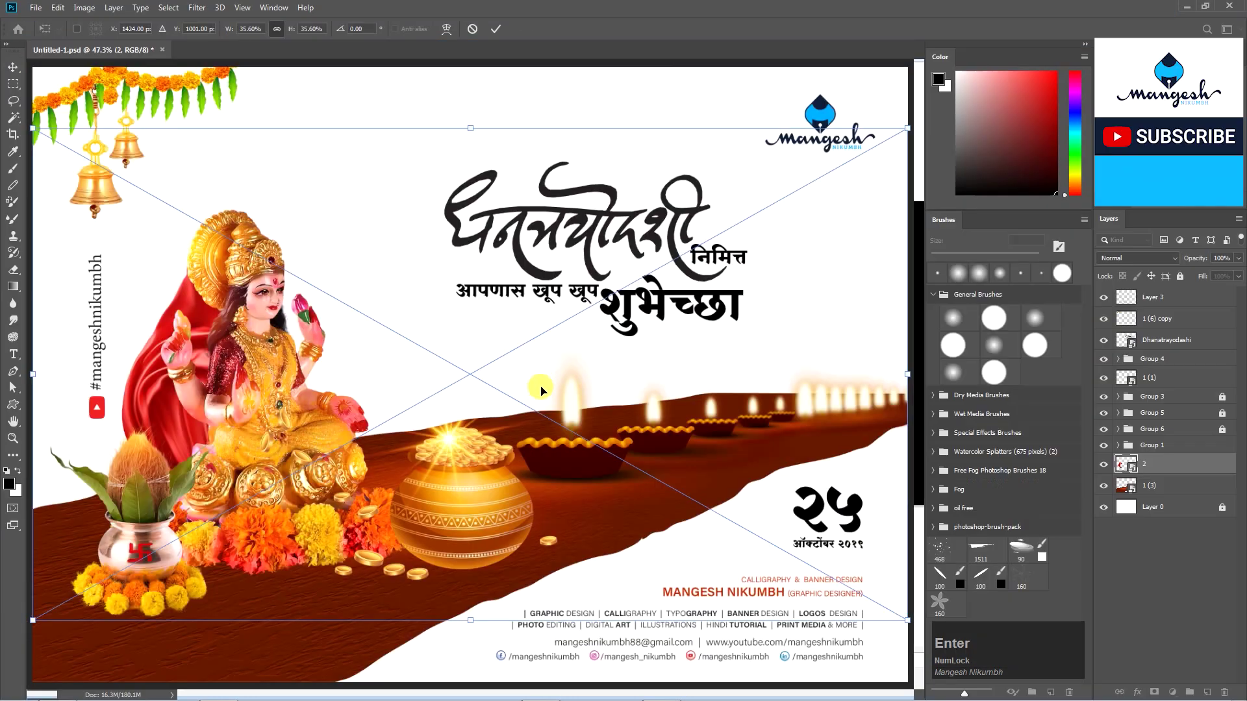
Position the red drape behind Lakshmi and confirm its placement.
left_click(1140, 259)
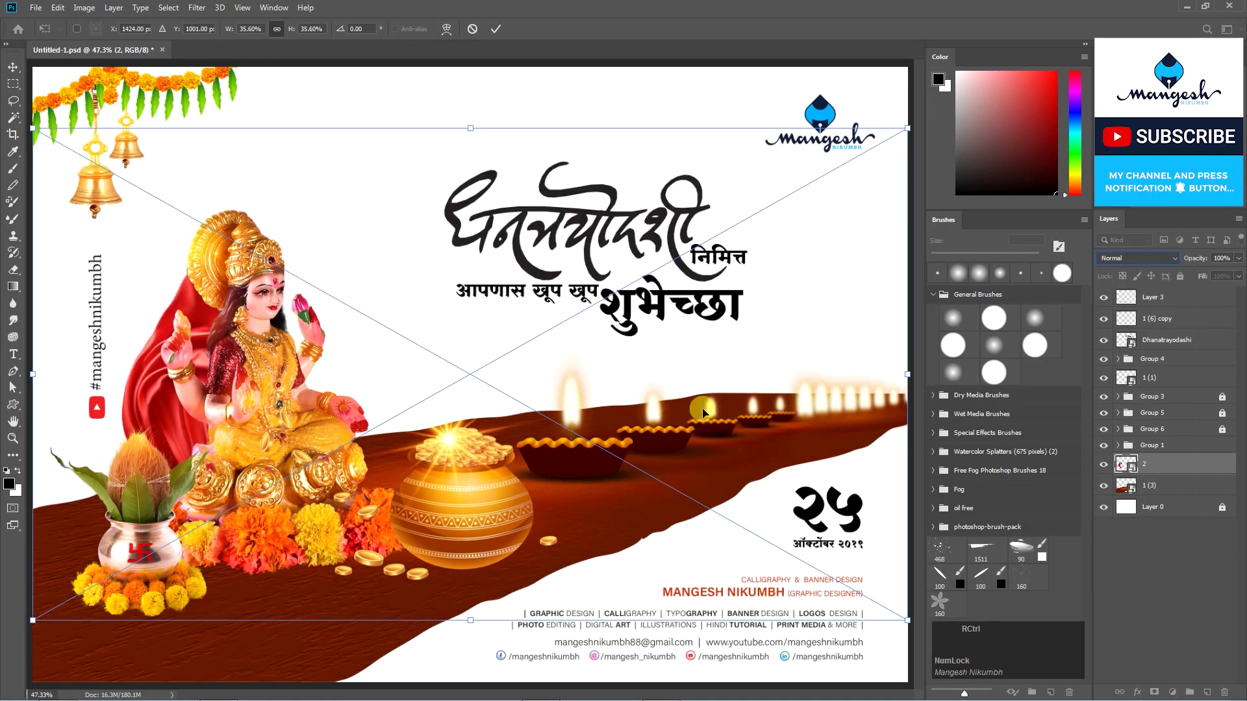
key("-")
key("-")
key("-")
Place the fire ember particles image, bring it to the top, rotate and confirm it.
left_click(751, 451)
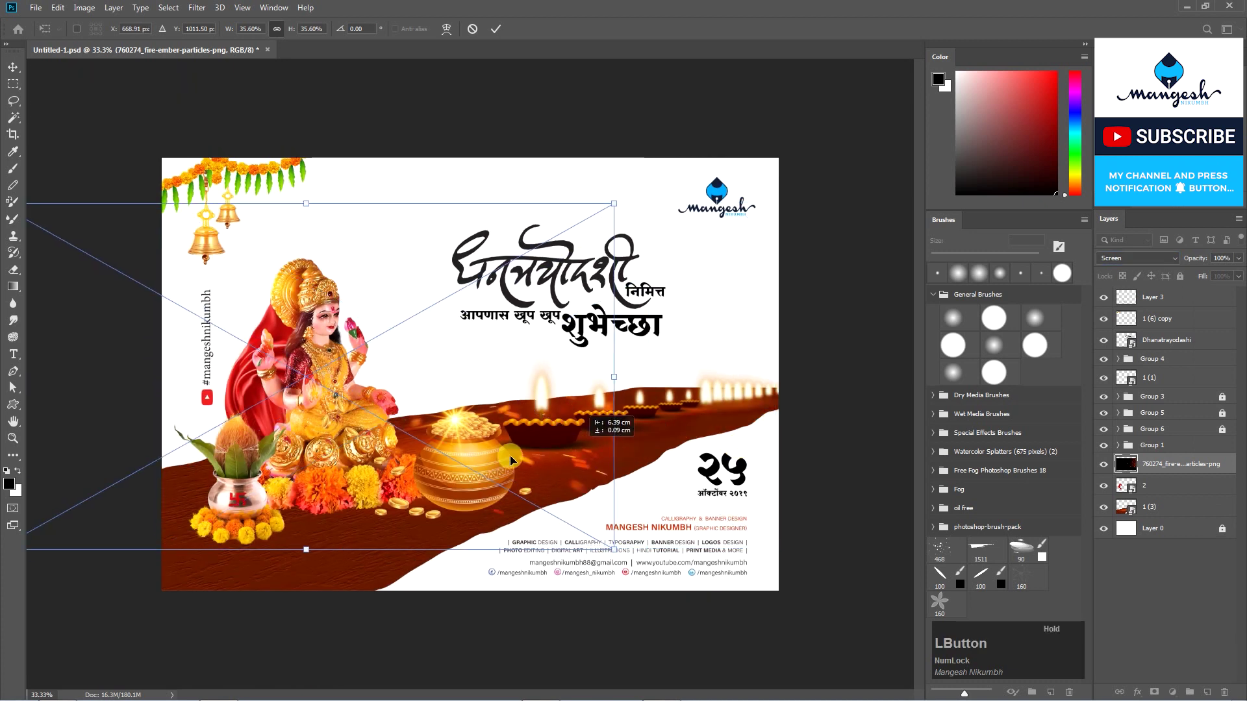
key("Return")
key("ctrl+shift+]")
type("]]")
left_click(711, 454)
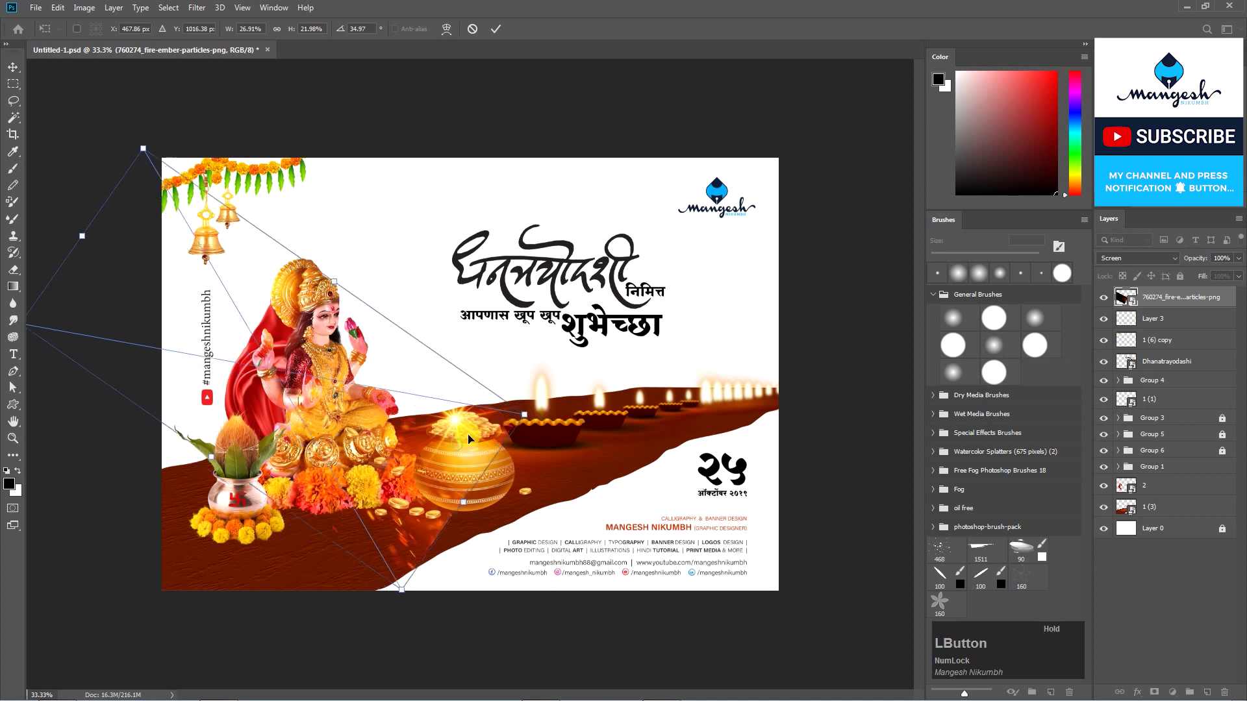
key("Return")
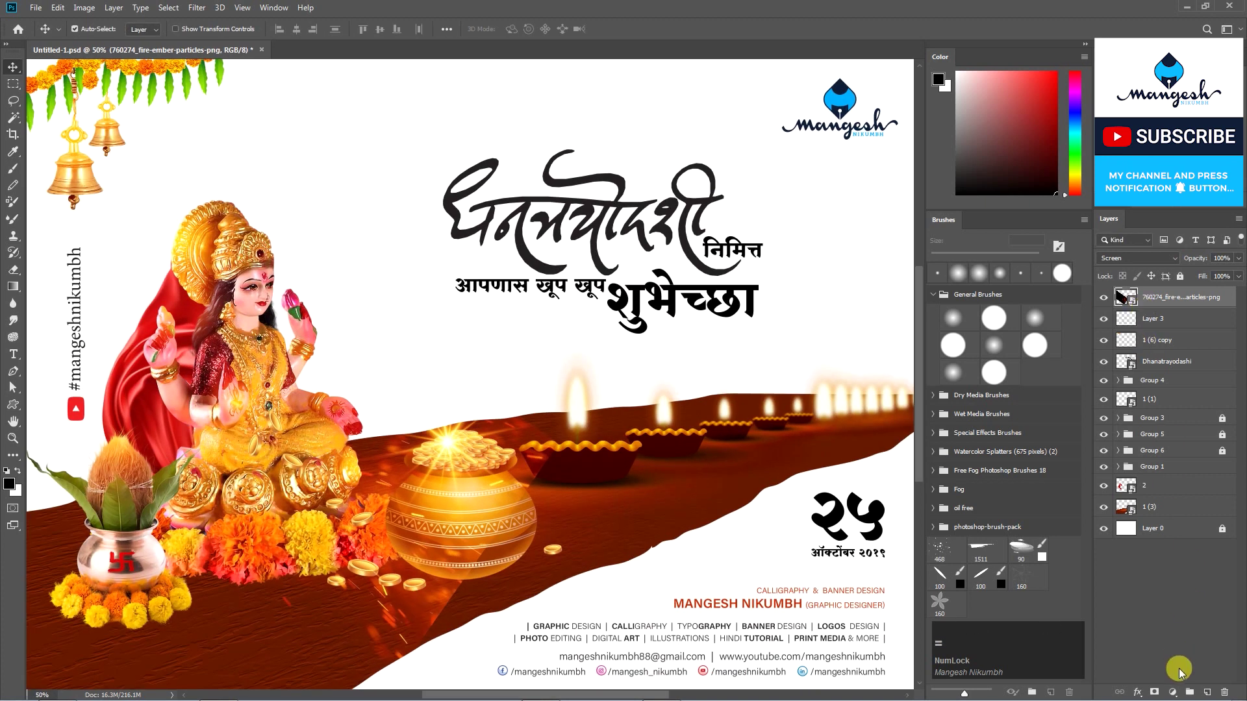
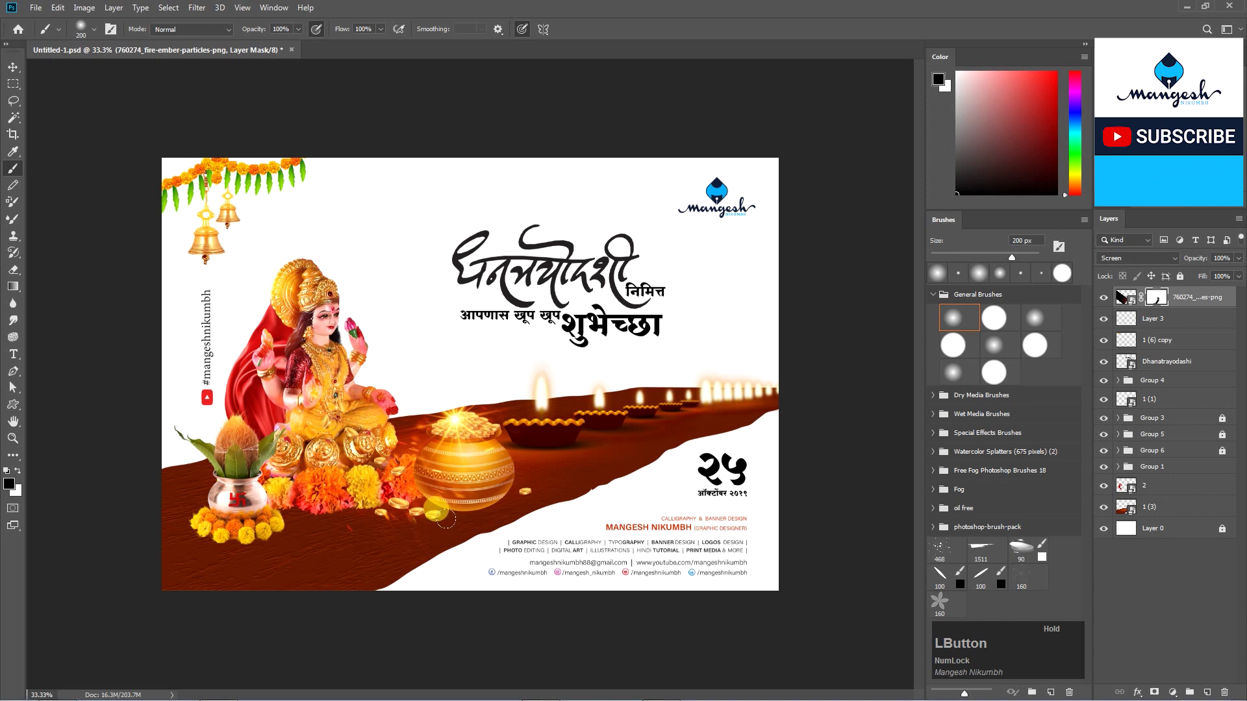
Fade the title calligraphy to light grey and add an empty tracing layer above it.
key("ctrl+KP_0")
key("v")
left_click(1106, 302)
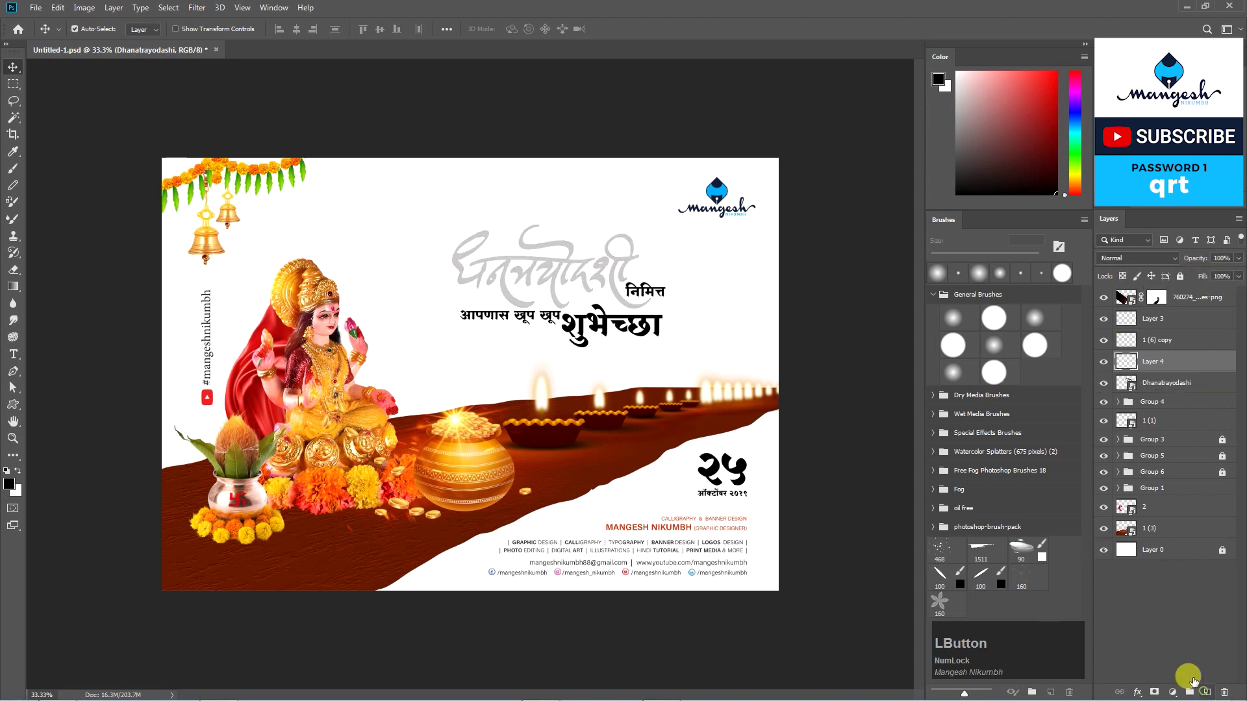
Retrace the faded title with a flat calligraphy nib brush in bold black strokes.
key("b")
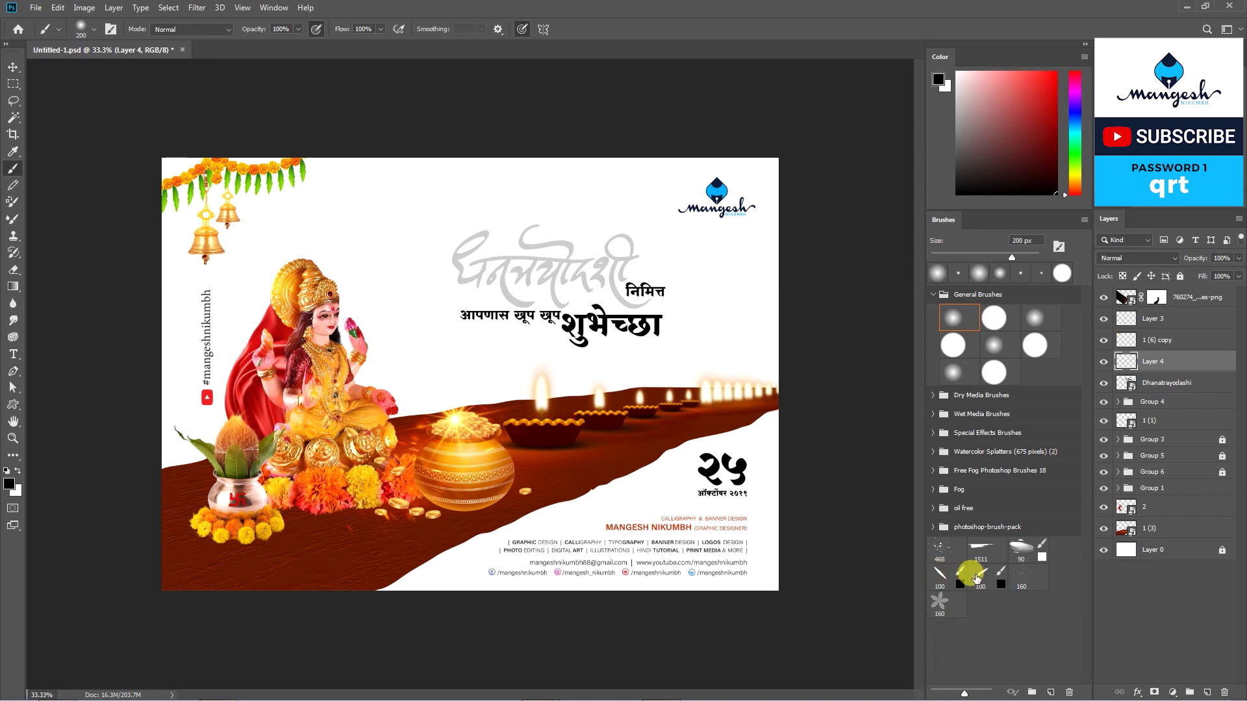
left_click(981, 574)
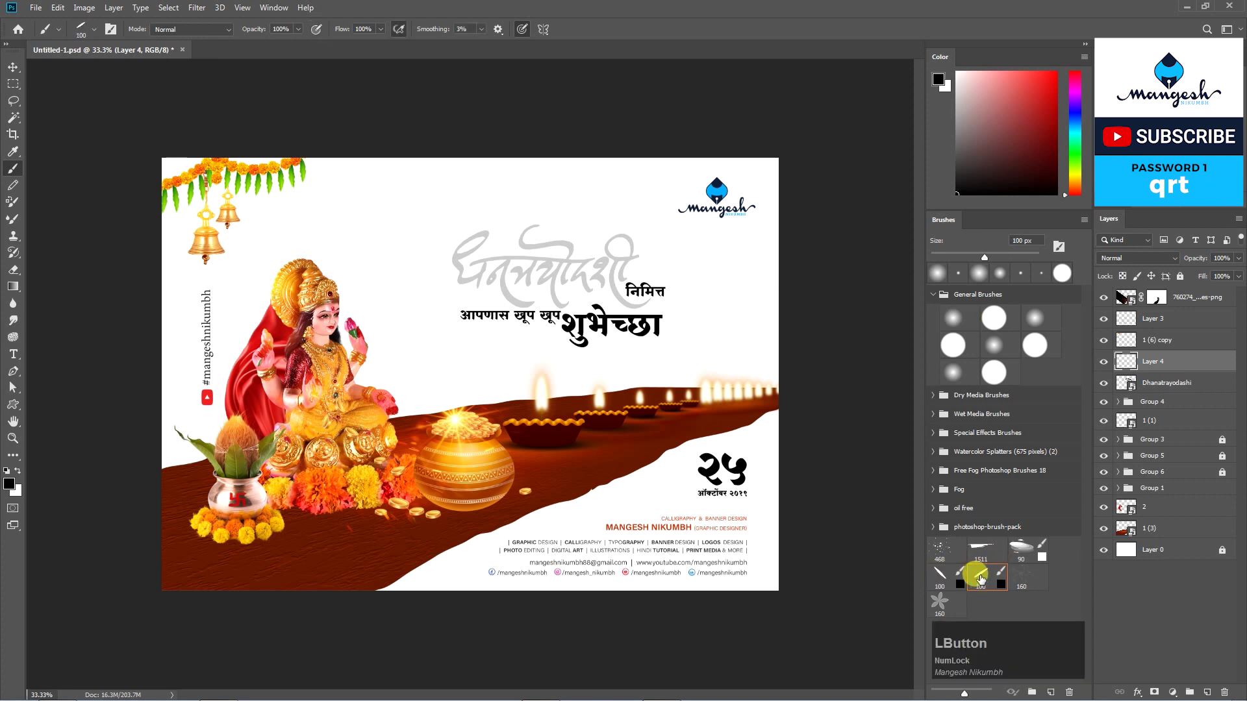
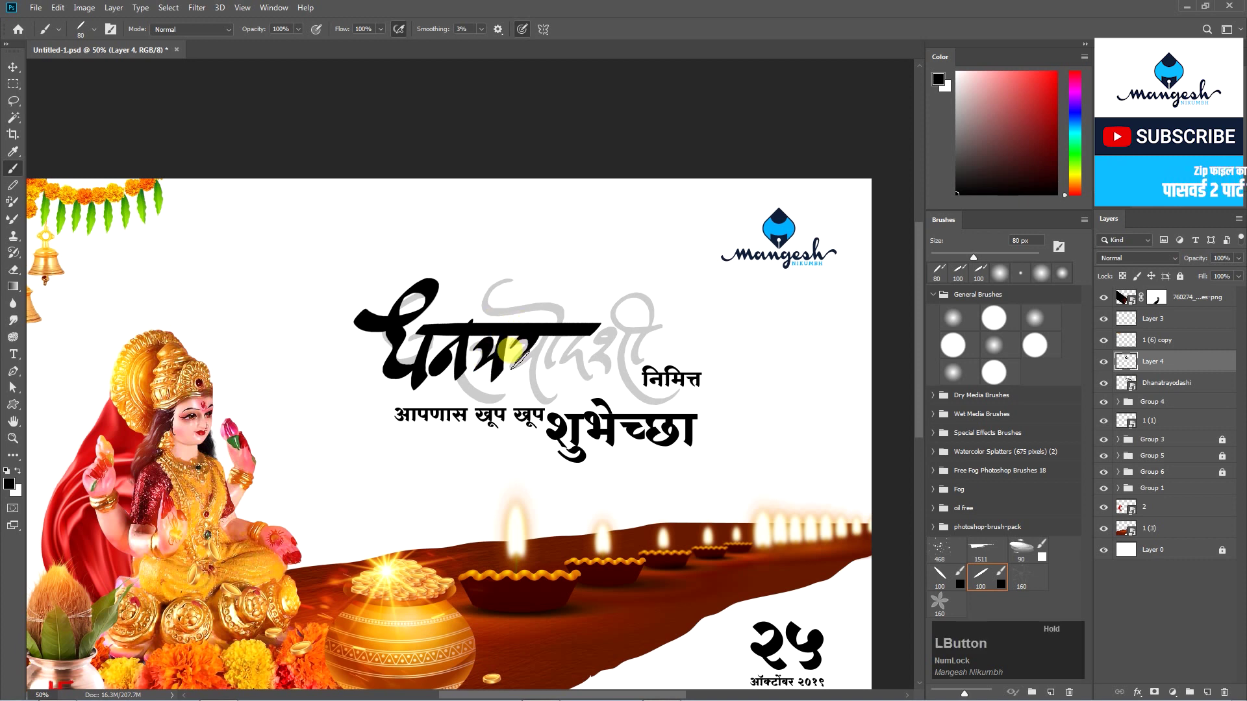
key("z")
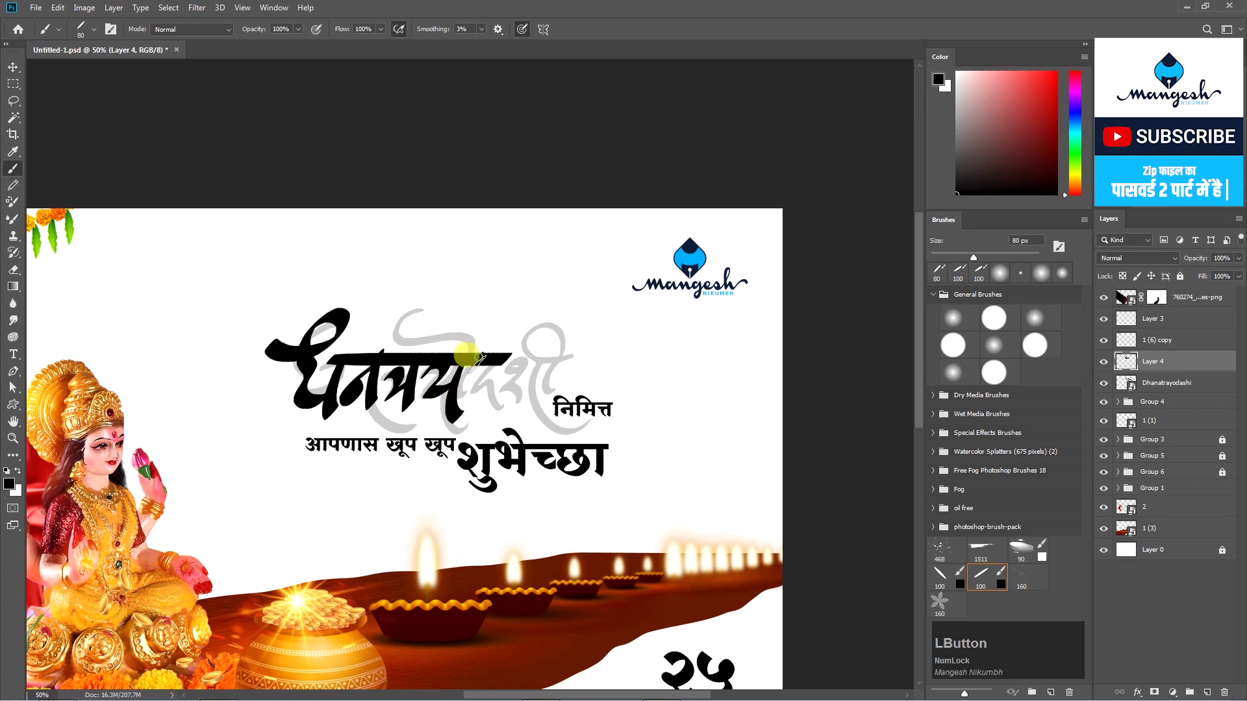
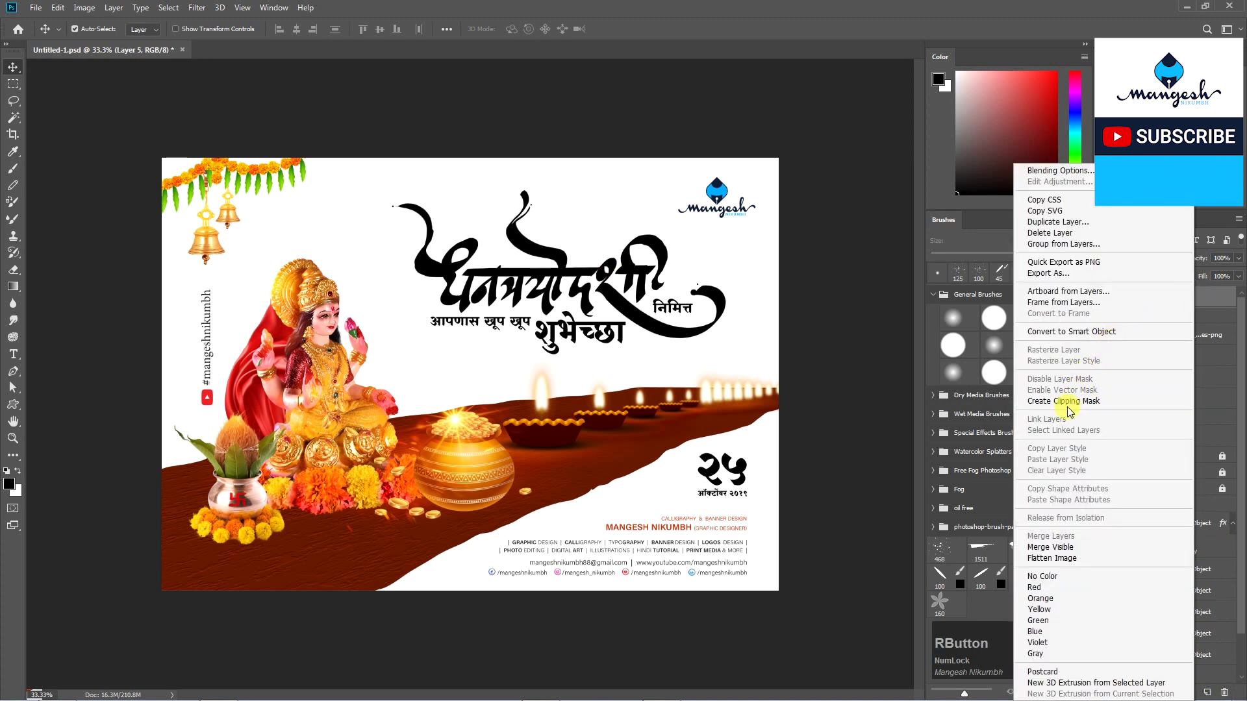
Clip a paint layer to the title and tint it with a soft, low-flow brush in green and deep red.
left_click(1076, 408)
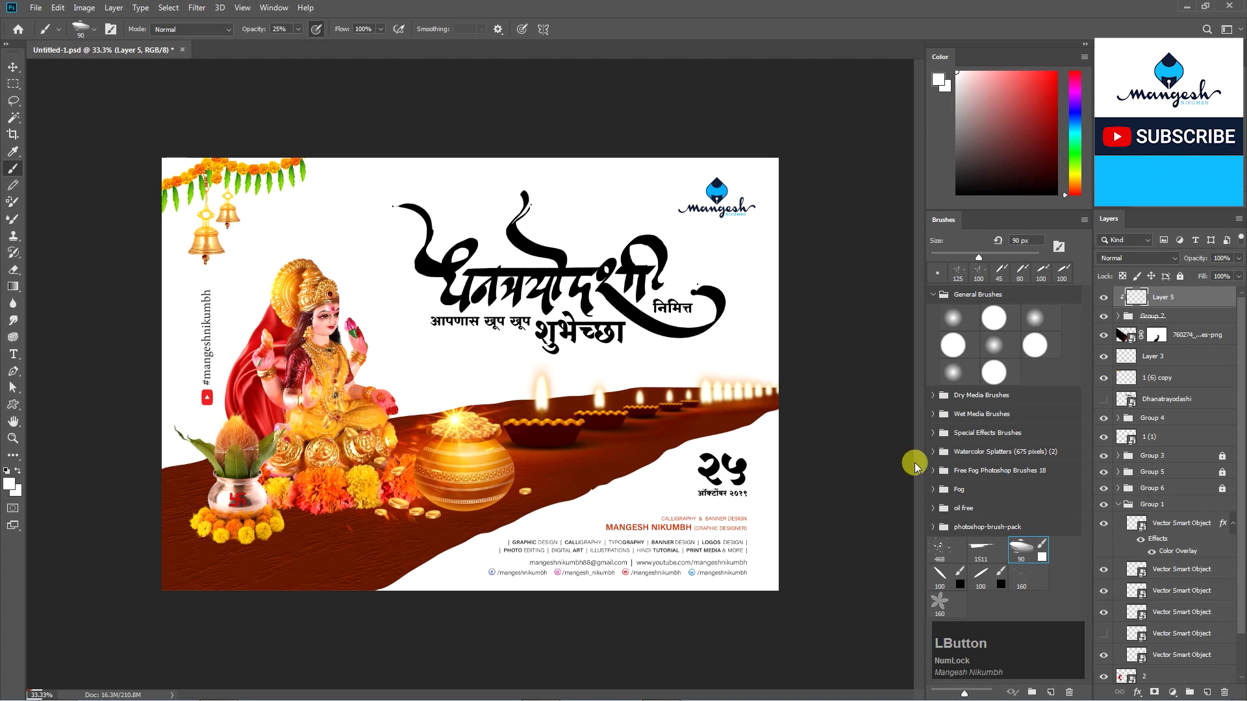
type("]]]]]]")
left_click(1082, 161)
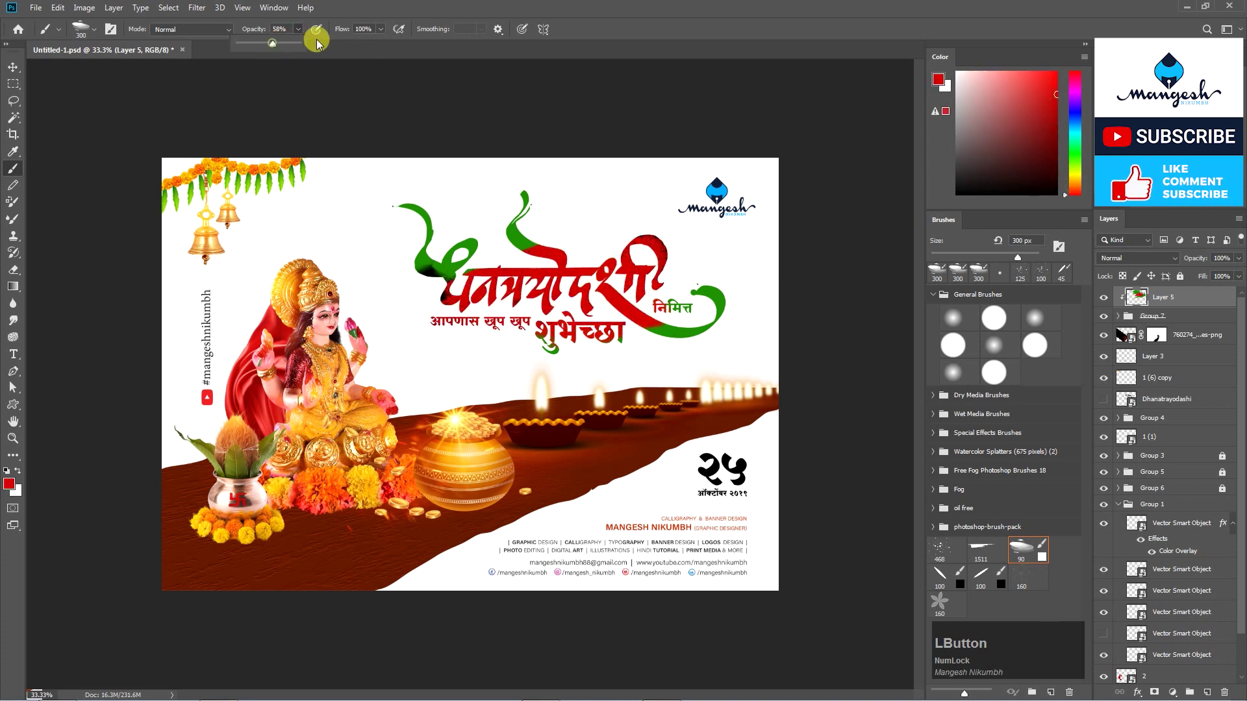
left_click(1081, 164)
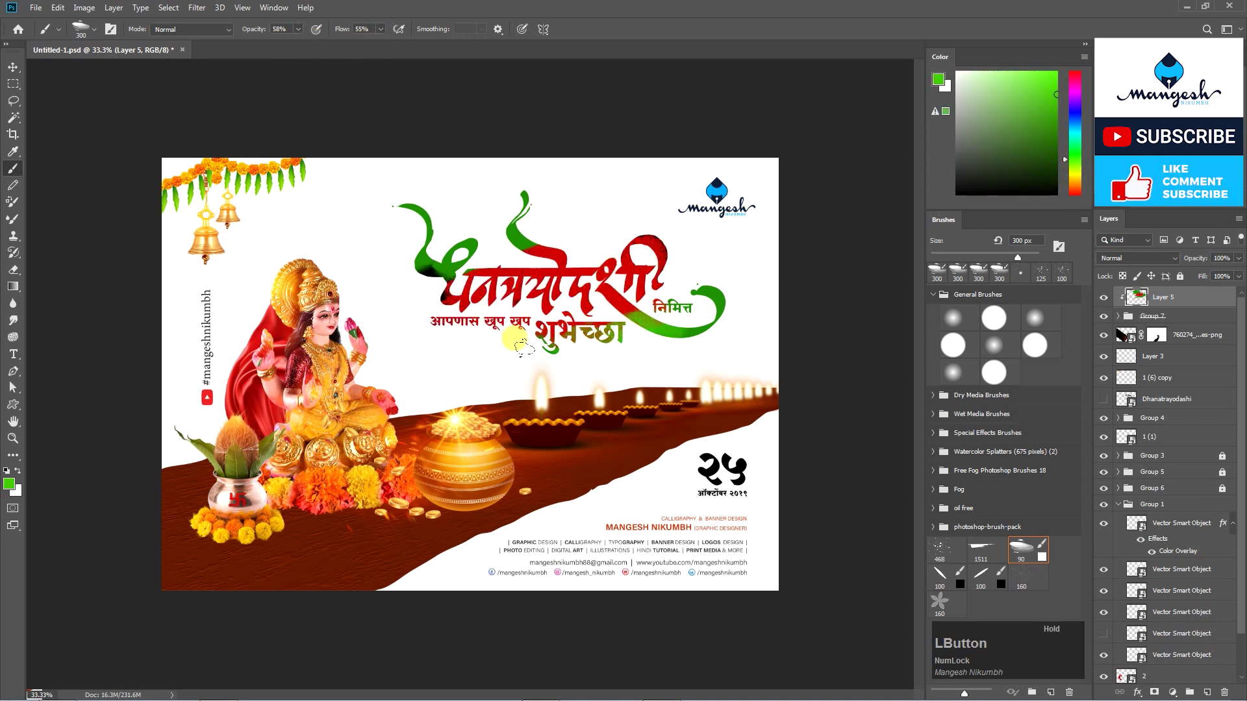
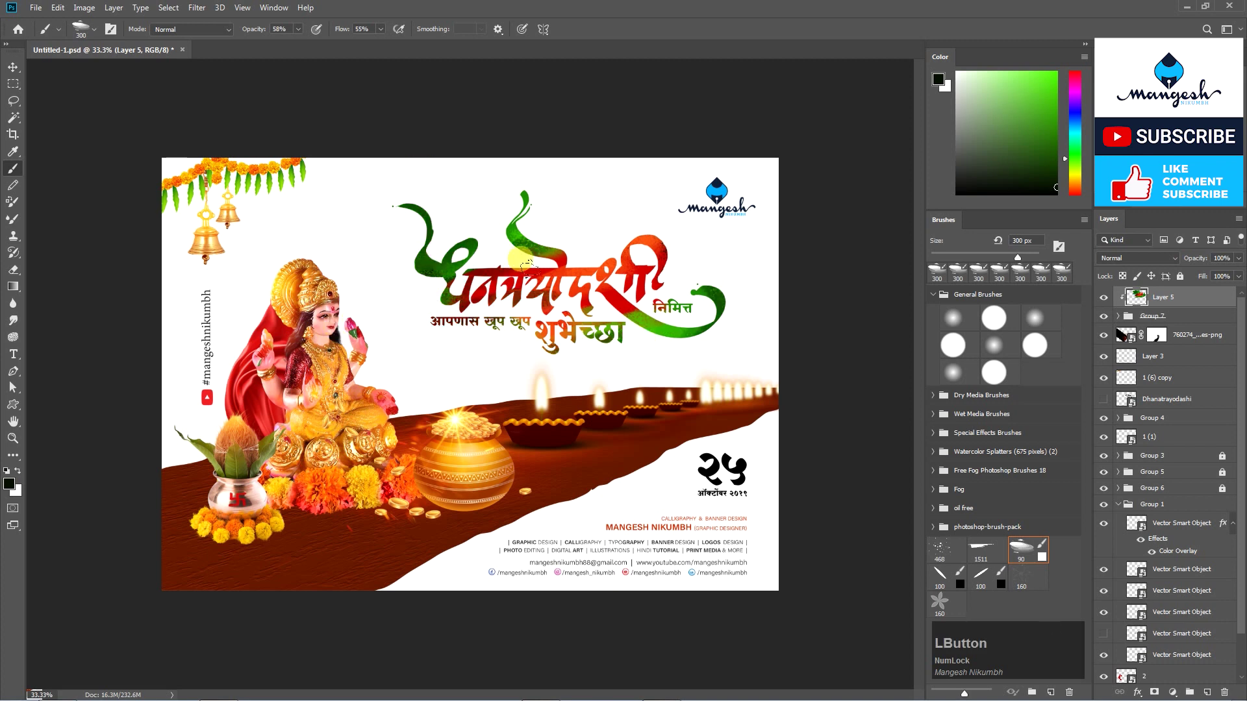
key("ctrl+z")
left_click(1078, 195)
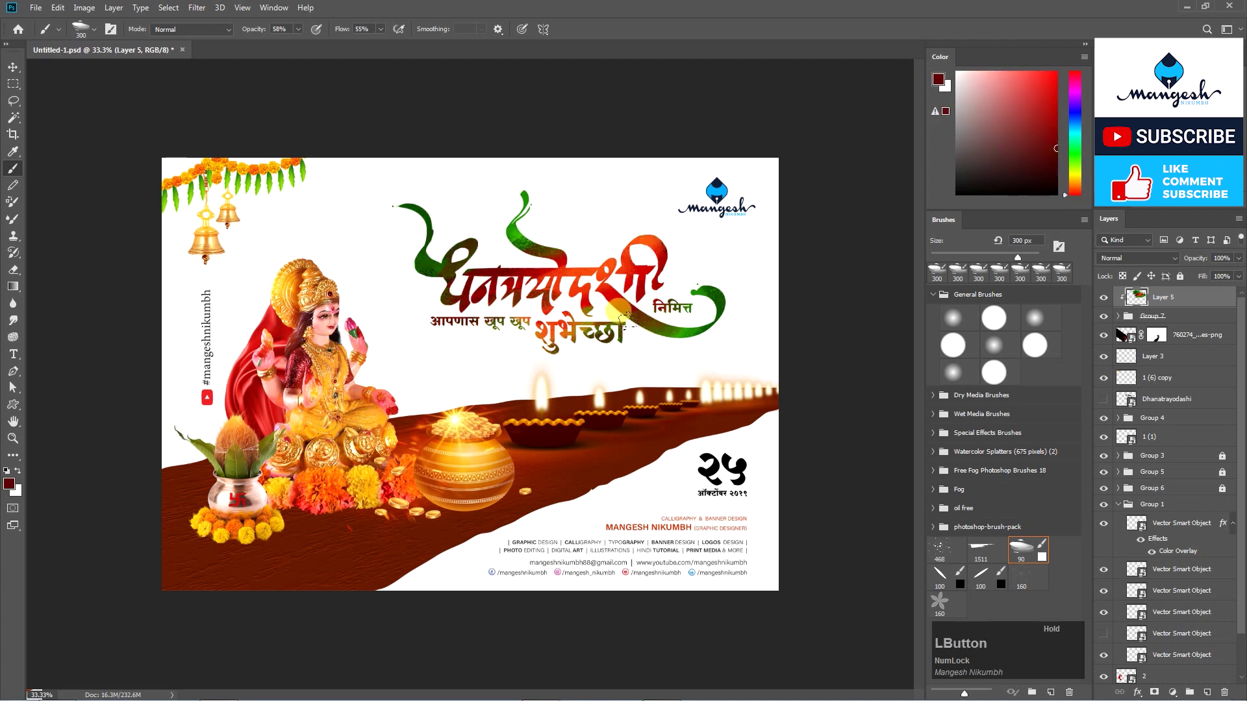
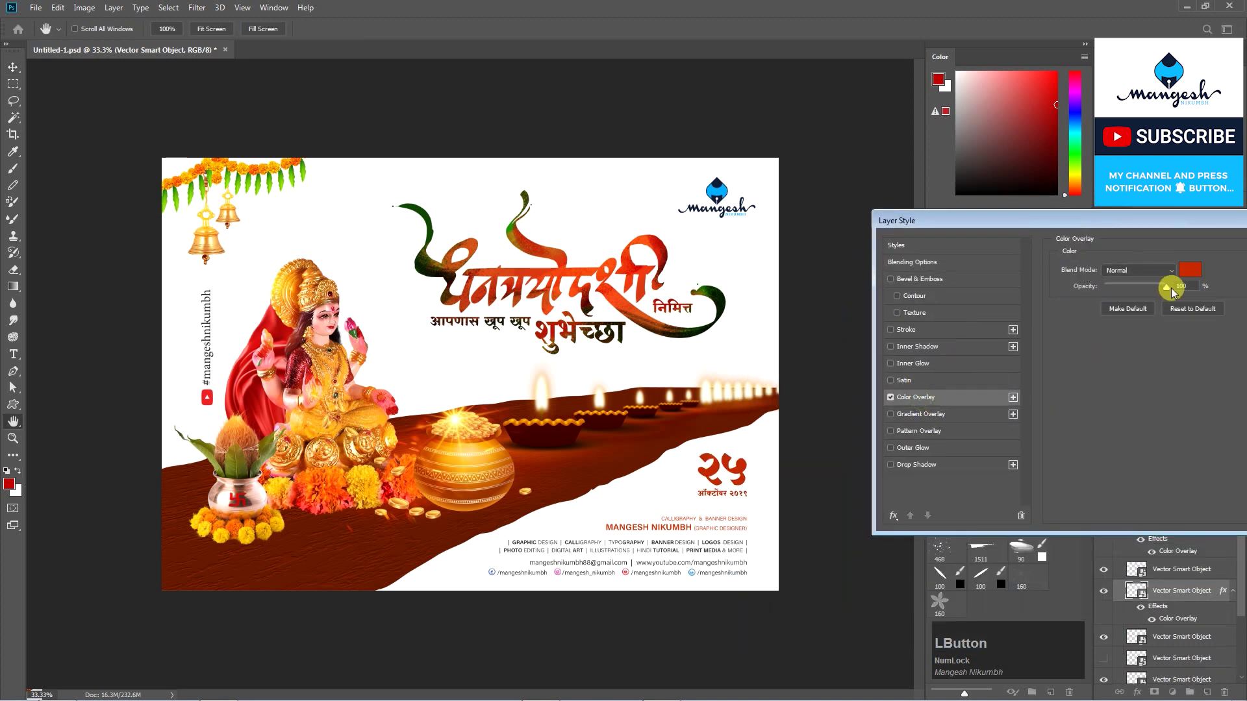
Recolour the date numerals' Color Overlay from red to dark green.
left_click(1187, 278)
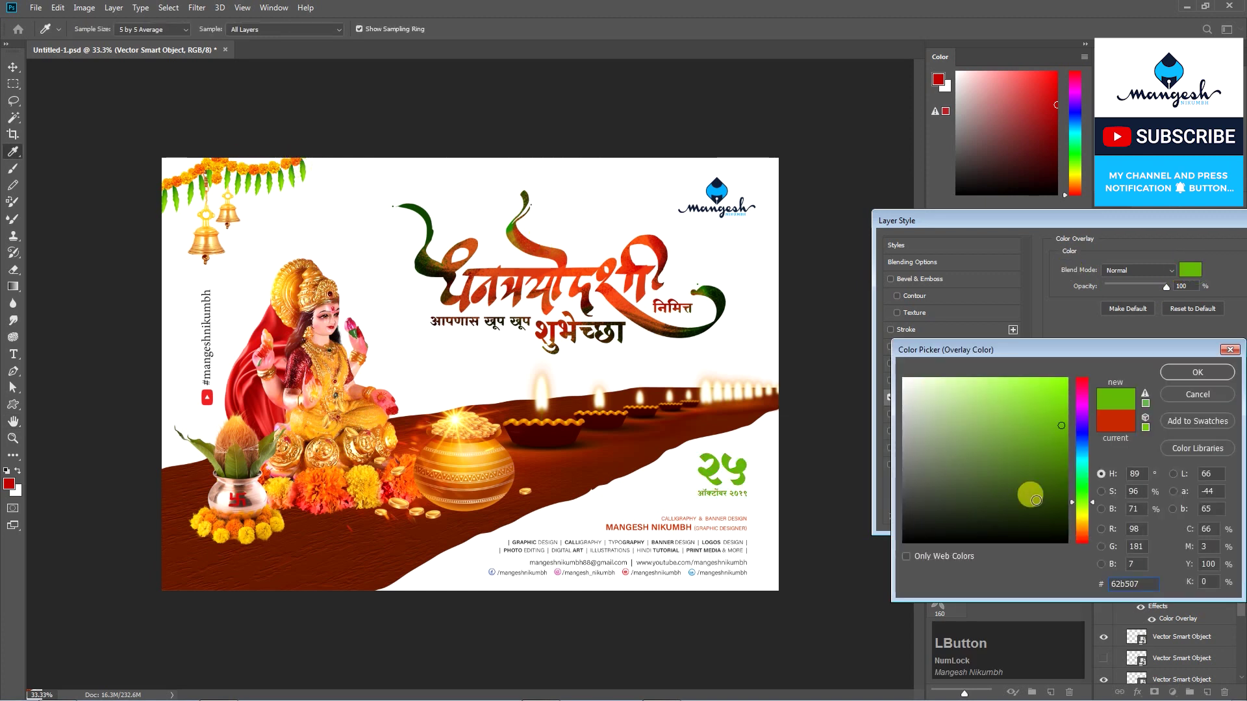
key("Return")
key("v")
left_click(748, 470)
key("z")
left_click(748, 469)
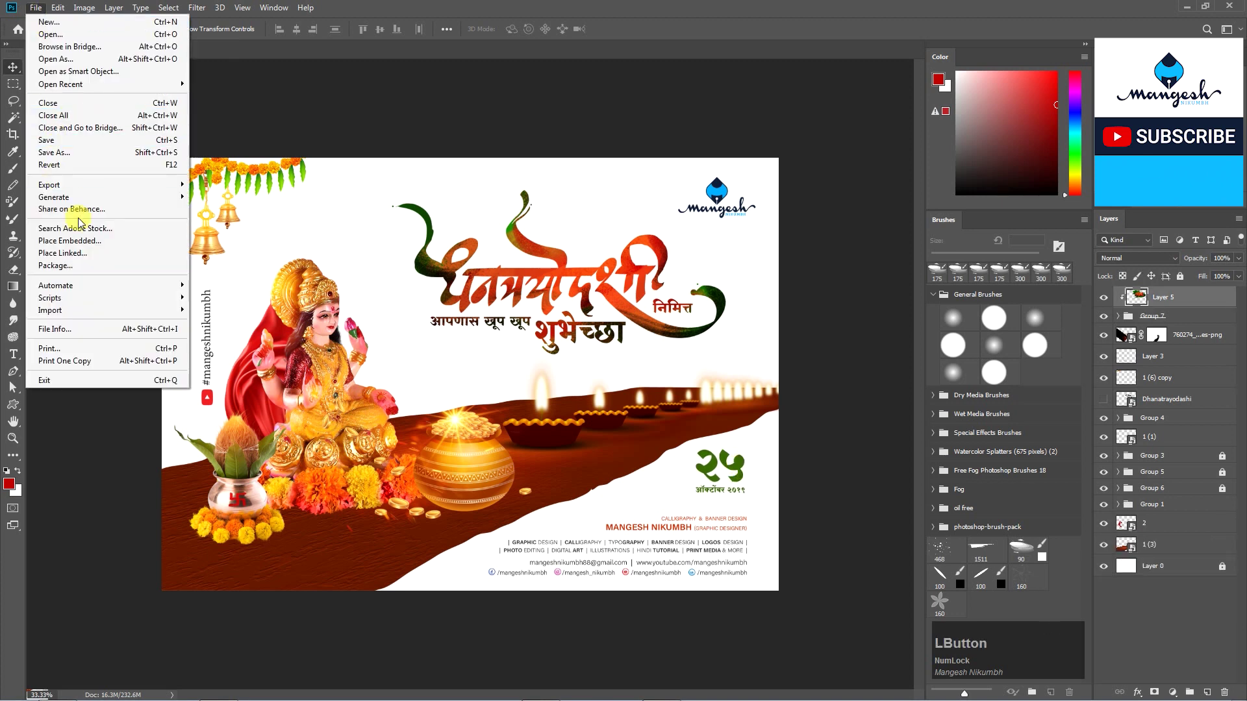
Place the hanging diyas image above the title and reset colours for shadow painting.
key("Return")
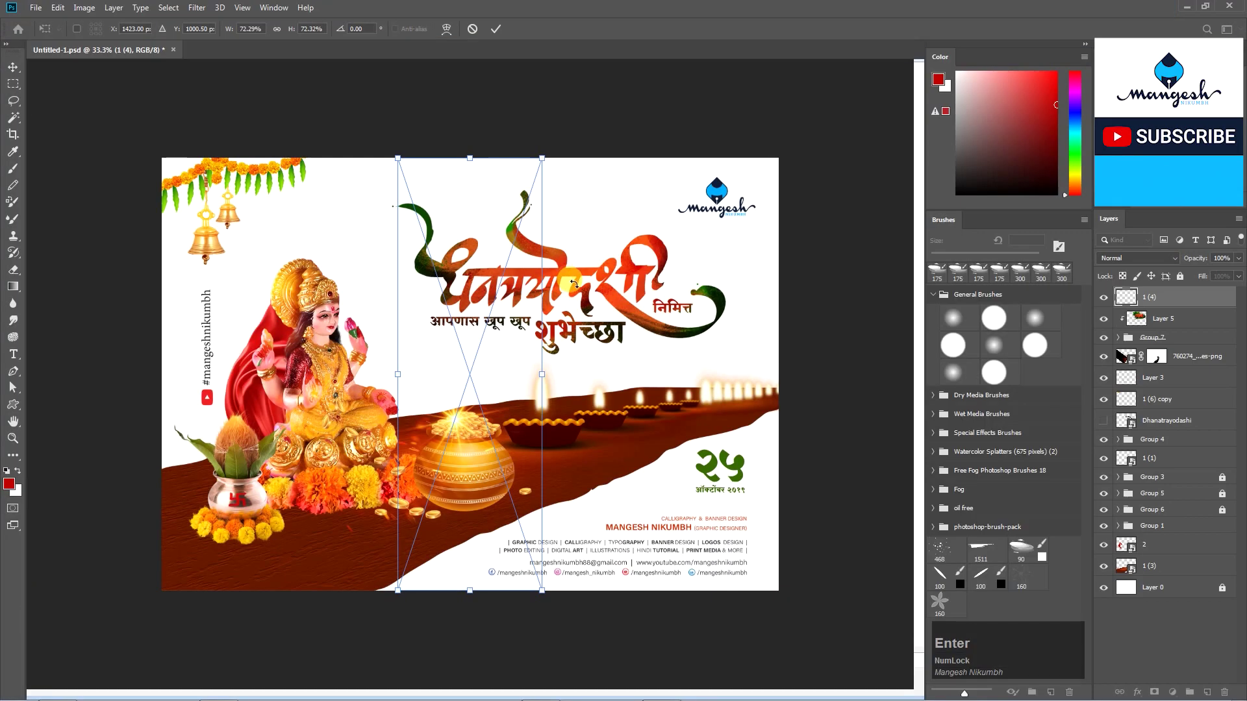
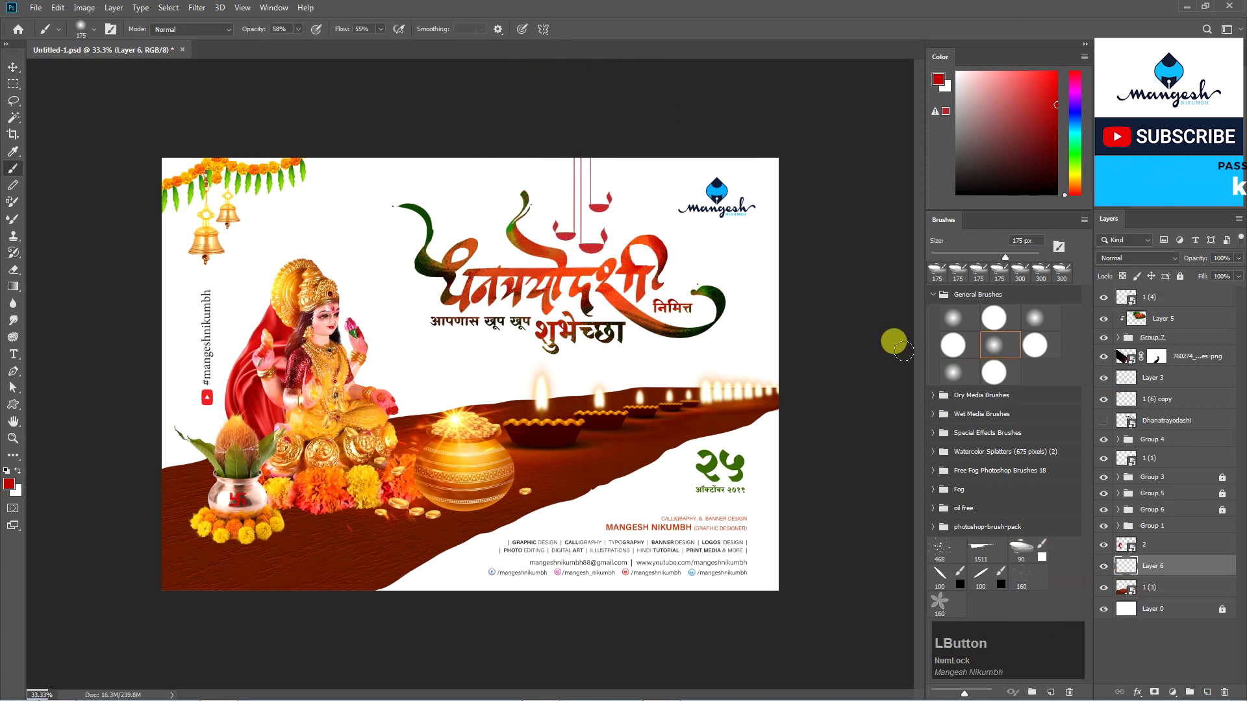
key("]")
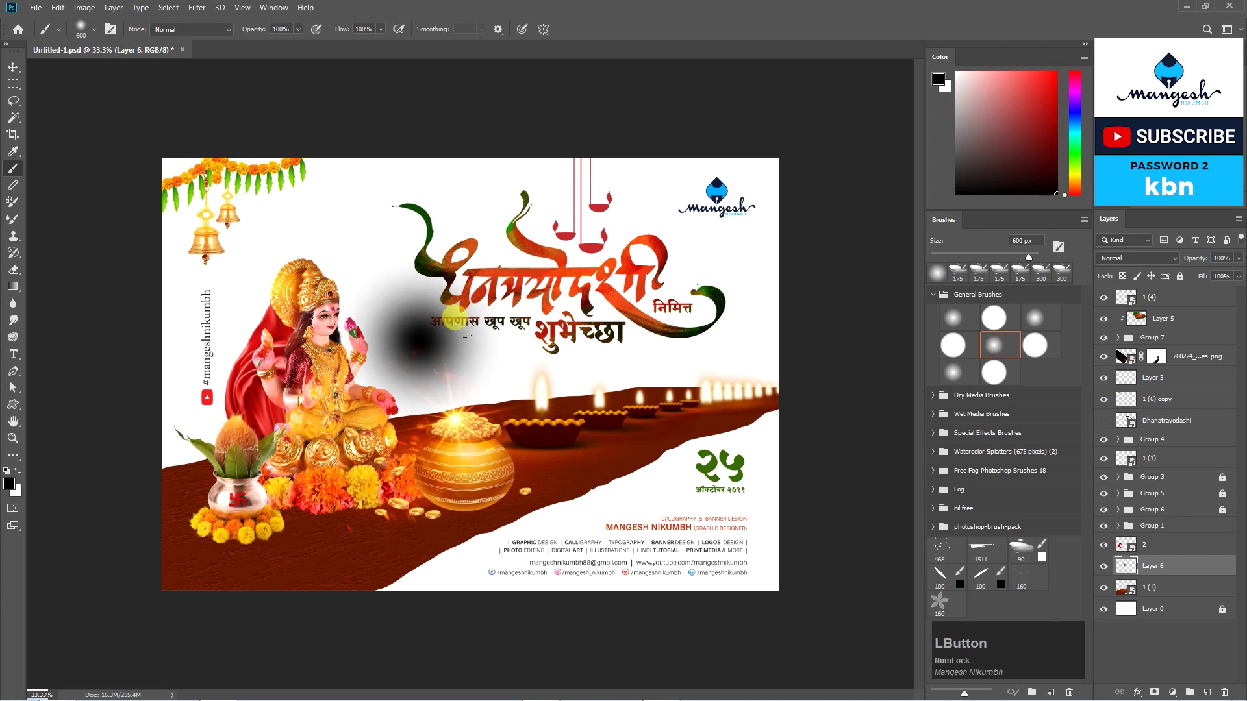
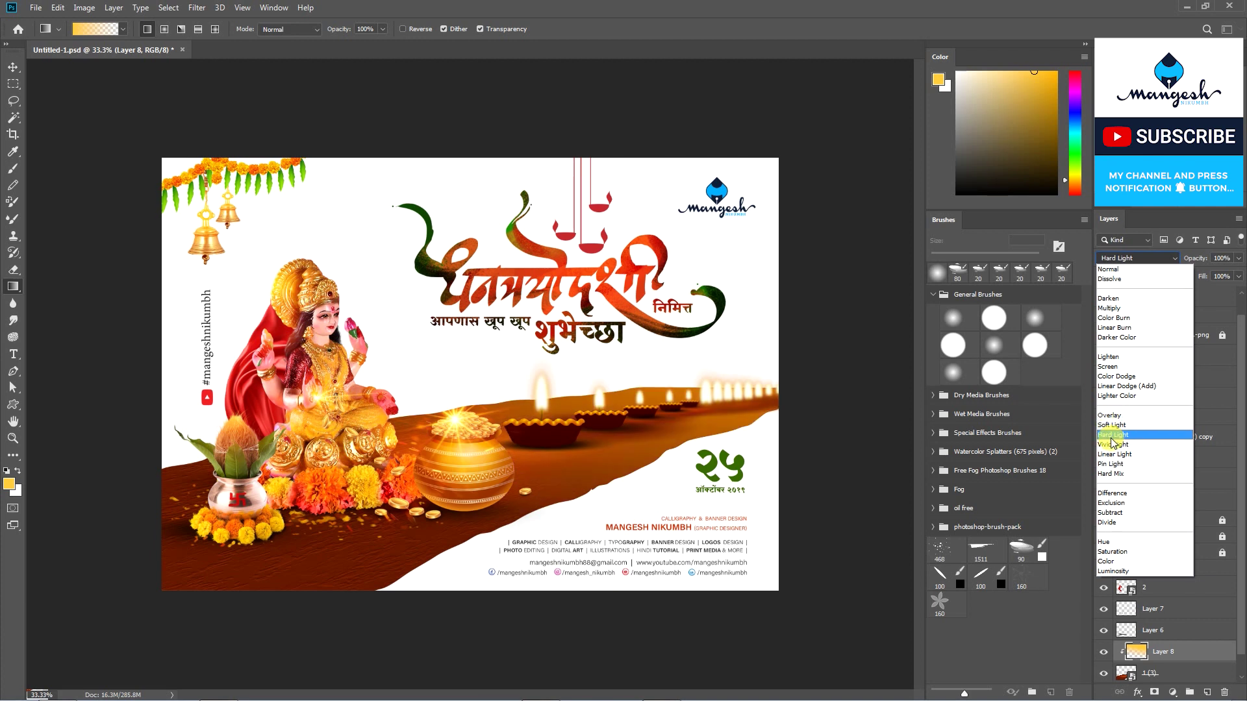
Switch the golden gradient layer to Vivid Light blending.
left_click(1115, 450)
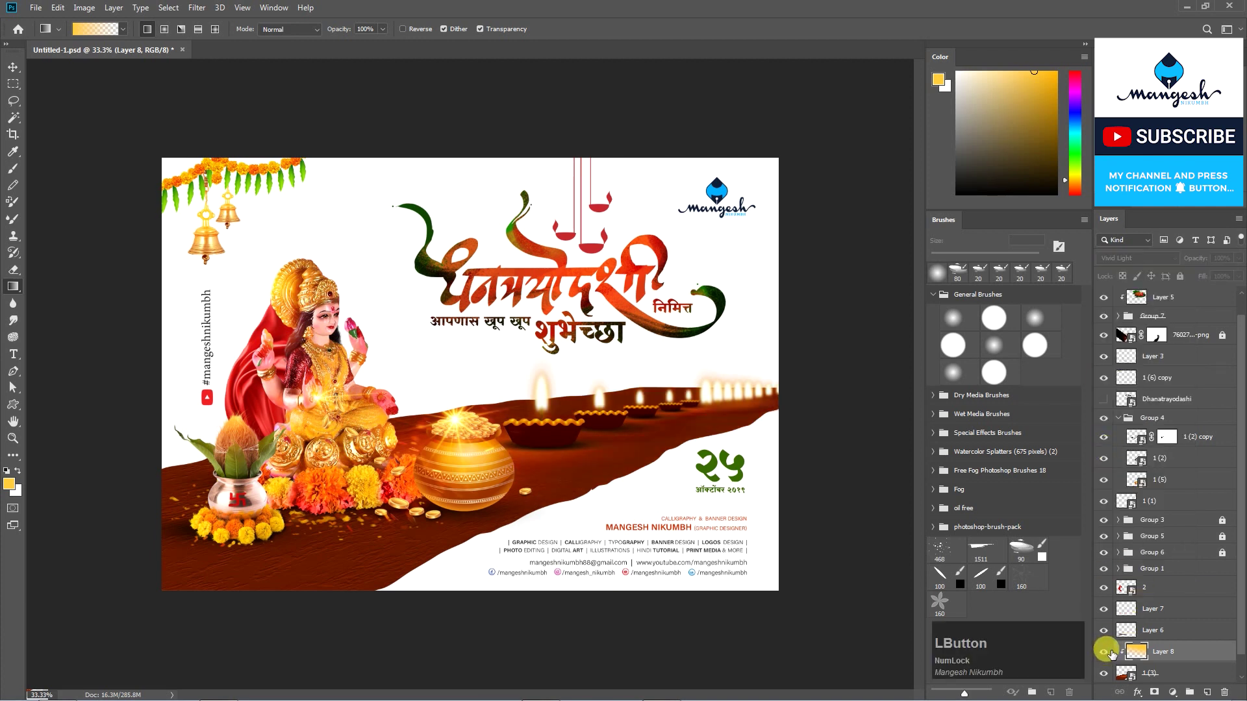
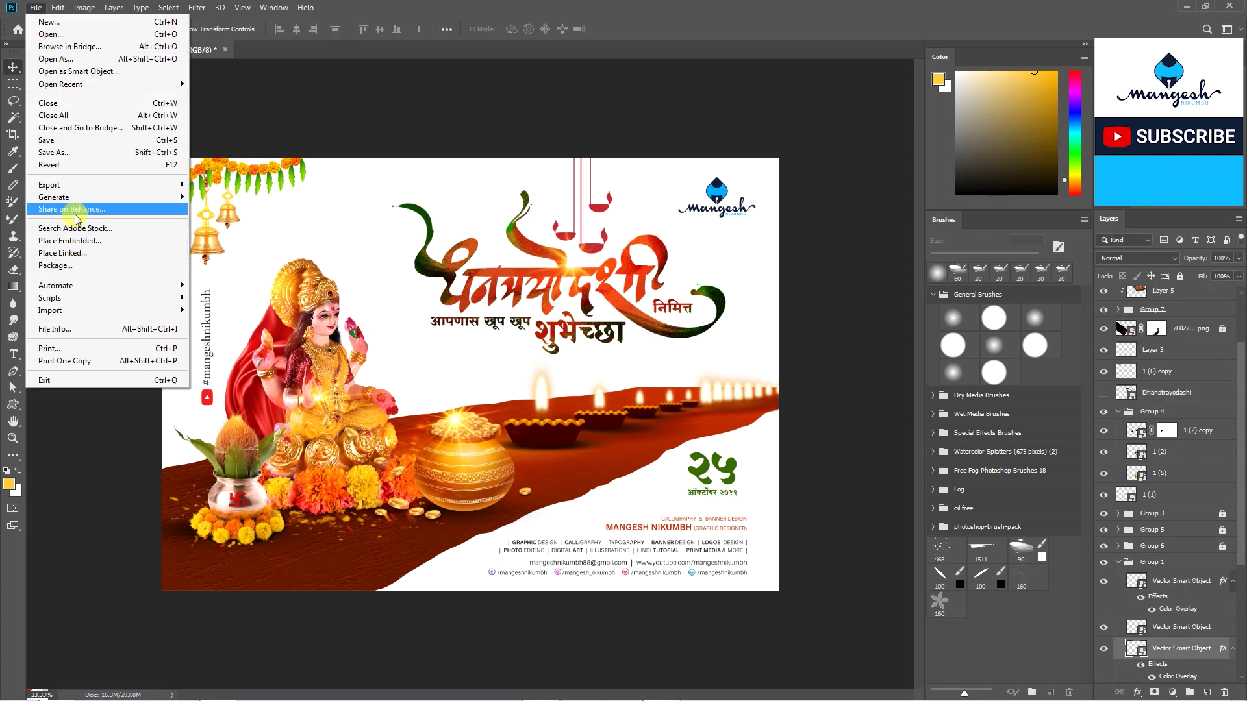
Place the lens flare image above the title and blend it as Screen.
left_click(88, 249)
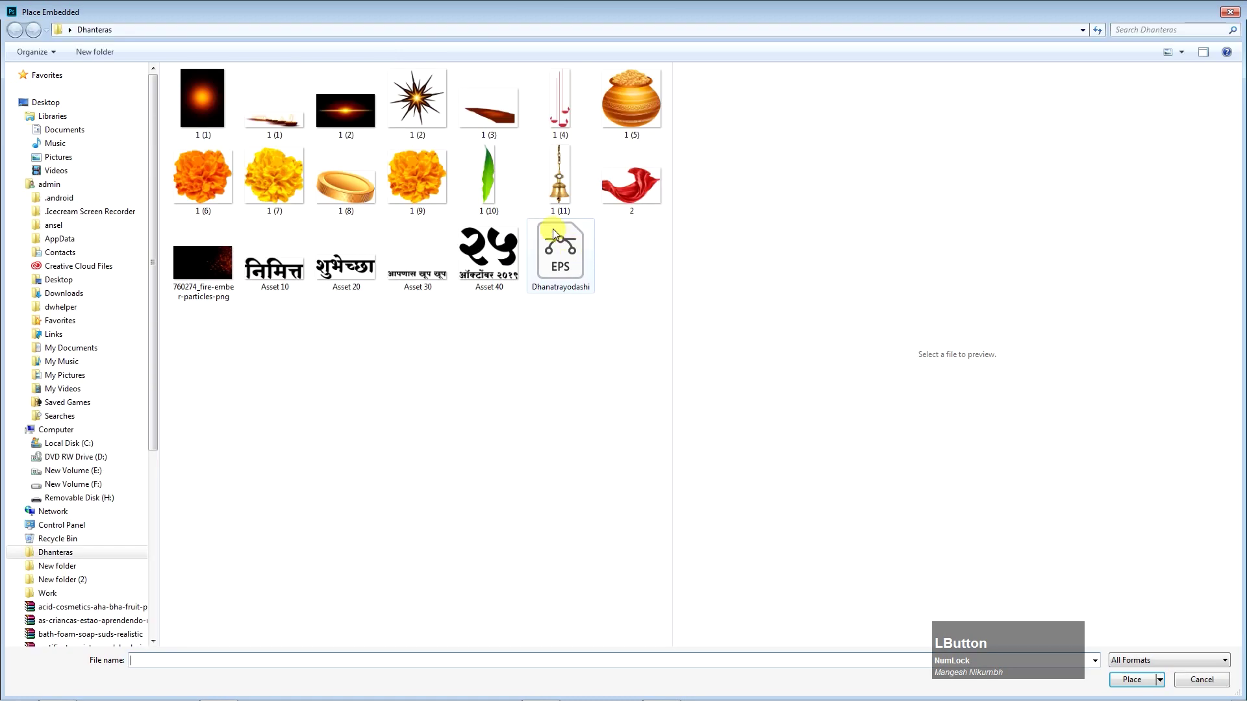
left_click(363, 121)
key("Return")
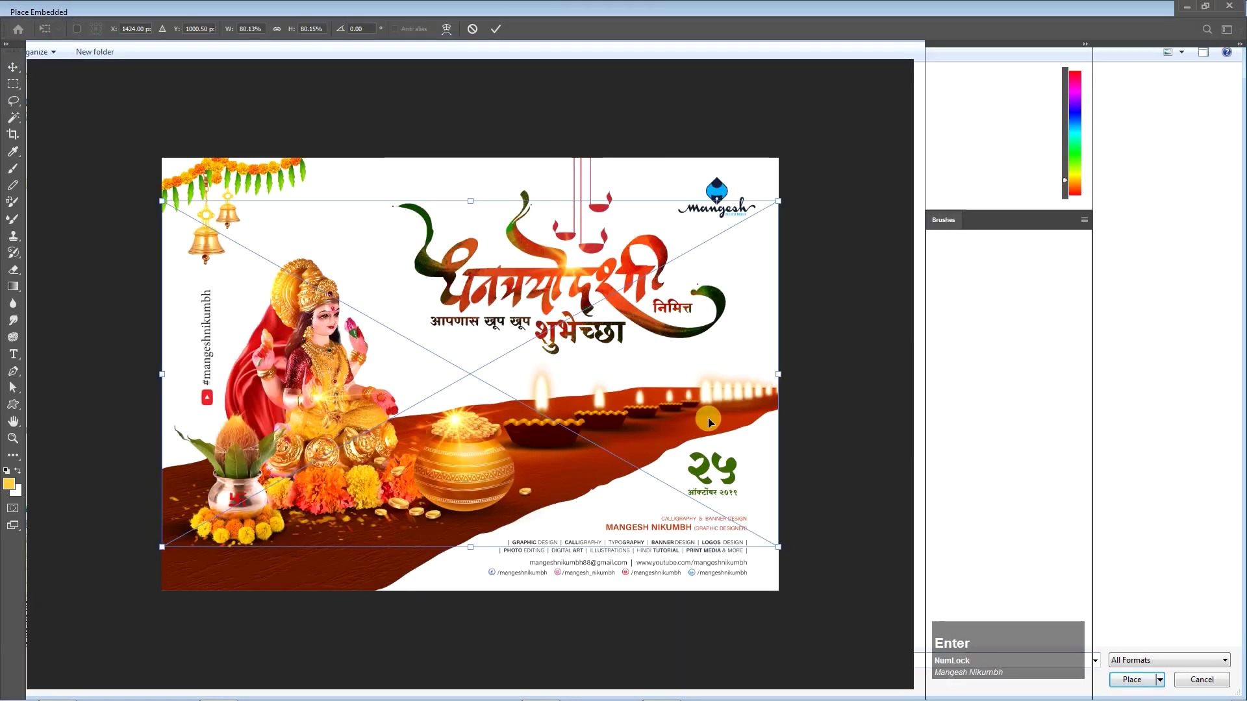
left_click(1125, 263)
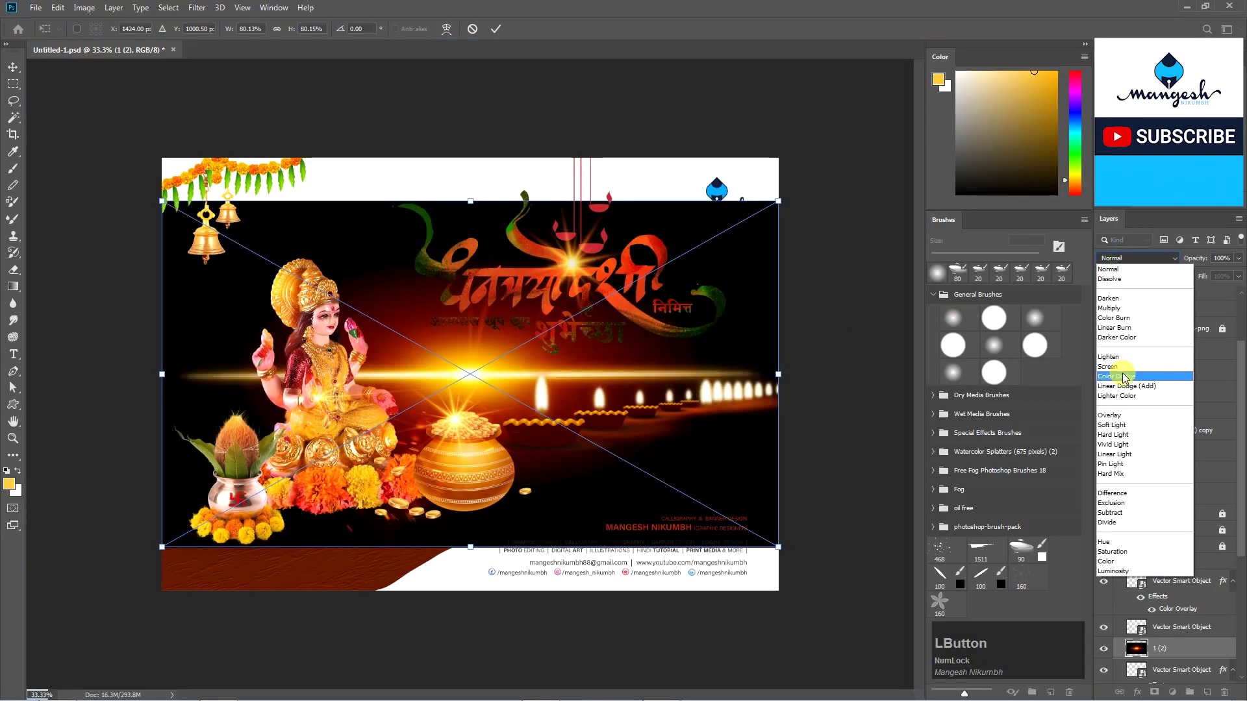
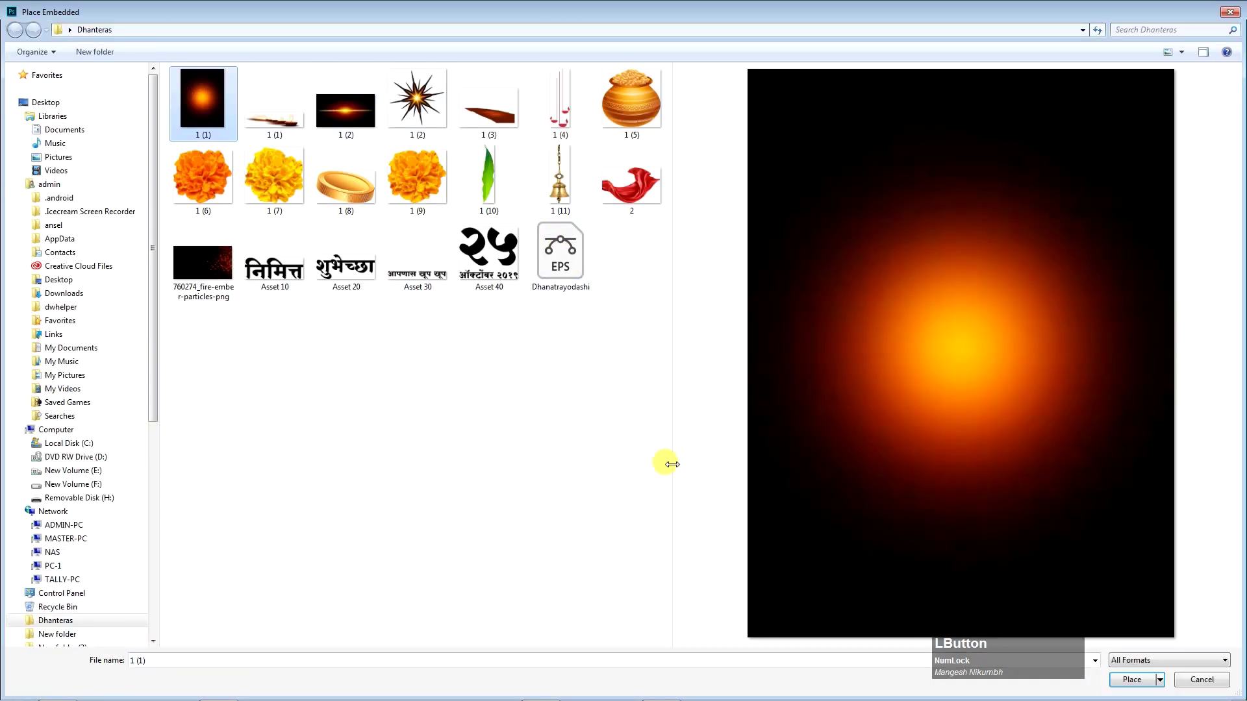
Place the orange glow image over the date and set its blending for clipping into the numerals.
key("Return")
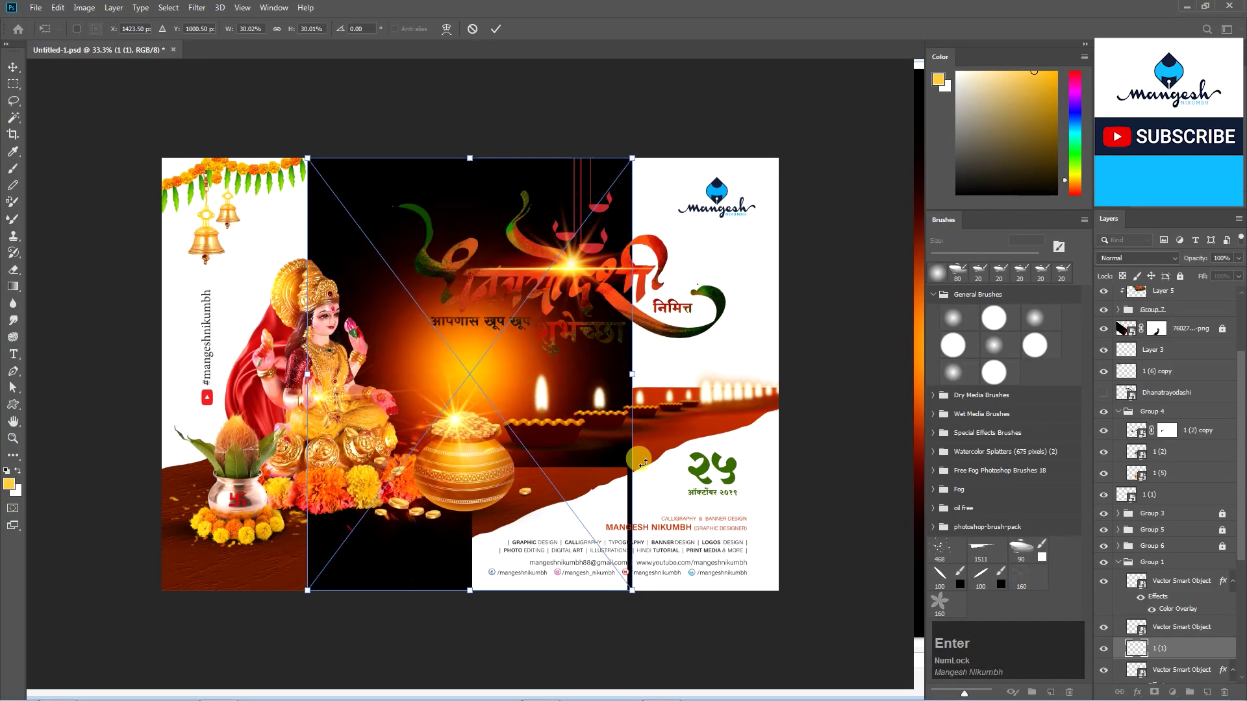
left_click(555, 414)
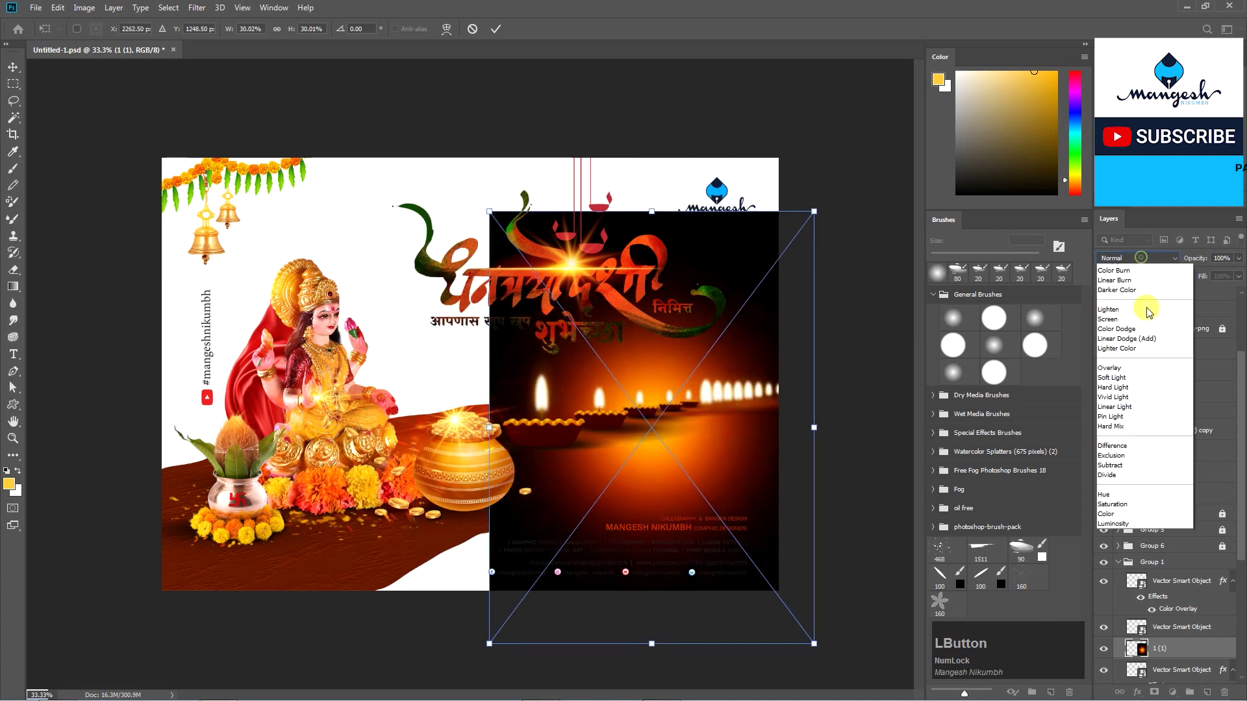
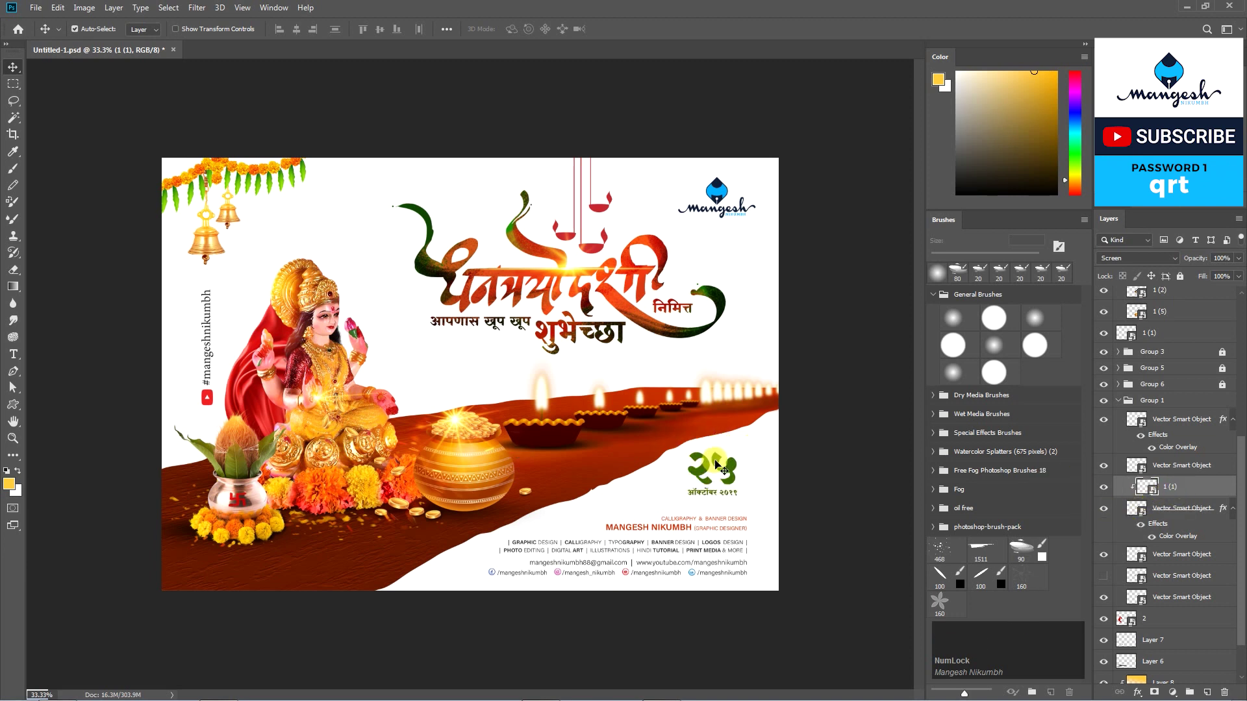
Add a Multiply shading layer over the lower left and tint the greeting line green.
left_click(1154, 543)
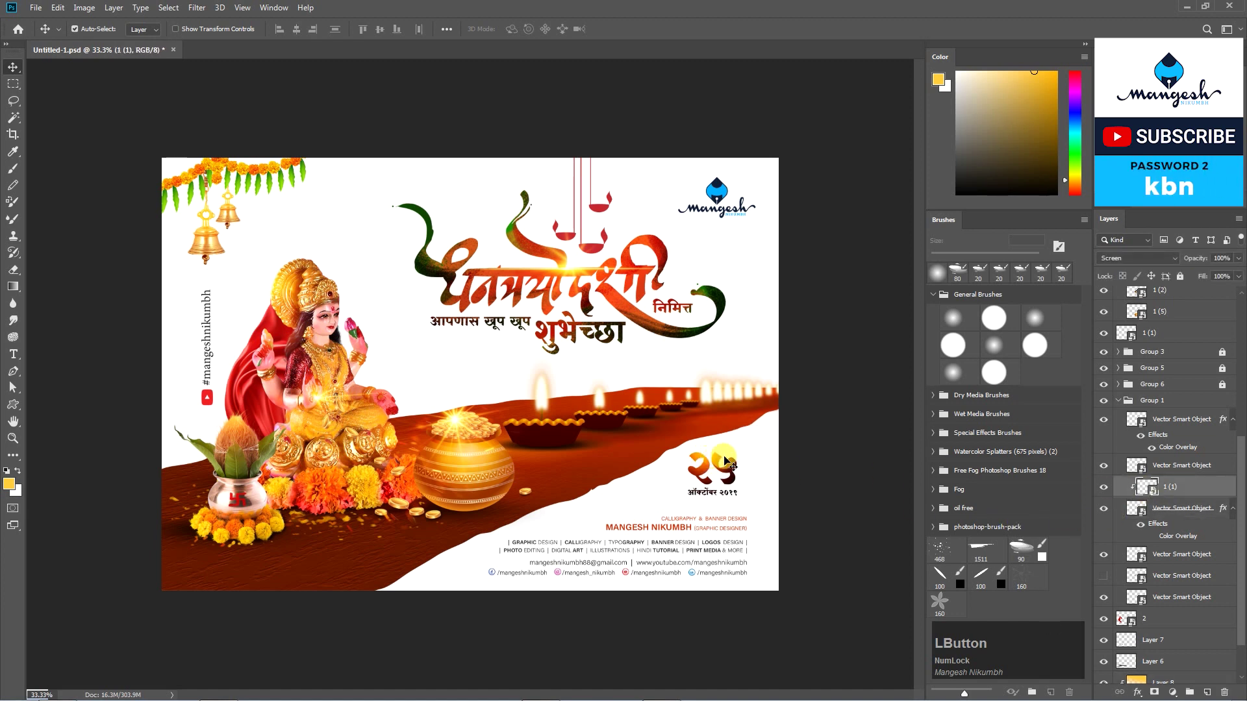
left_click(858, 601)
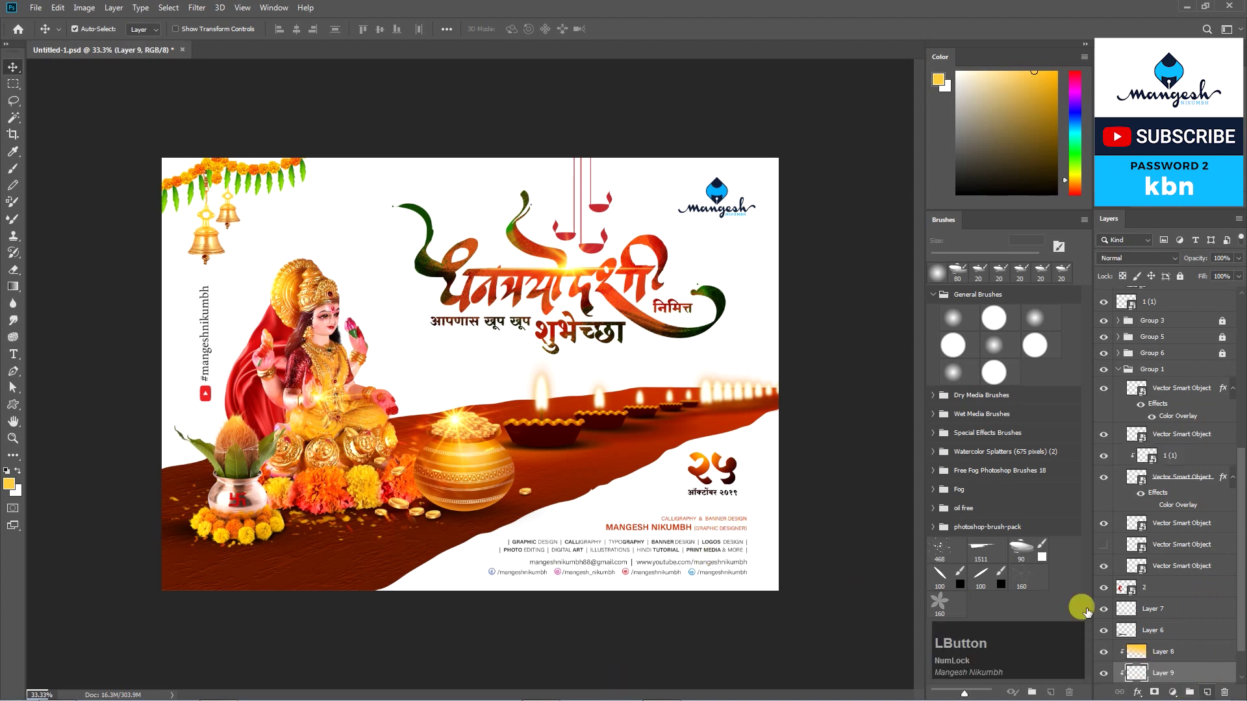
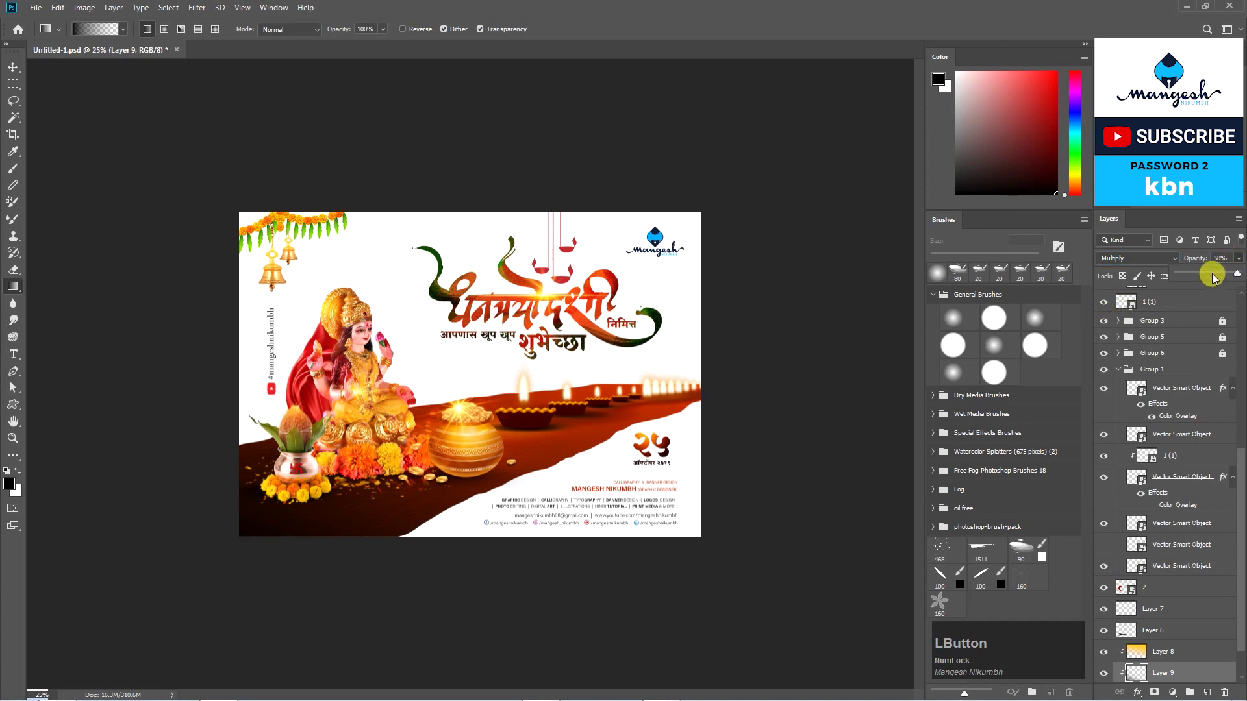
key("ctrl+KP_0")
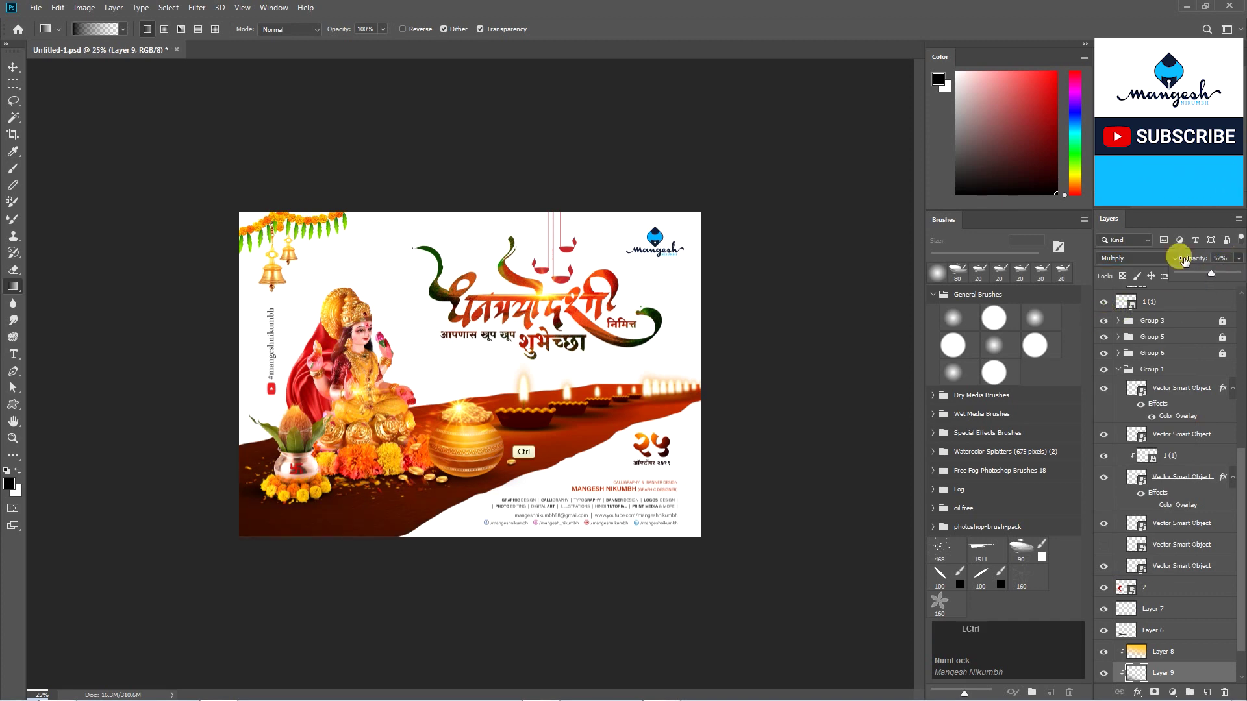
key("ctrl+KP_Enter")
key("ctrl+KP_0")
key("v")
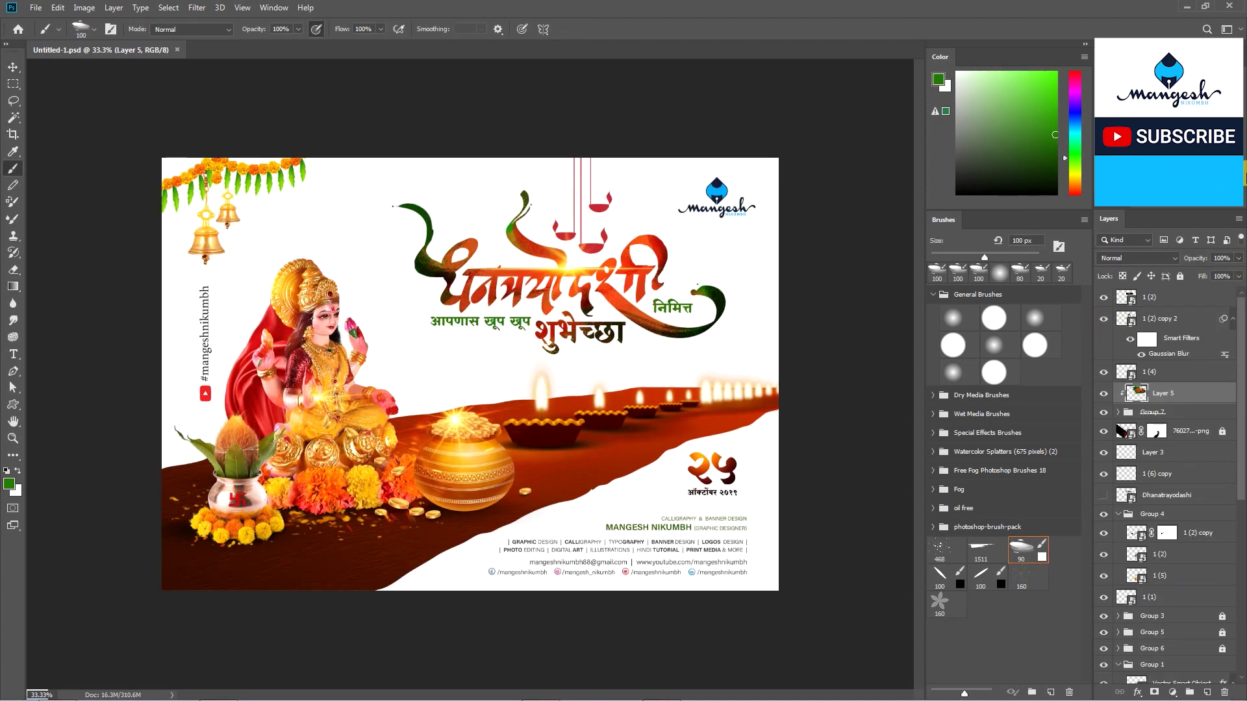